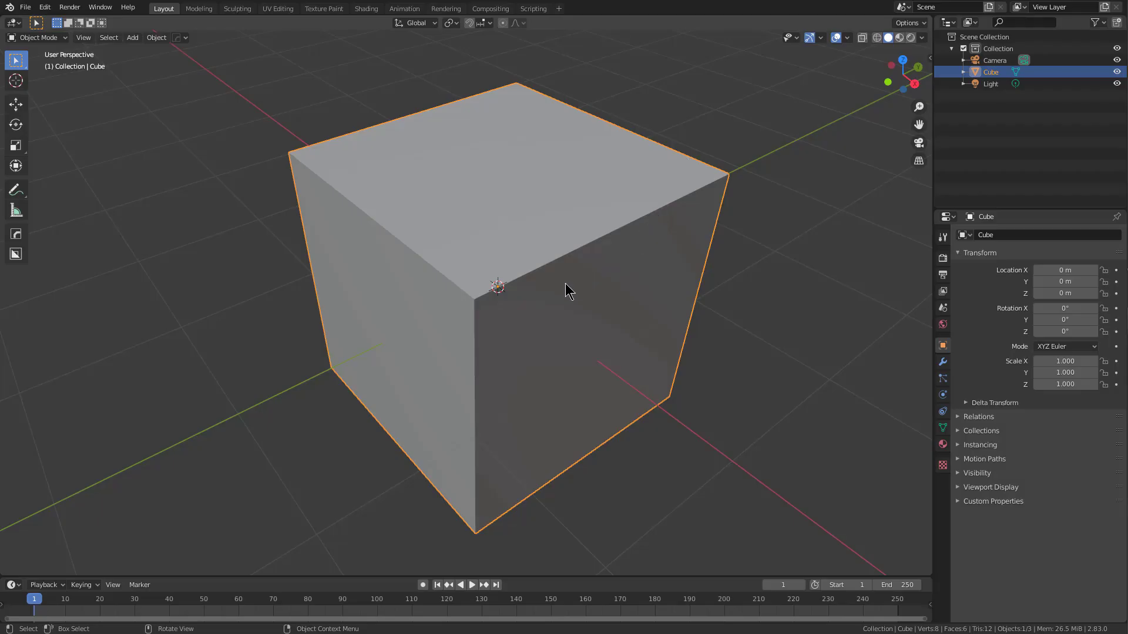
- Duplicate the cube, offset it, and subtract it as a Hard Ops boolean difference notch
middle_click(604, 317)
key("shift+d")
left_click(467, 213)
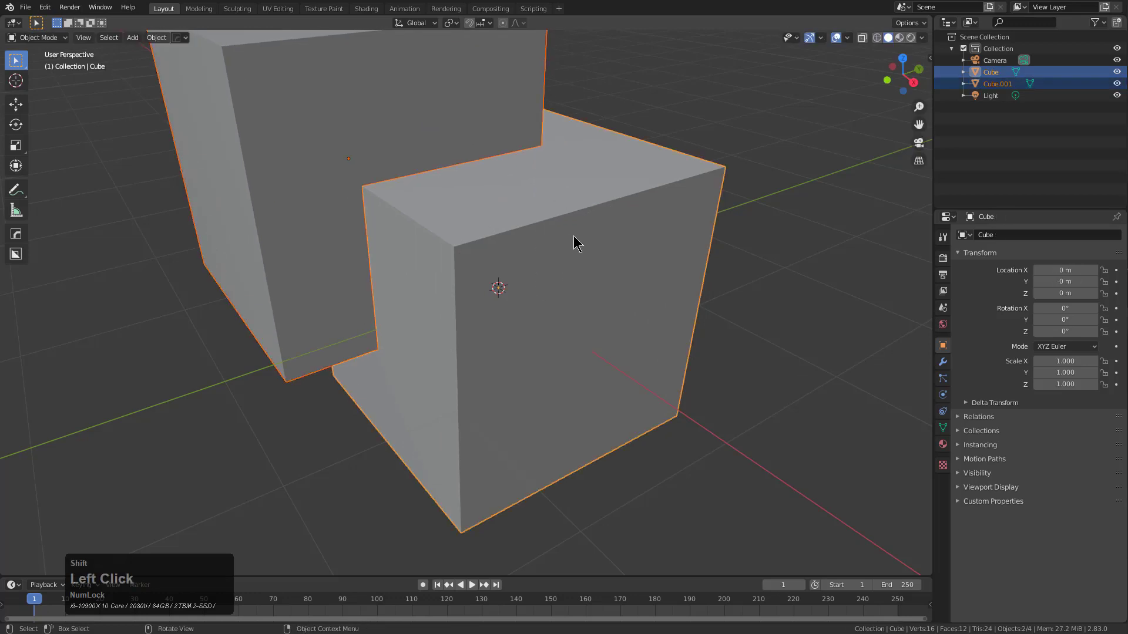
key("q")
left_click(573, 237)
- Check the Hard Ops helper menu showing version 9.85.24, then select the main cube
middle_click(522, 199)
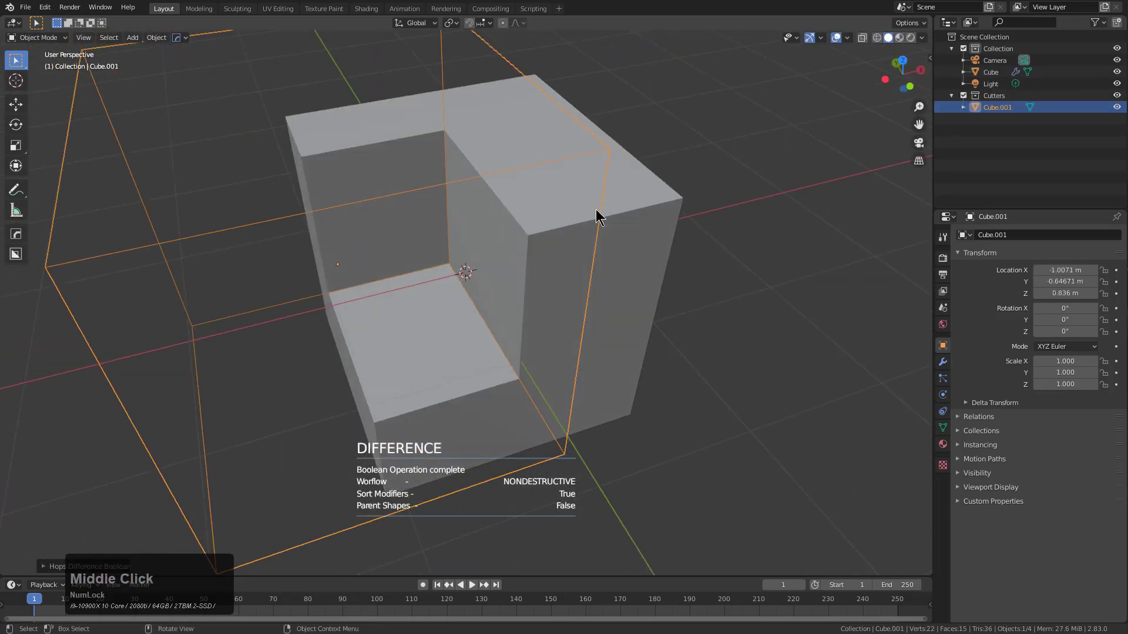
left_click(182, 46)
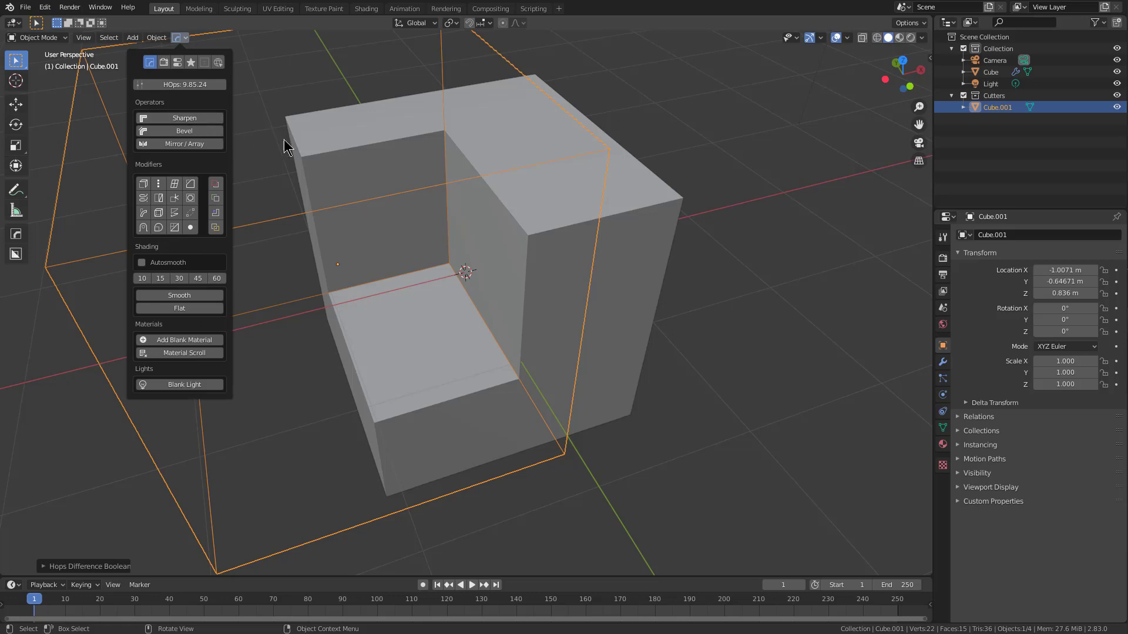
left_click(619, 214)
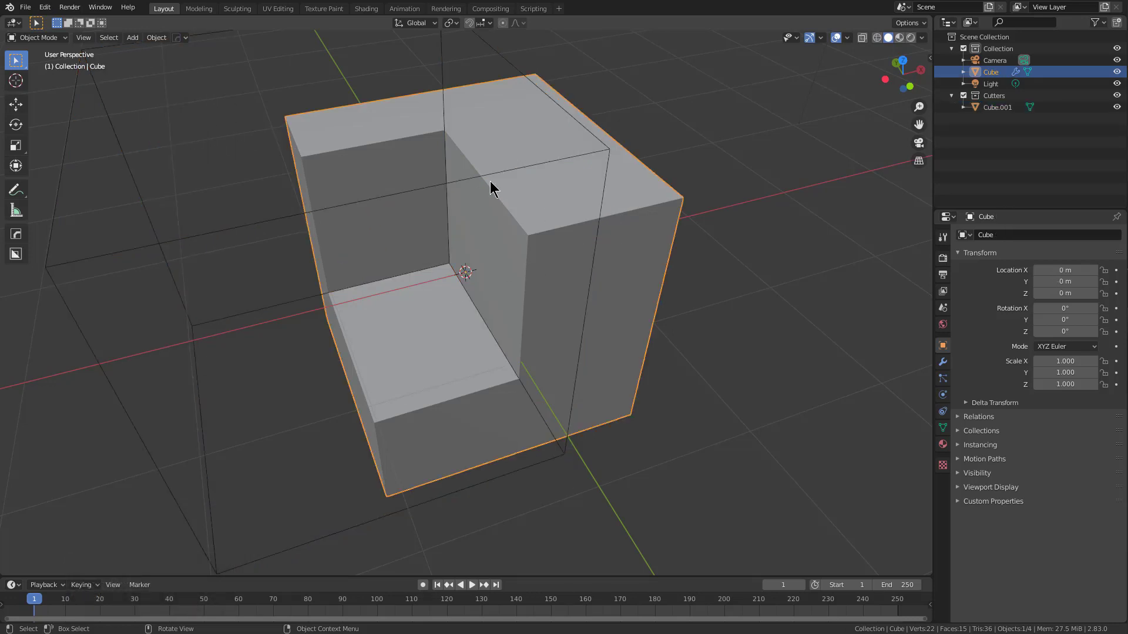
- Remove the old Hard Ops 9.85.24 add-on in Preferences > Add-ons
left_click(46, 13)
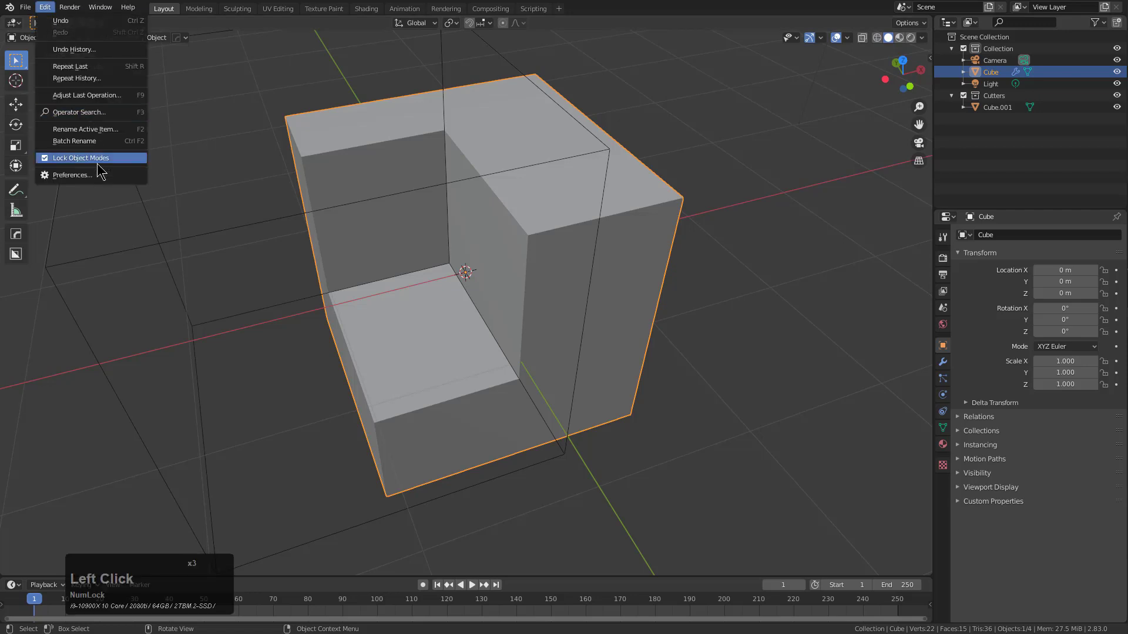
left_click(100, 180)
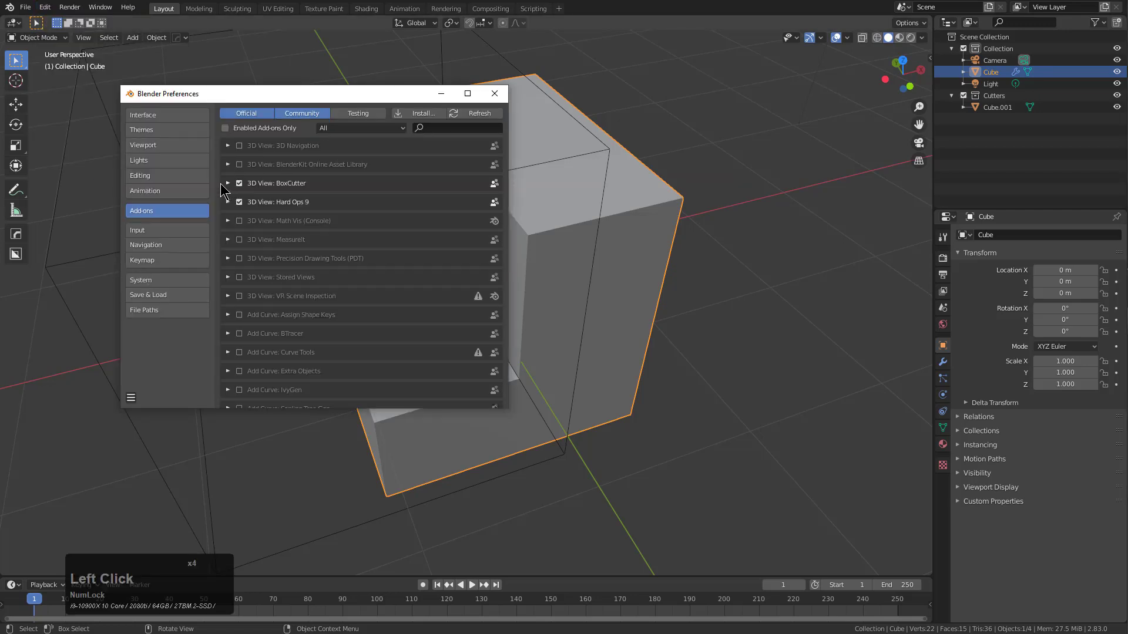
left_click(227, 187)
left_click(227, 186)
left_click(232, 204)
left_click(425, 284)
left_click(333, 332)
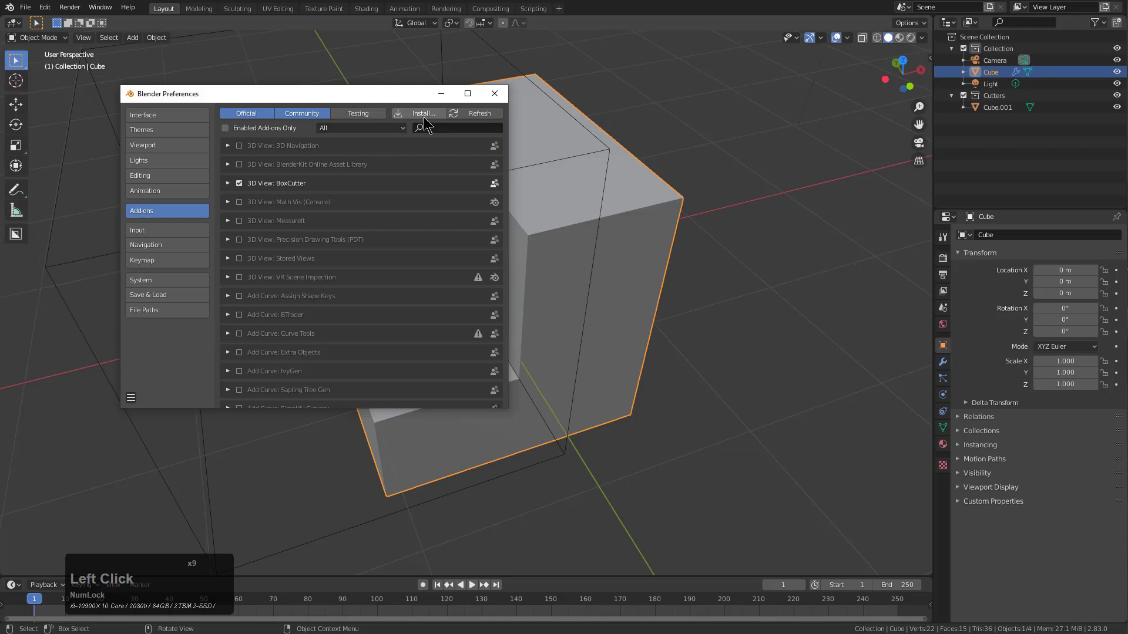
- Install the HOps 00986 Mercury zip as the new Hard Ops add-on
left_click(425, 119)
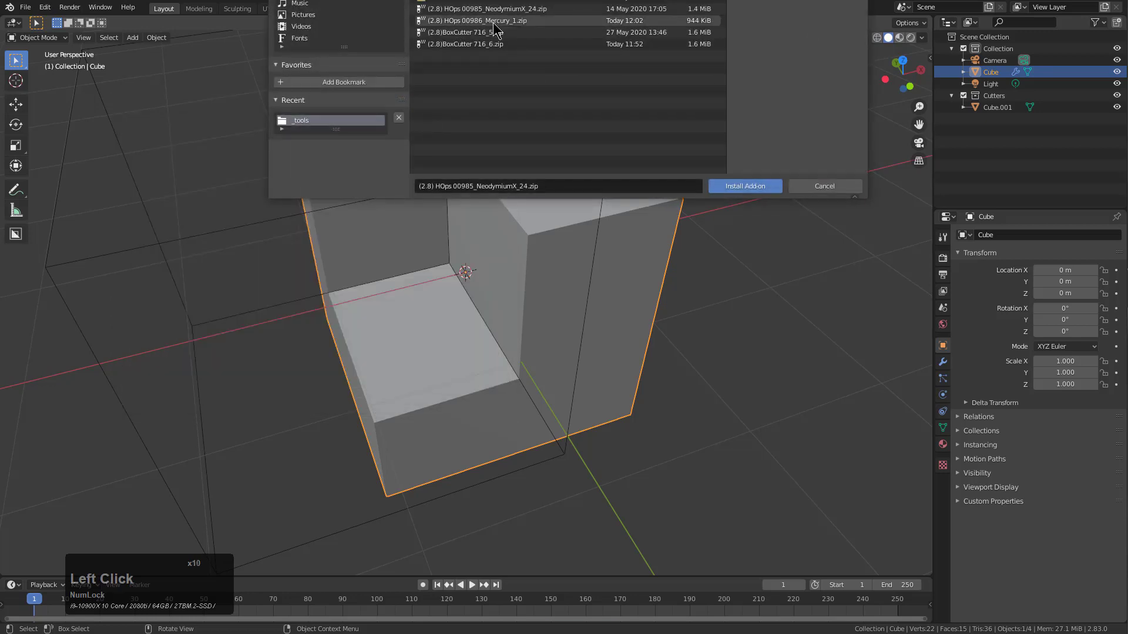
left_click(497, 22)
left_click(731, 191)
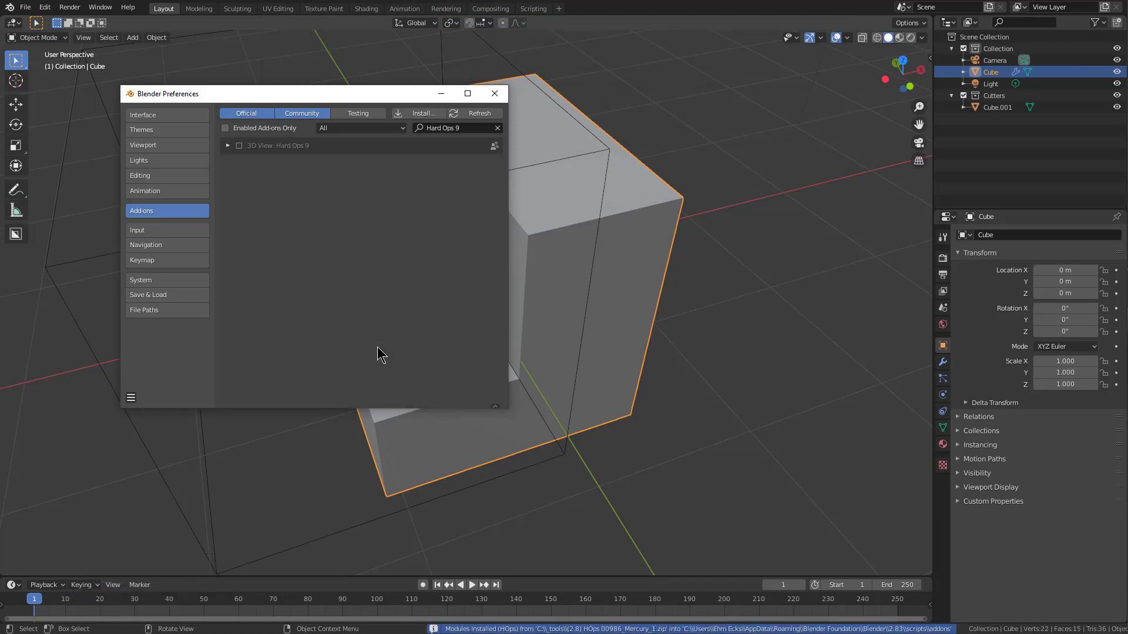
- Try enabling Hard Ops 9, dismiss the import error report, and clear the add-on search
left_click(242, 151)
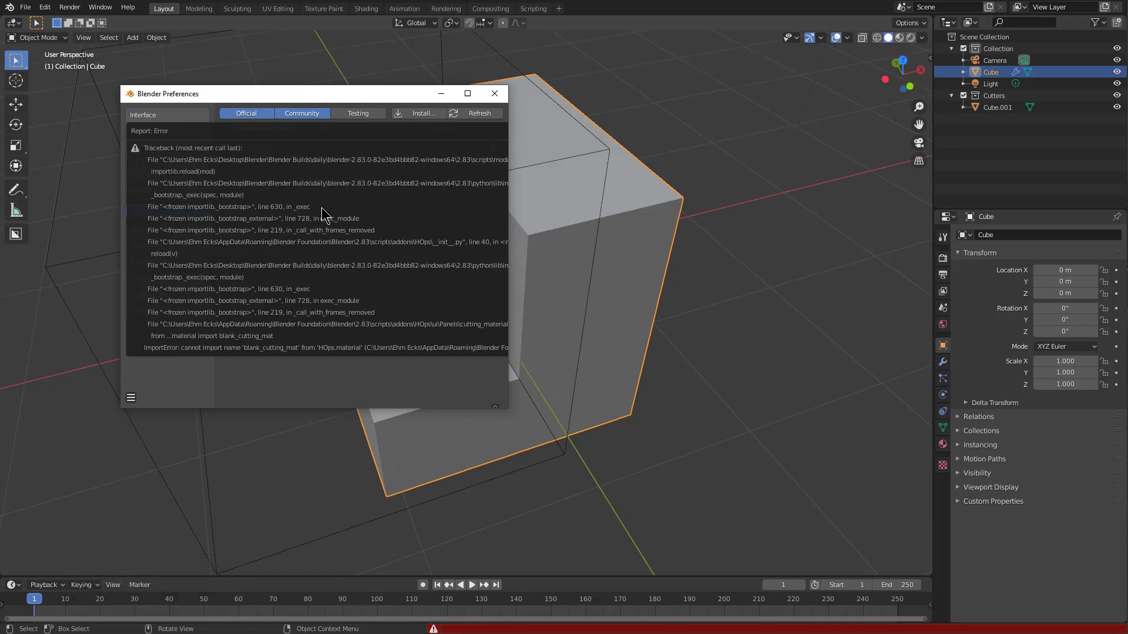
left_click(338, 304)
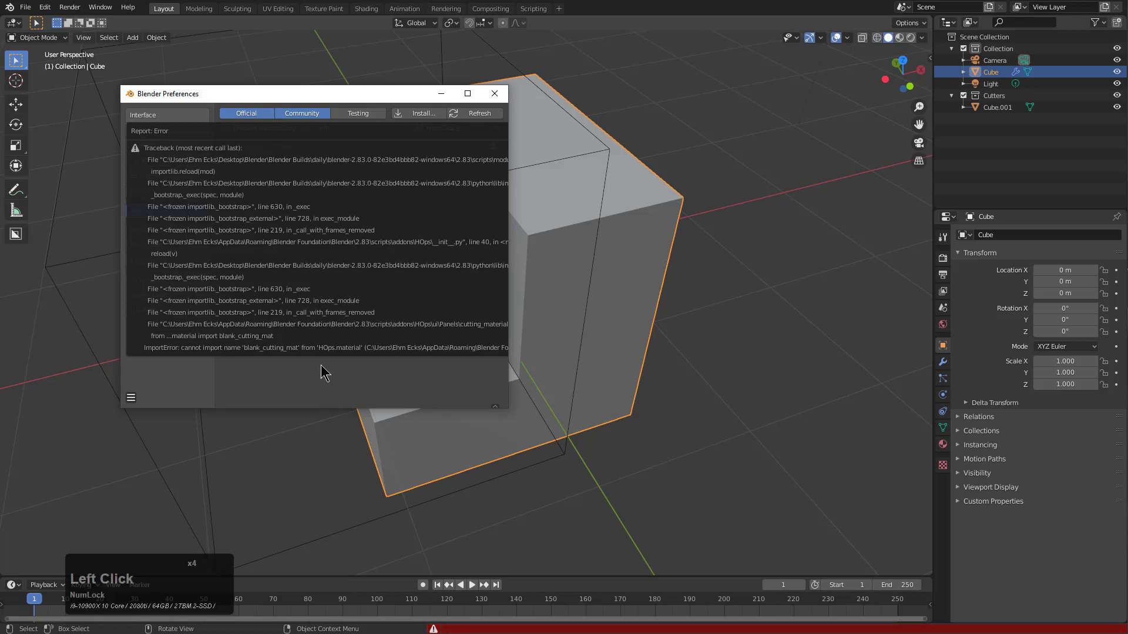
left_click(326, 383)
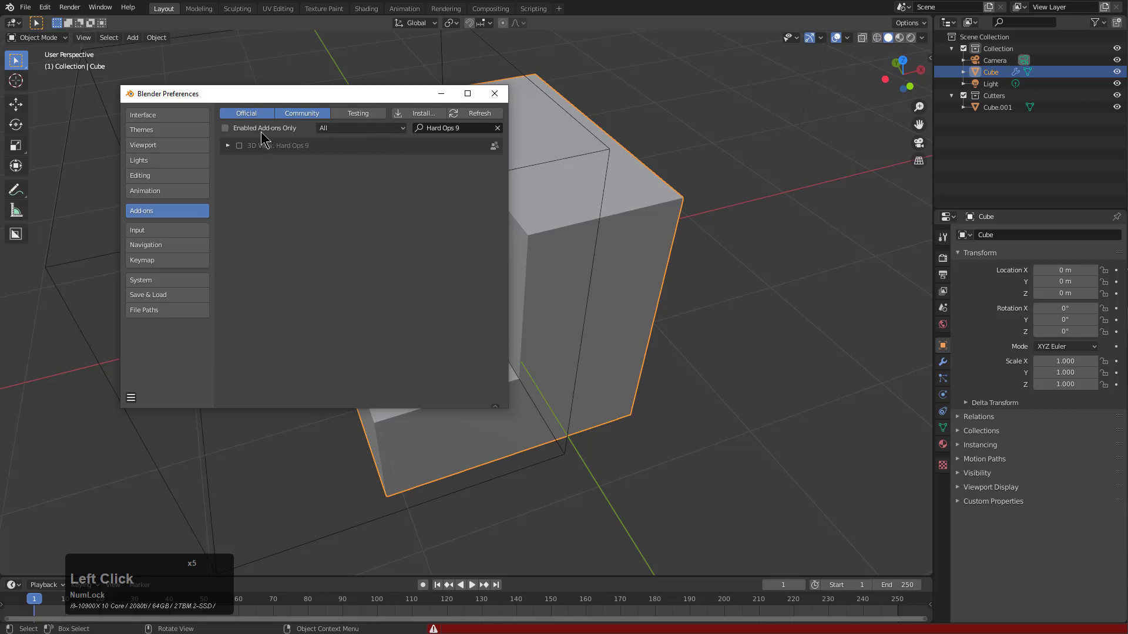
left_click(500, 132)
left_click(230, 185)
left_click(427, 263)
left_click(363, 311)
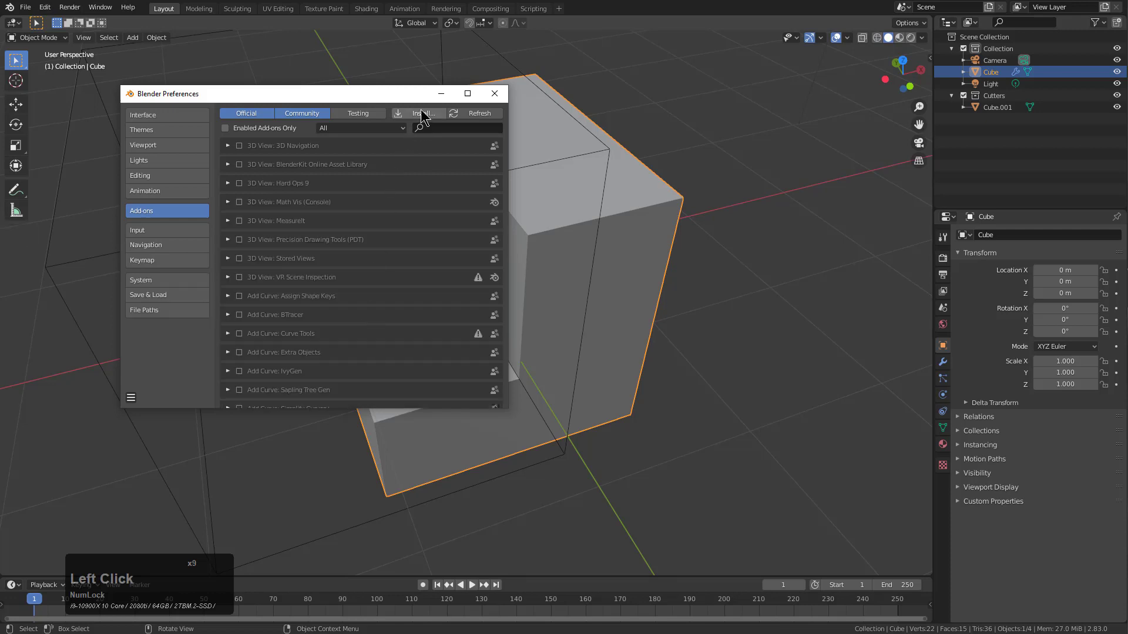
- Install the BoxCutter 716_6 zip, enable it, and close Preferences
left_click(422, 117)
left_click(469, 47)
left_click(729, 192)
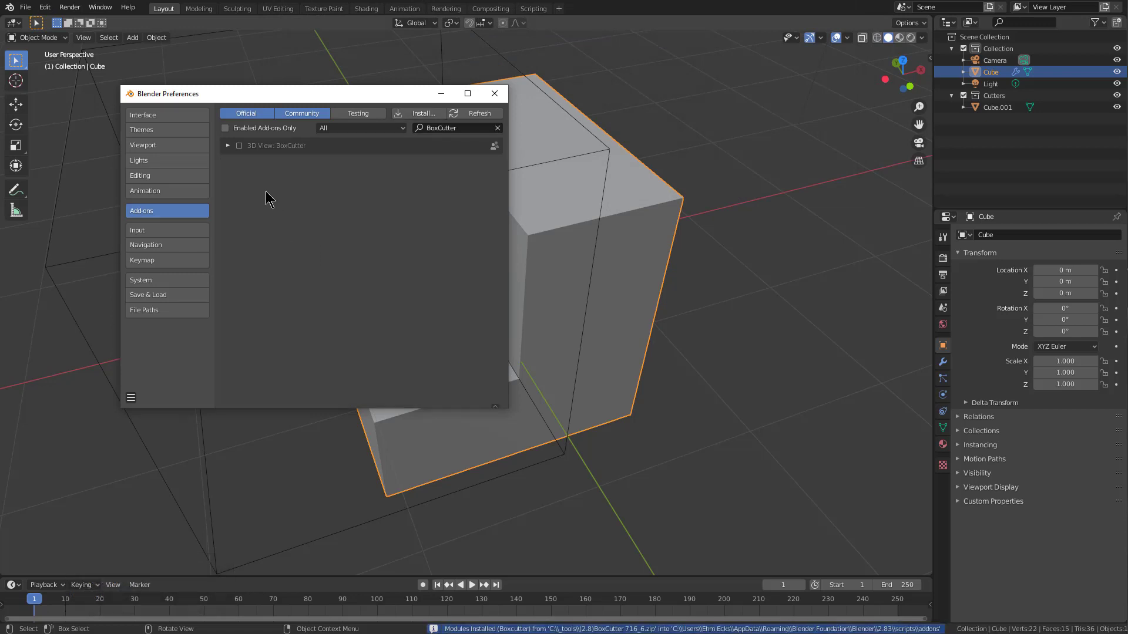
left_click(244, 149)
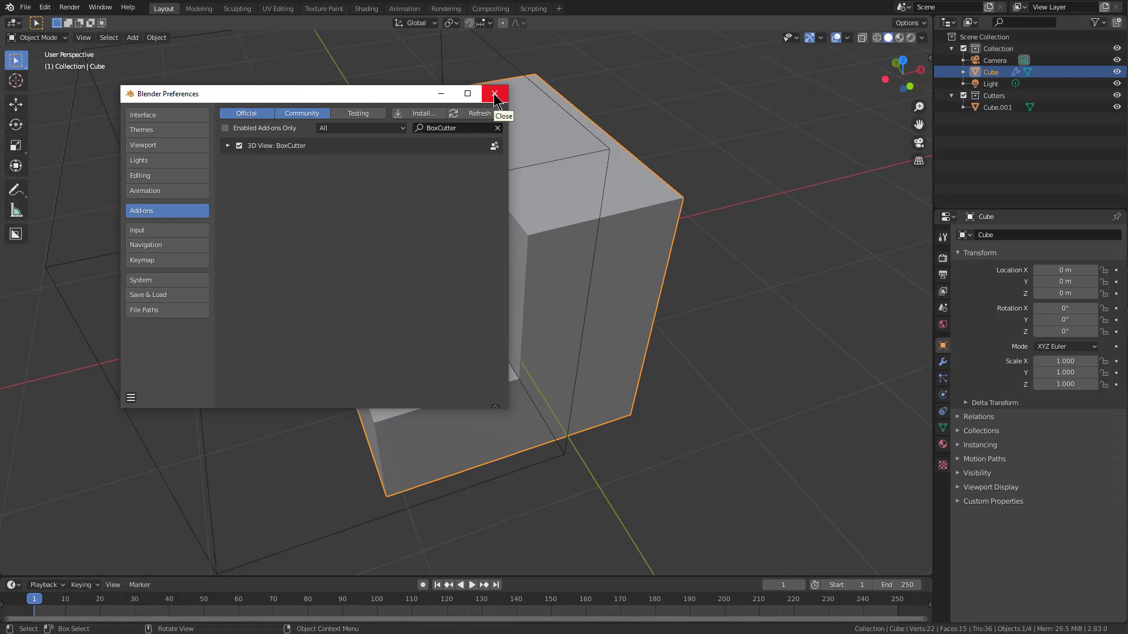
left_click(496, 97)
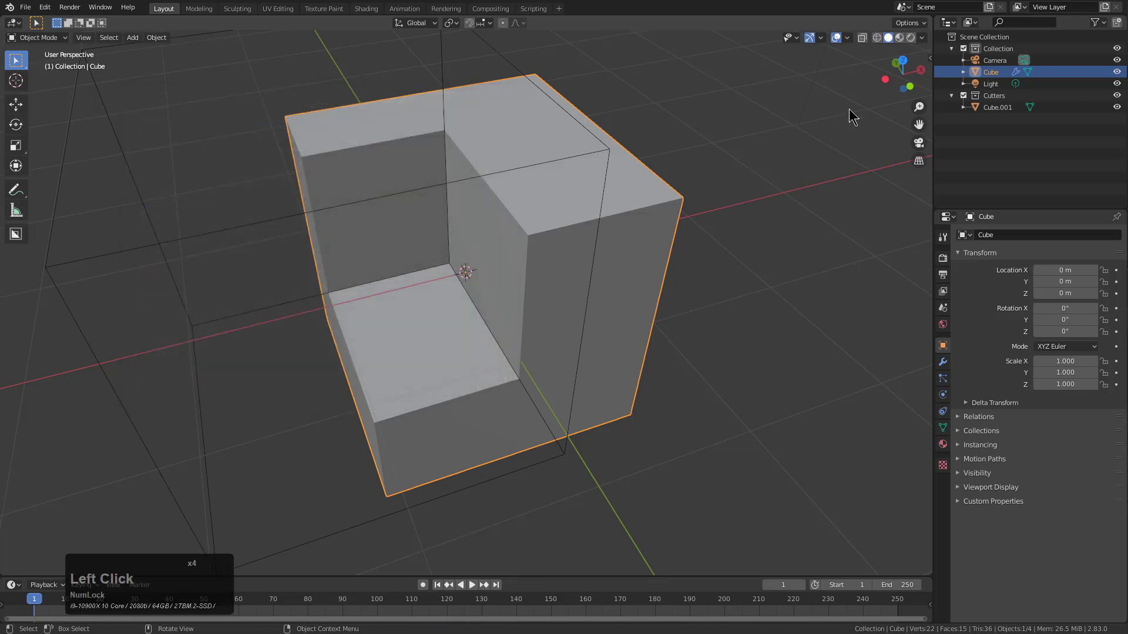
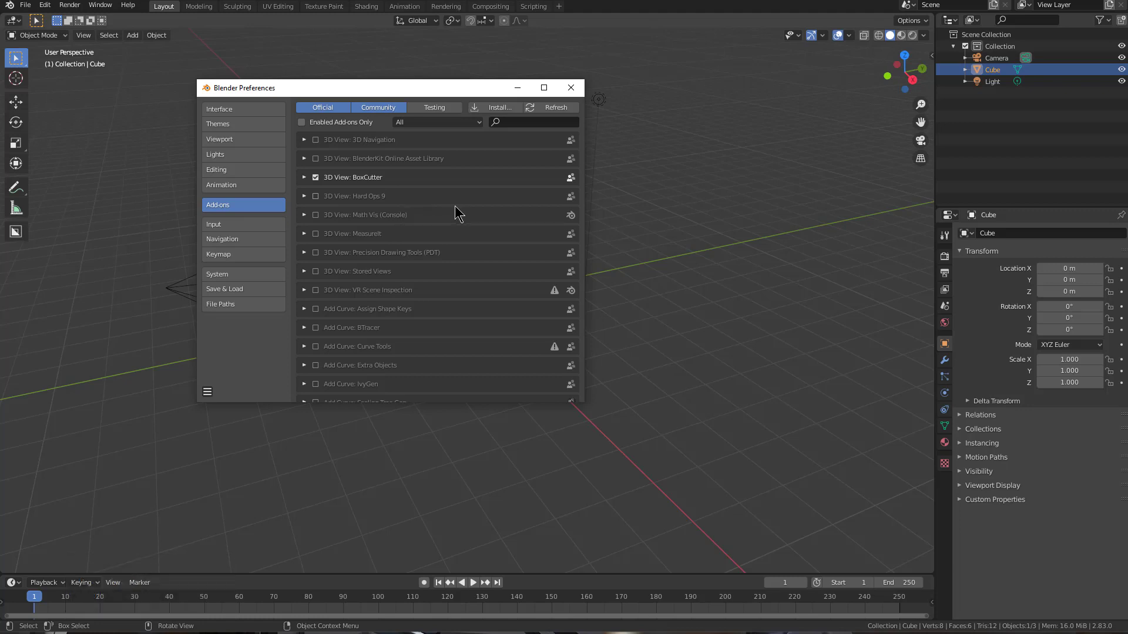
- Close Preferences after confirming BoxCutter and Hard Ops 9 states in the fresh scene
left_click(577, 91)
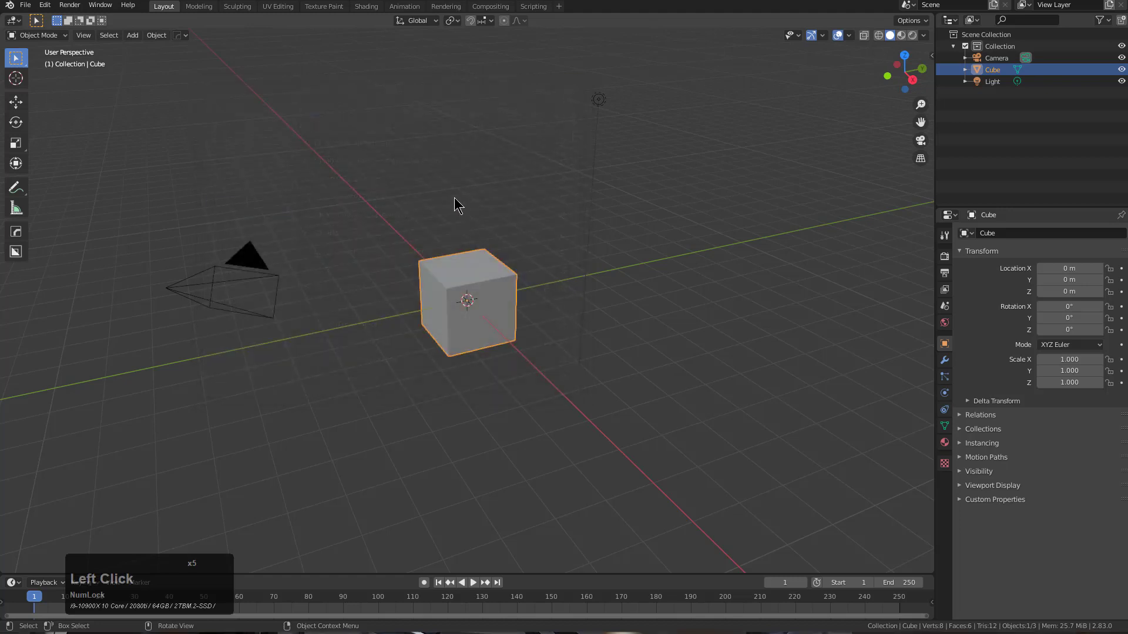
- Activate the BoxCutter tool and carve the first box cut into the cube's top corner
scroll("up", 3)
left_click(182, 39)
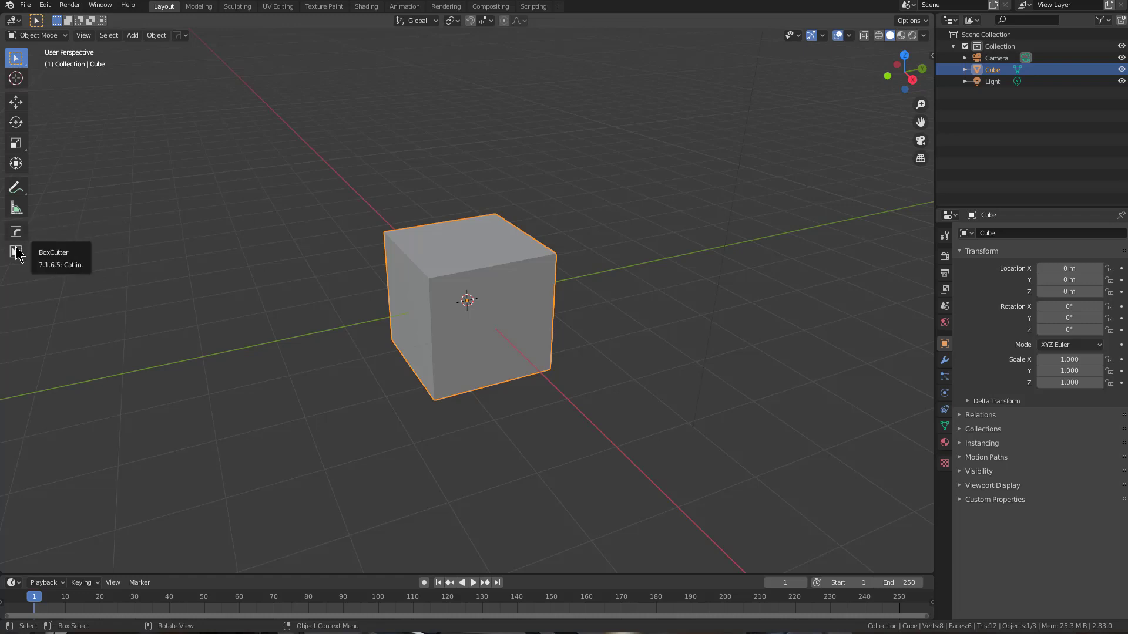
scroll("up", 3)
scroll("down", 3)
key("alt+w")
left_click(404, 226)
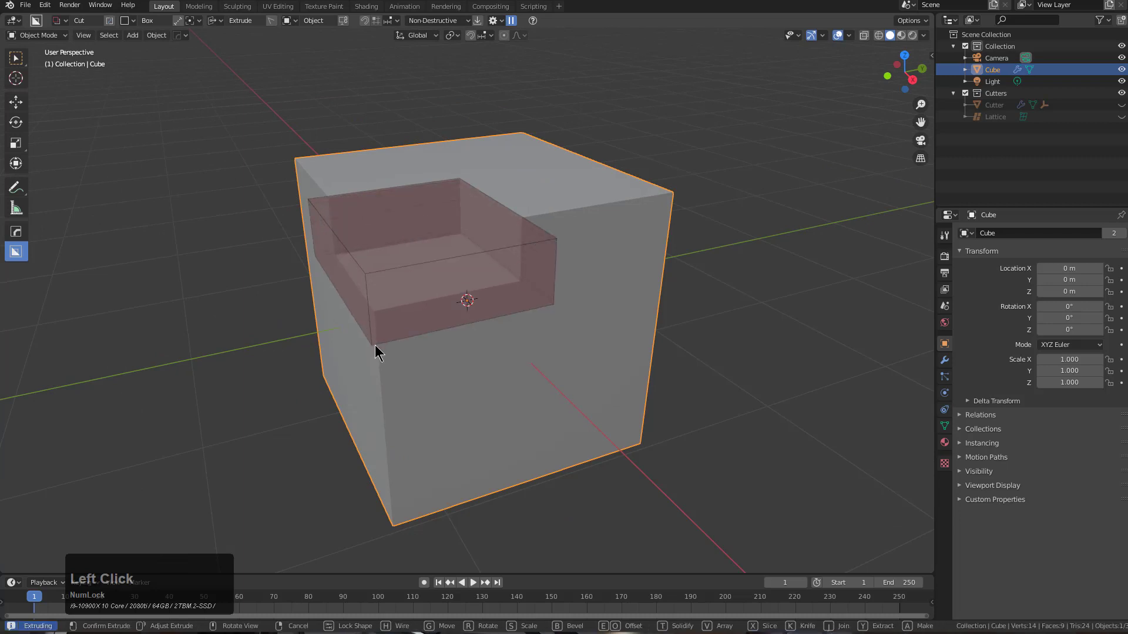
key("b")
key("g")
left_click(383, 374)
- Carve further box cuts into the cube and switch the viewport to Eevee HQ
left_click(521, 242)
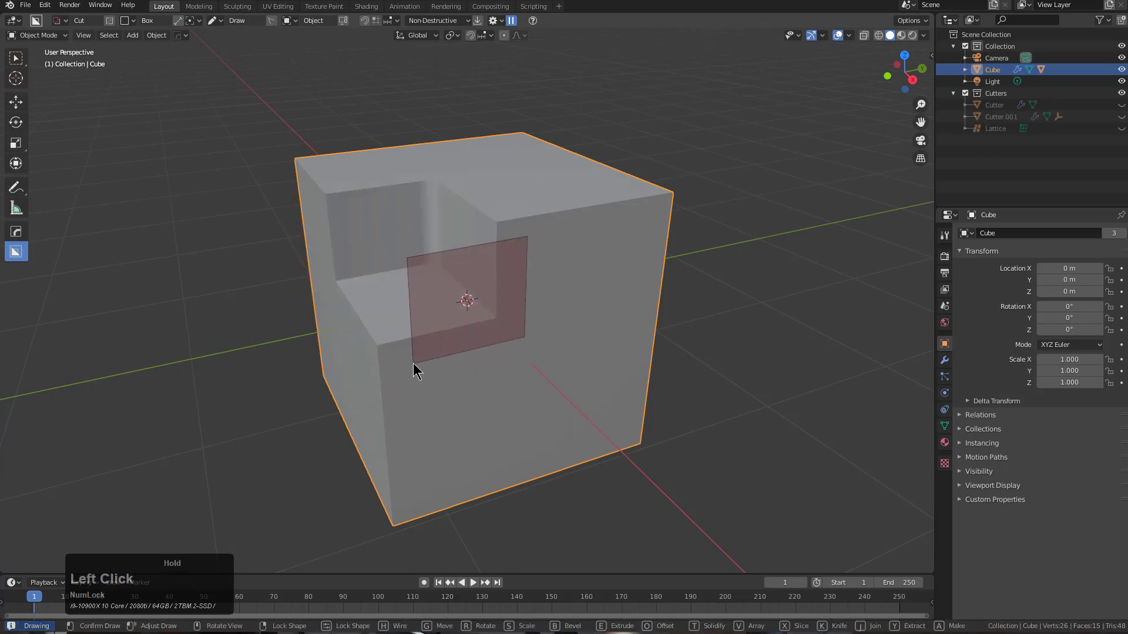
left_click(345, 241)
left_click(531, 275)
left_click(316, 180)
key("alt+v")
left_click(399, 328)
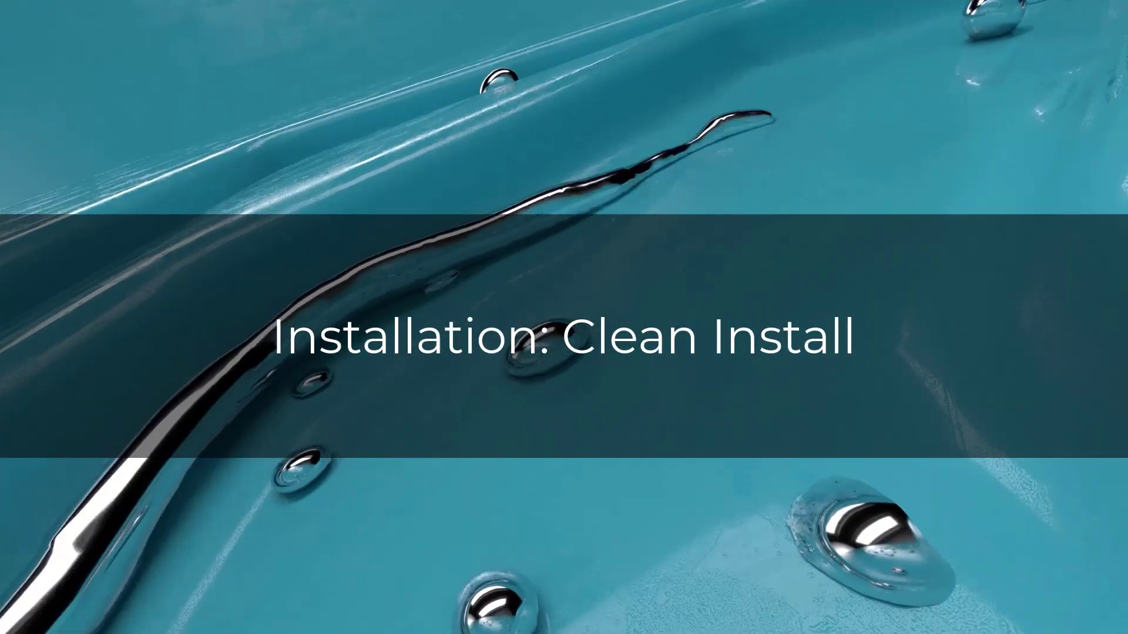
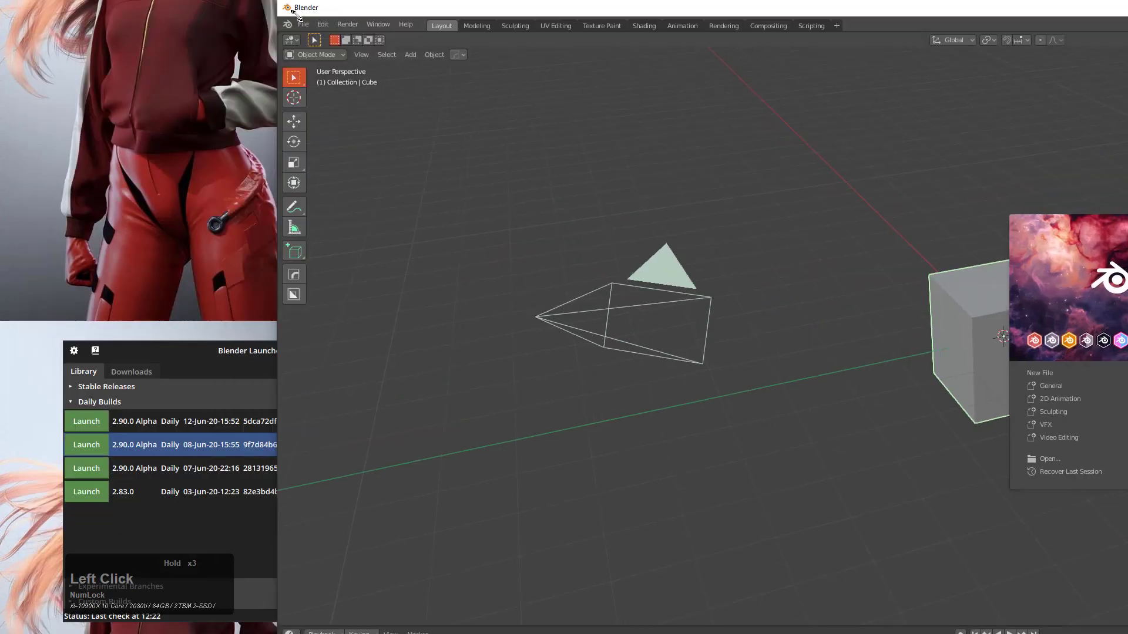
- Dismiss the Blender 2.90 Alpha splash screen, leaving the default scene
left_click(388, 20)
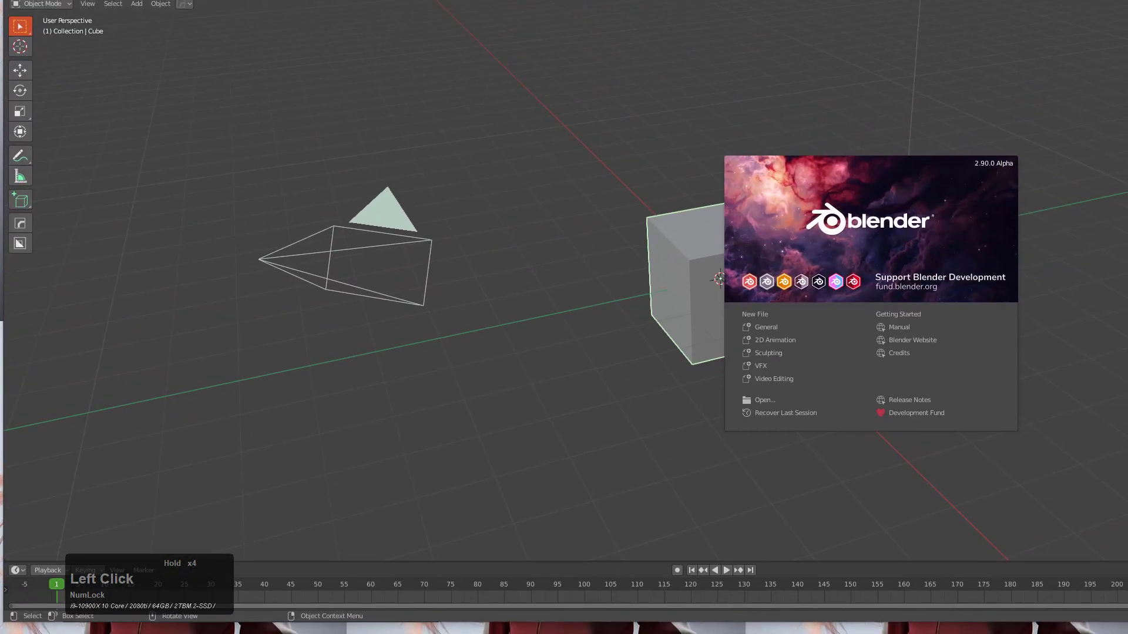
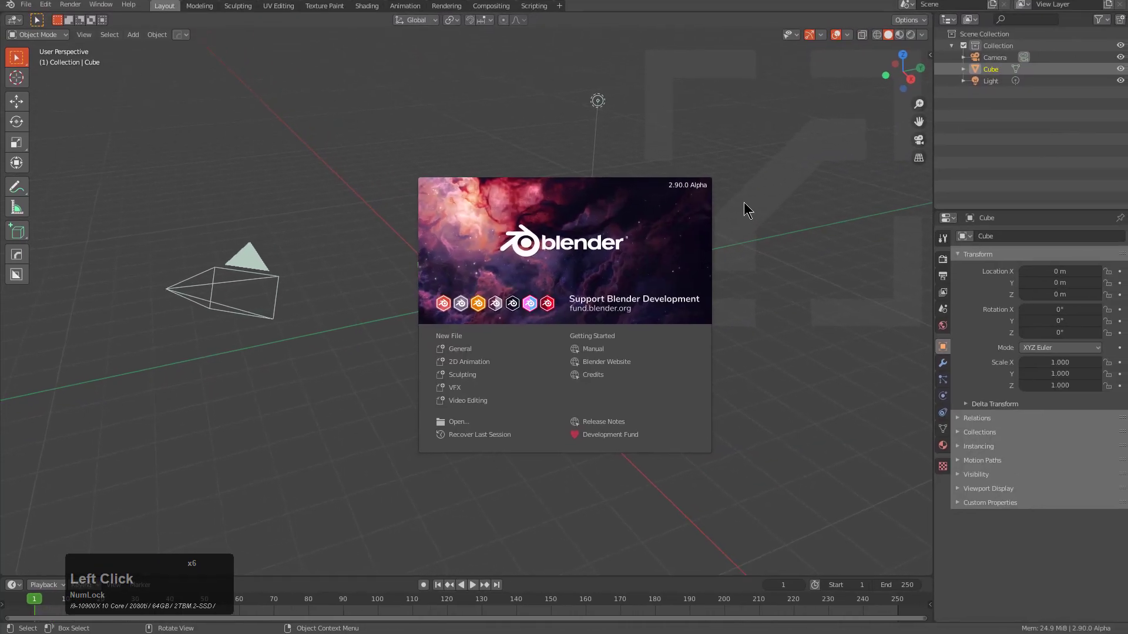
left_click(282, 98)
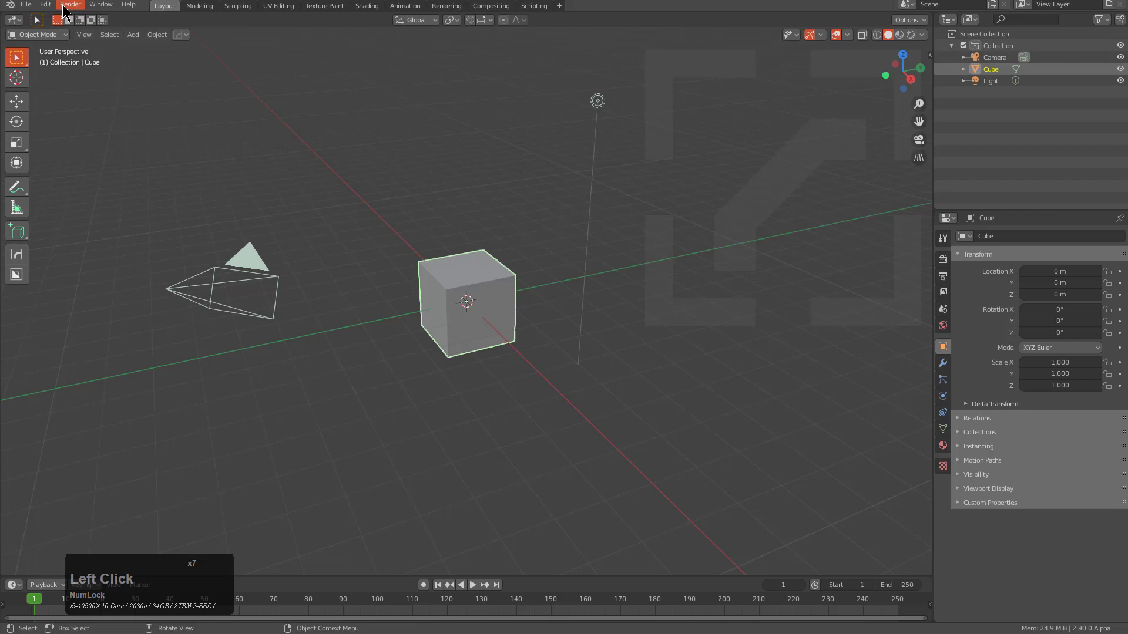
left_click(51, 7)
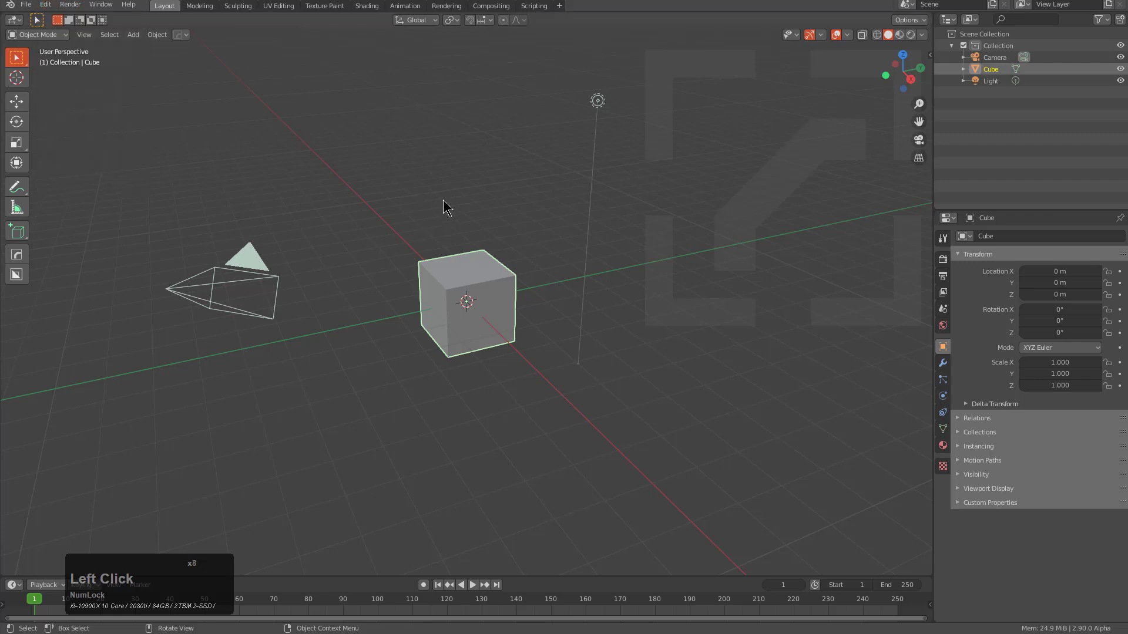
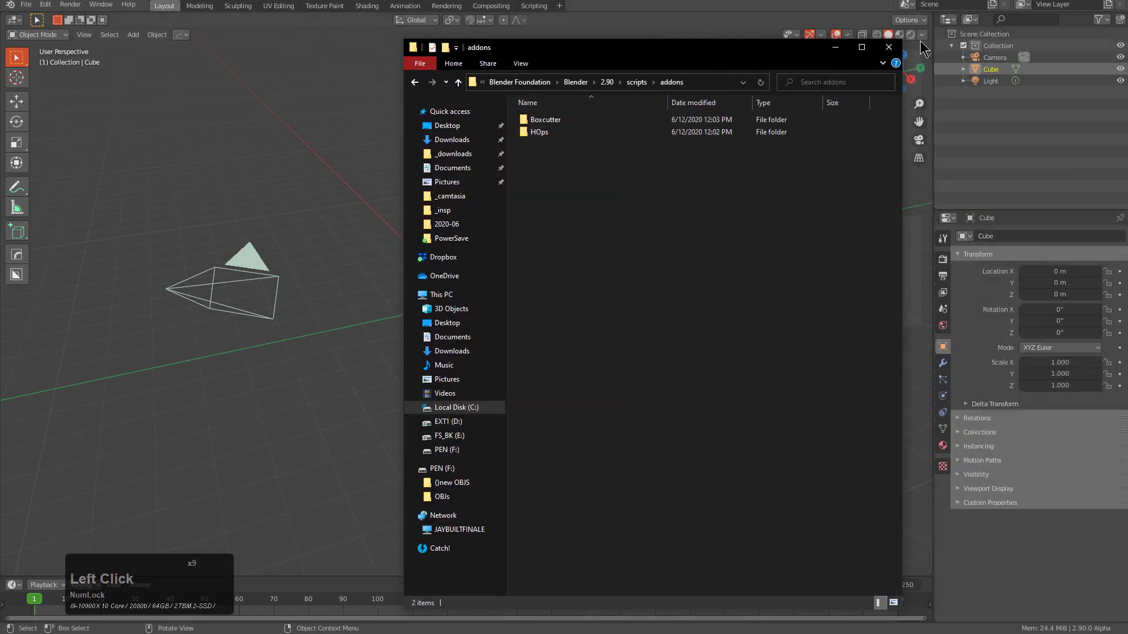
- Open %appdata%\Blender Foundation\Blender\ from the Run box in File Explorer
left_click(888, 56)
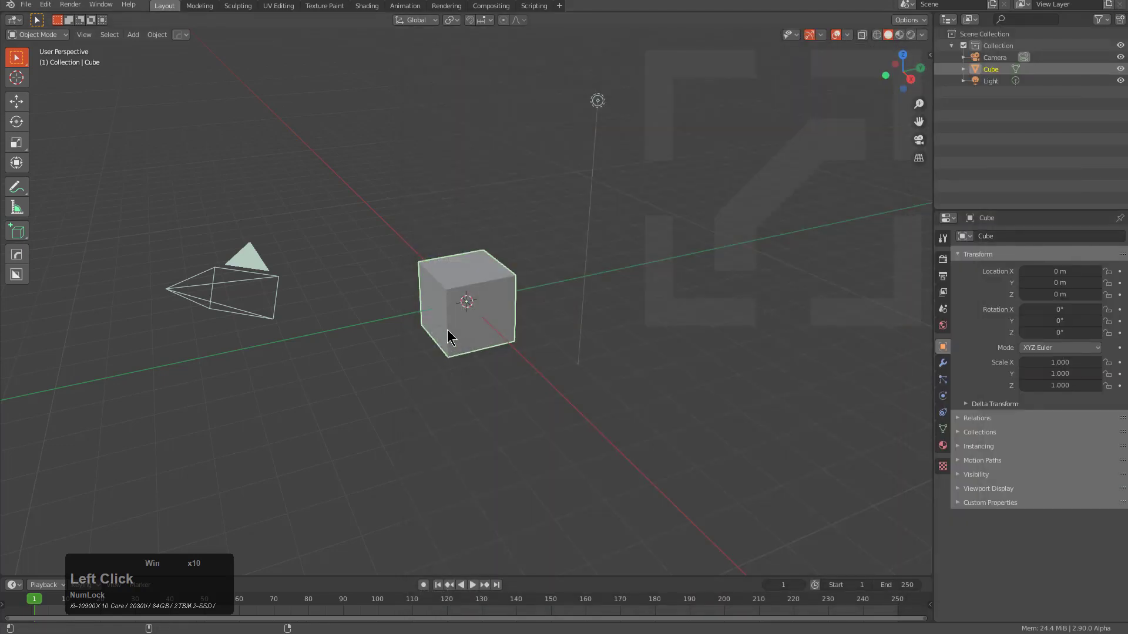
key("super+r")
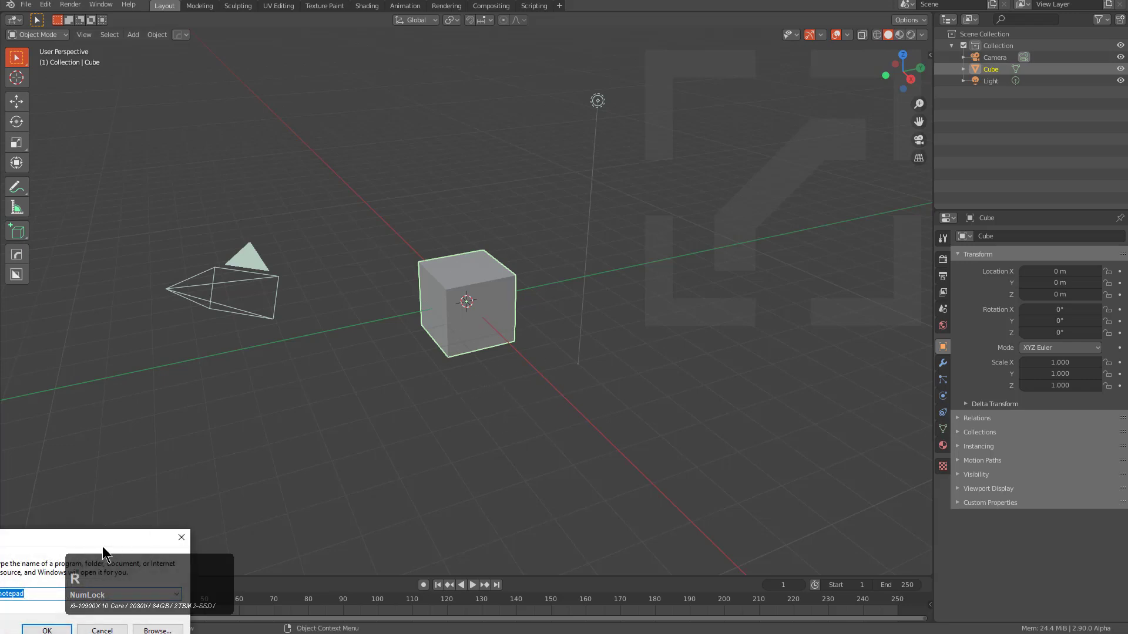
left_click(85, 538)
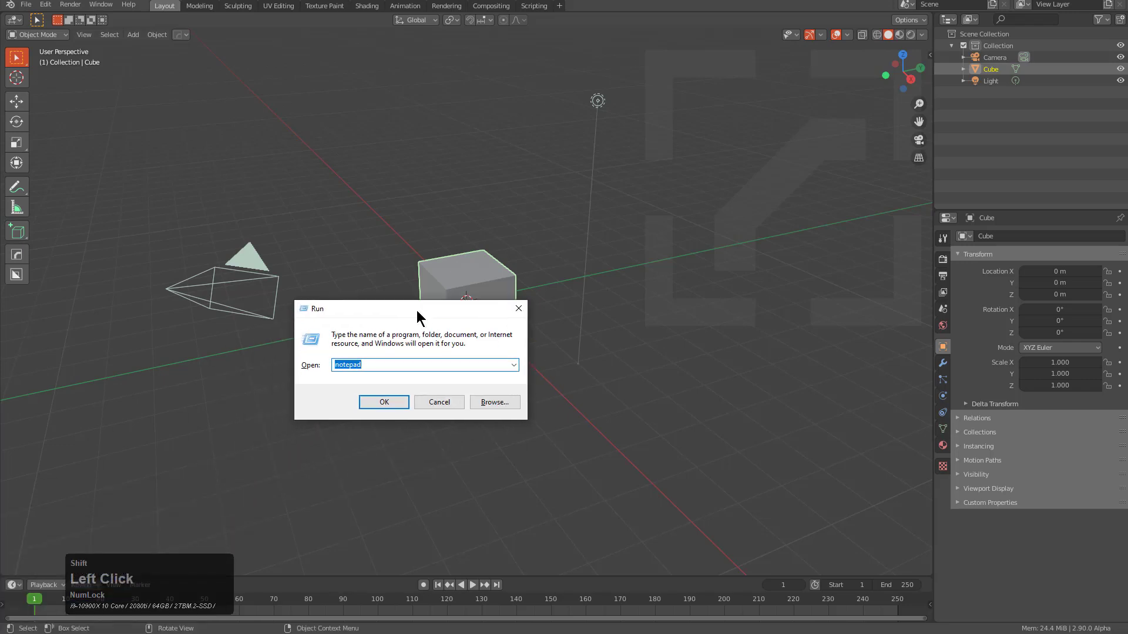
key("shift+5")
key("Down")
key("Down")
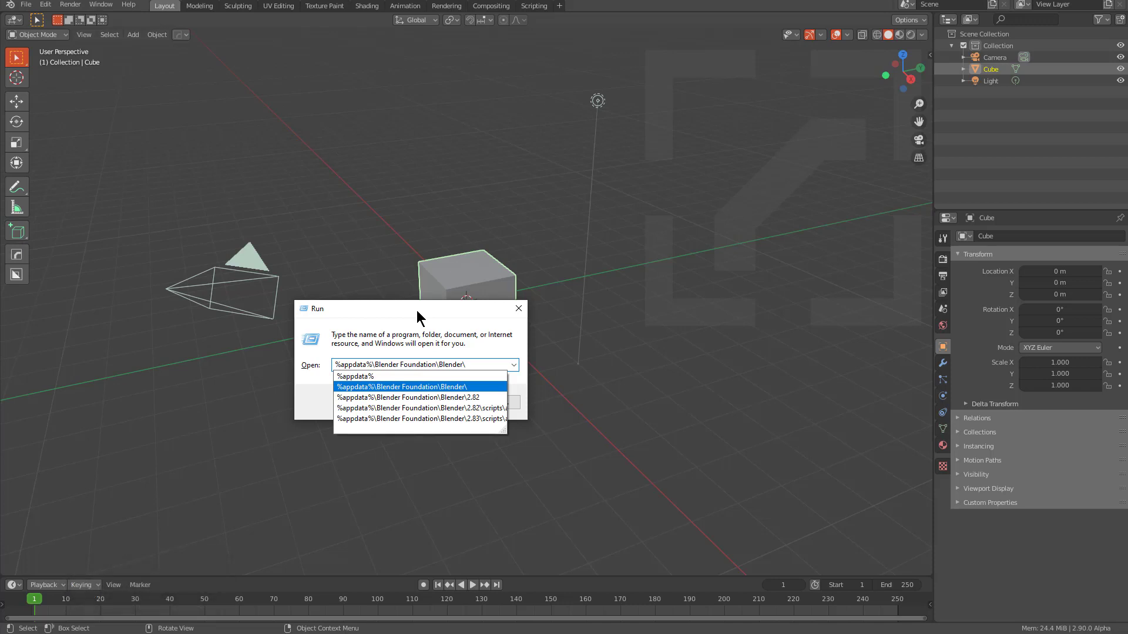
key("Up")
key("Down")
key("Return")
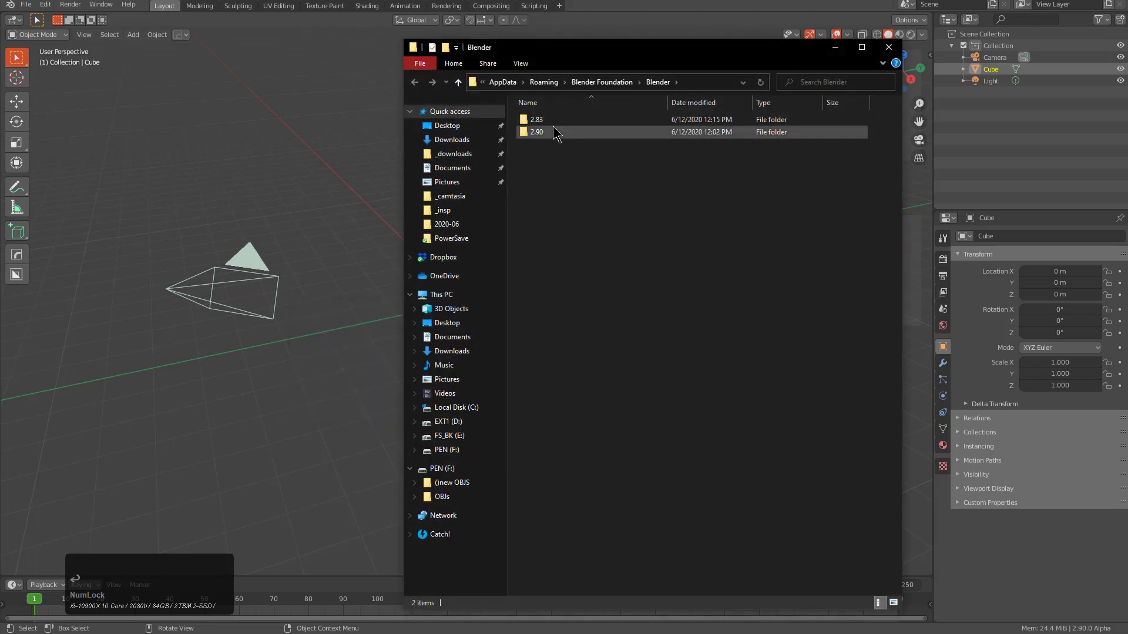
- Delete the 2.90 settings folder, leaving only 2.83
left_click(546, 137)
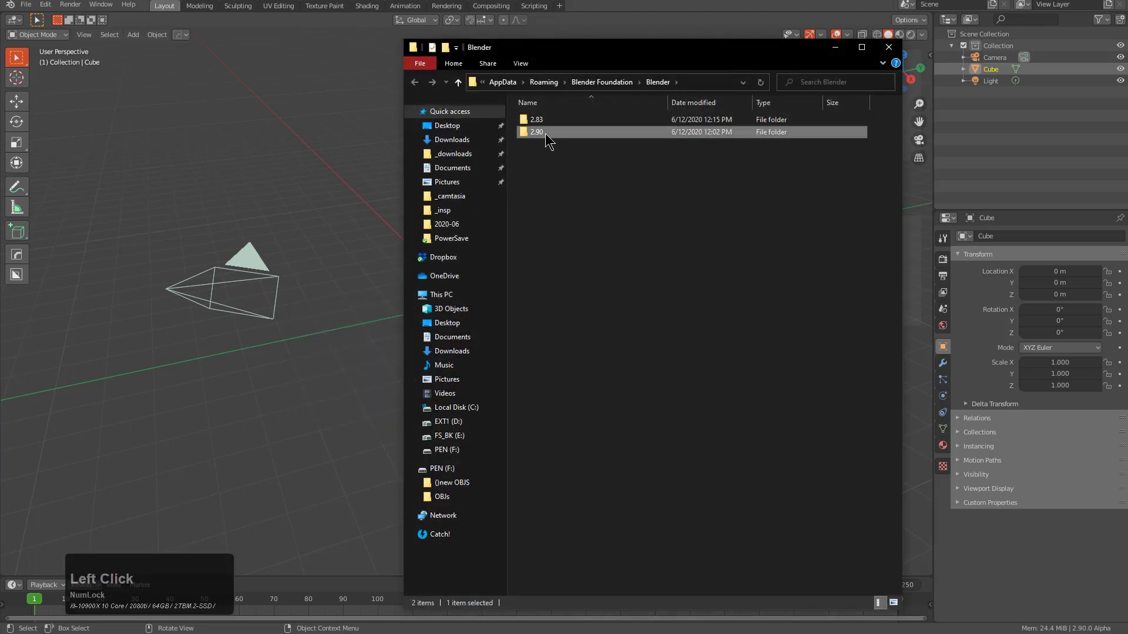
key("Delete")
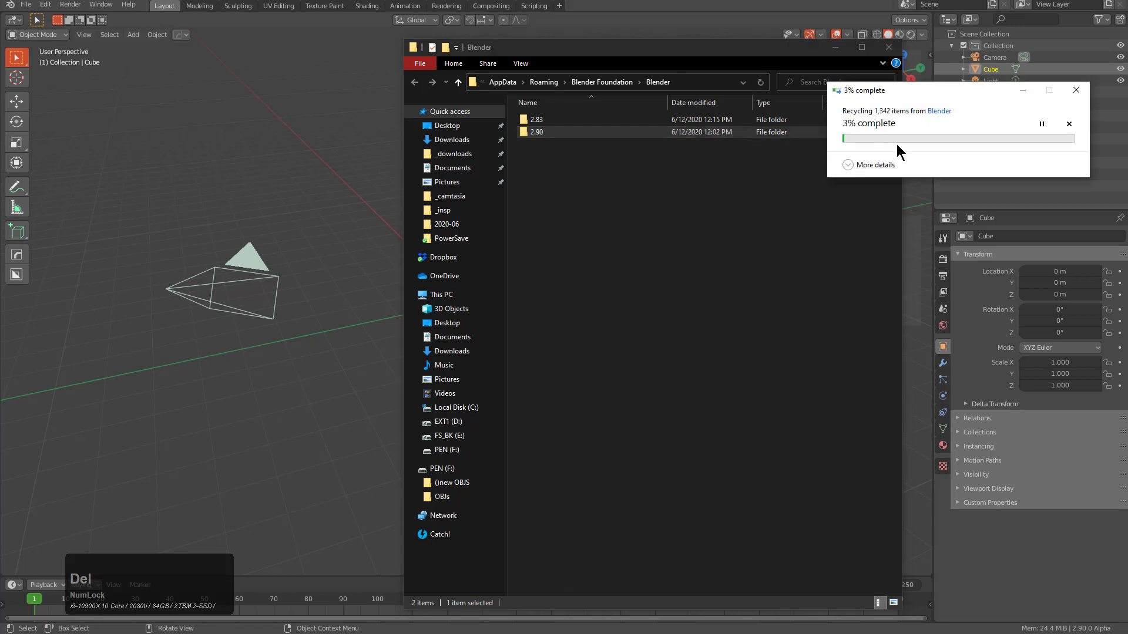
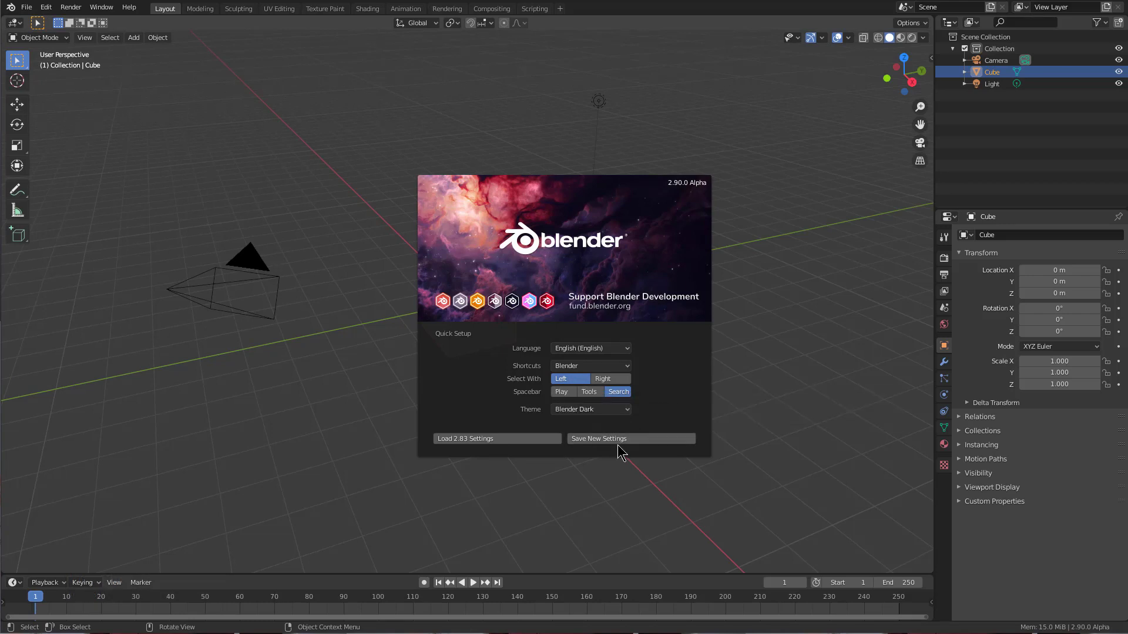
- Save fresh default 2.90 settings from quick setup, dismiss the splash, and bring up Preferences
left_click(615, 441)
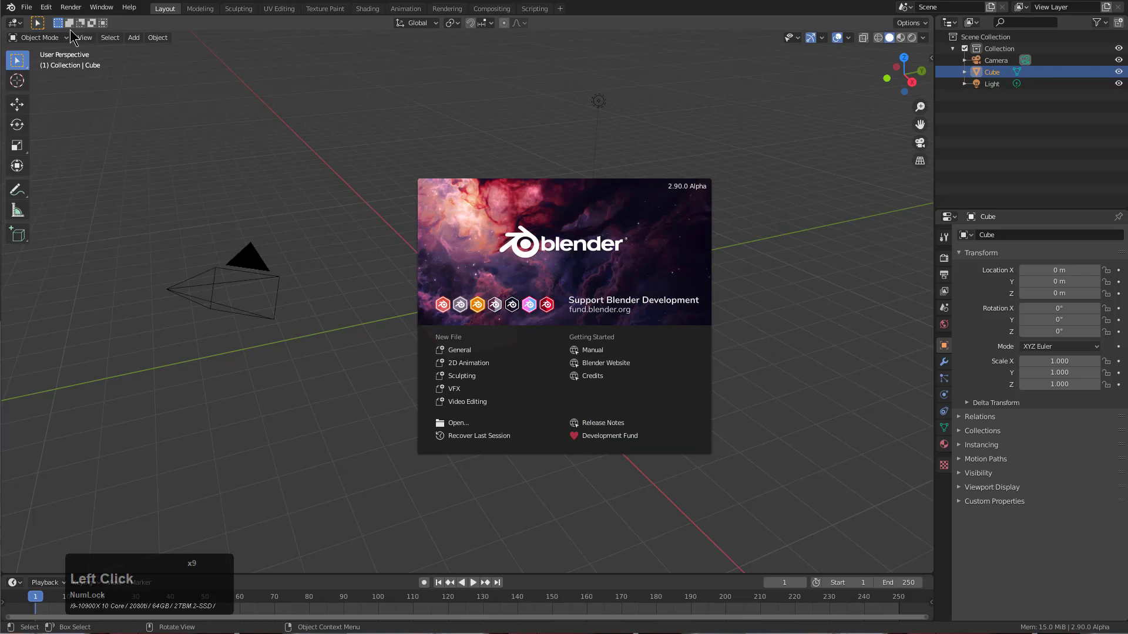
left_click(51, 8)
left_click(94, 172)
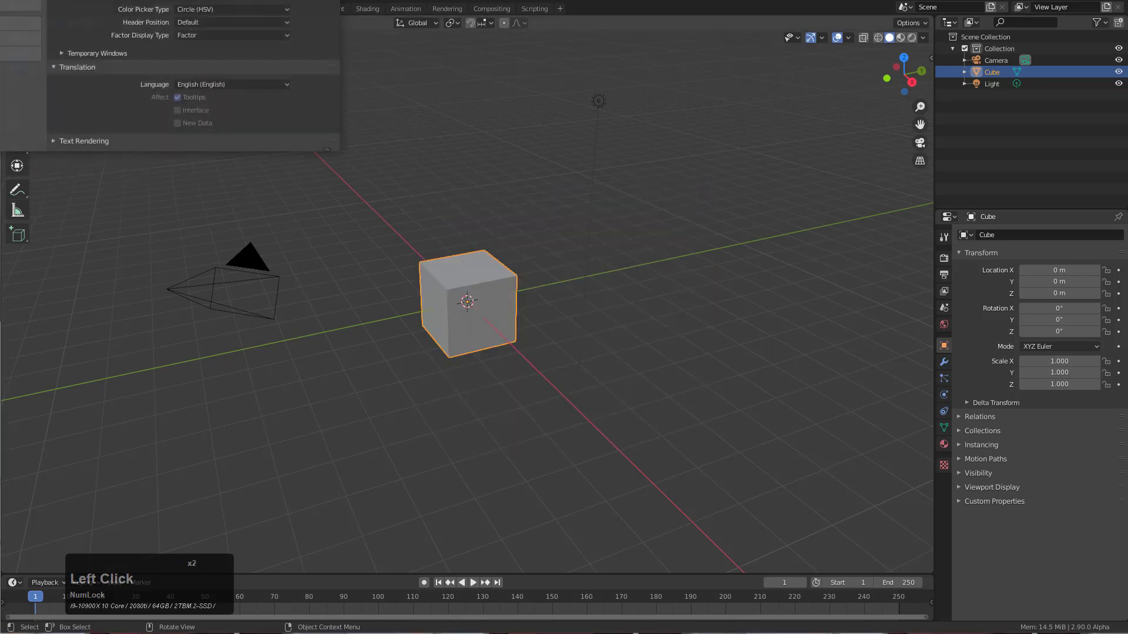
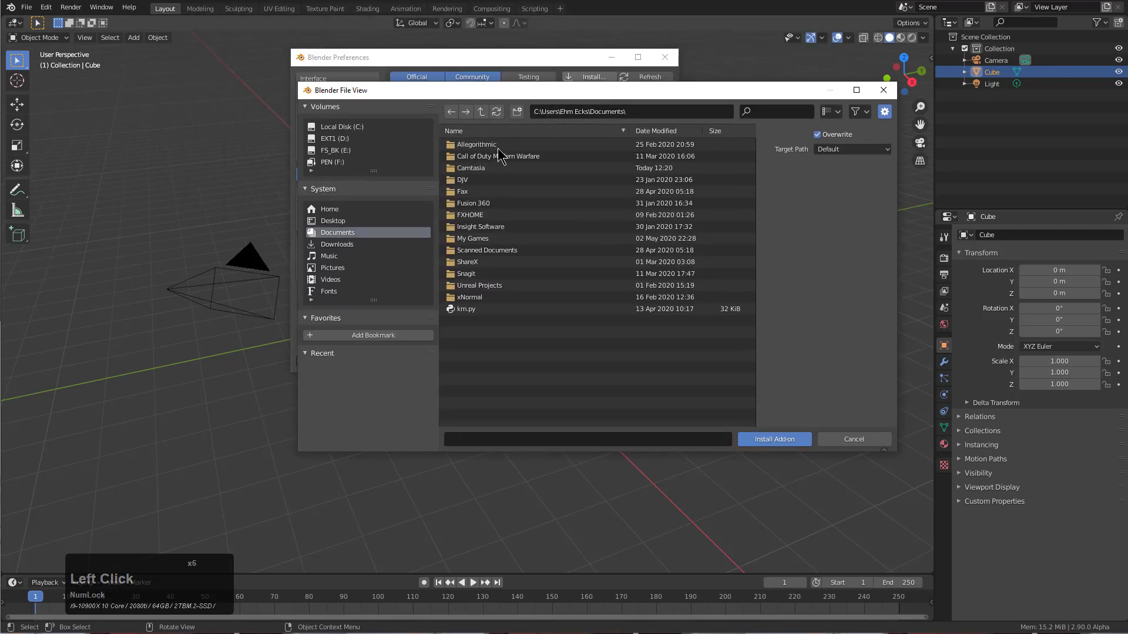
- Install the HOps 00986 Mercury zip from C:\_tools and enable Hard Ops 9
left_click(648, 113)
key("v")
key("ctrl+z")
double_click(351, 128)
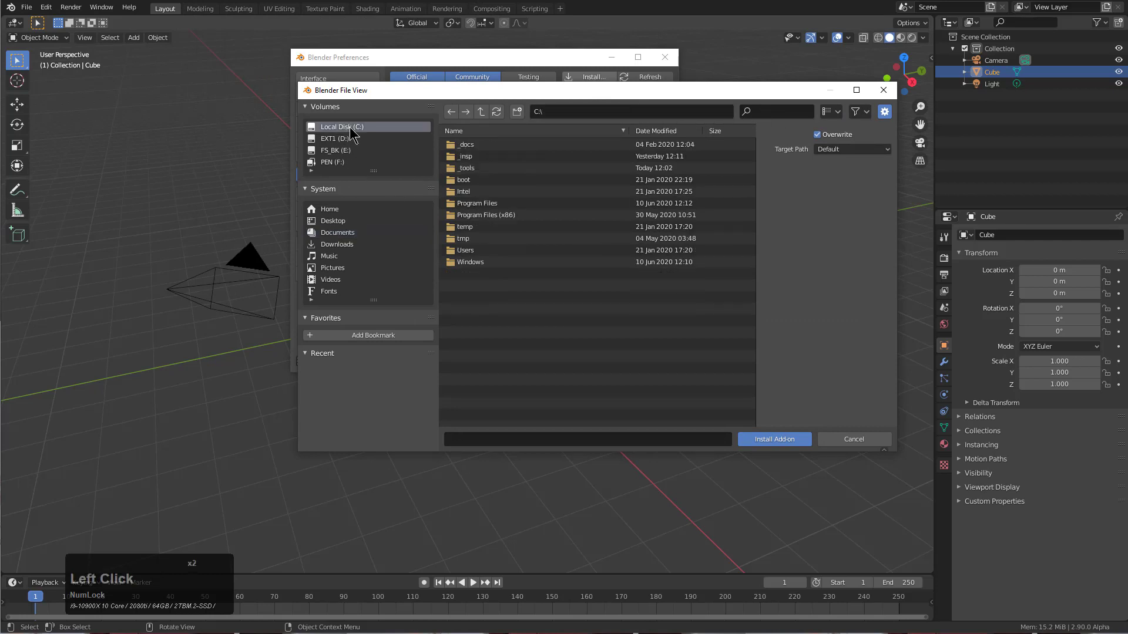
left_click(475, 171)
double_click(474, 171)
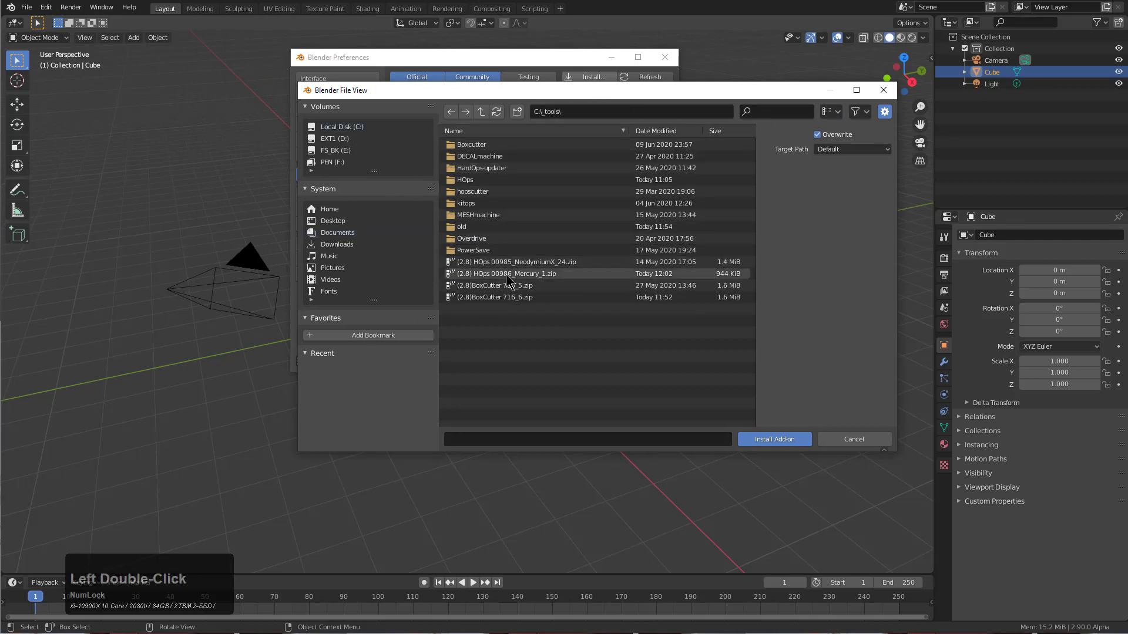
left_click(513, 274)
left_click(772, 442)
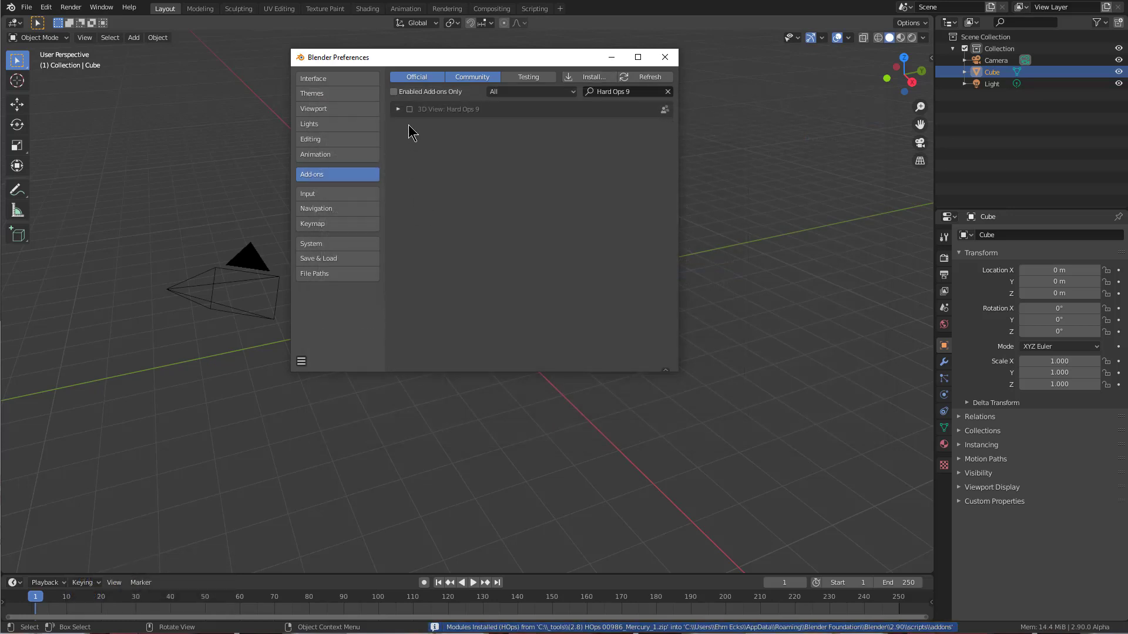
left_click(414, 109)
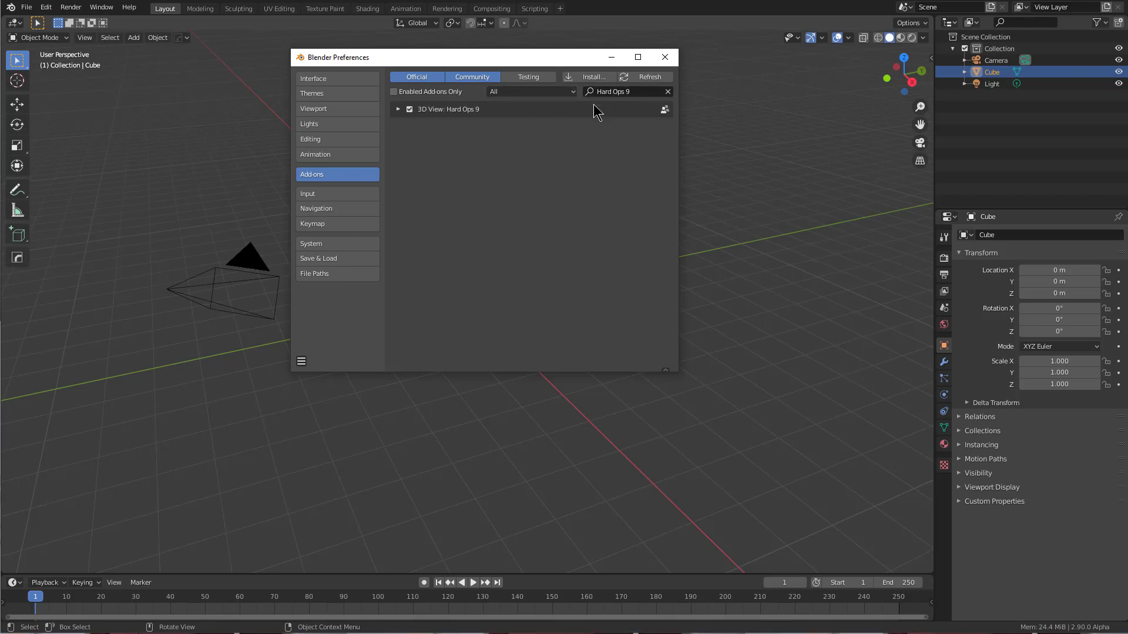
- Install the BoxCutter 716_6 zip from C:\_tools and enable it
left_click(586, 77)
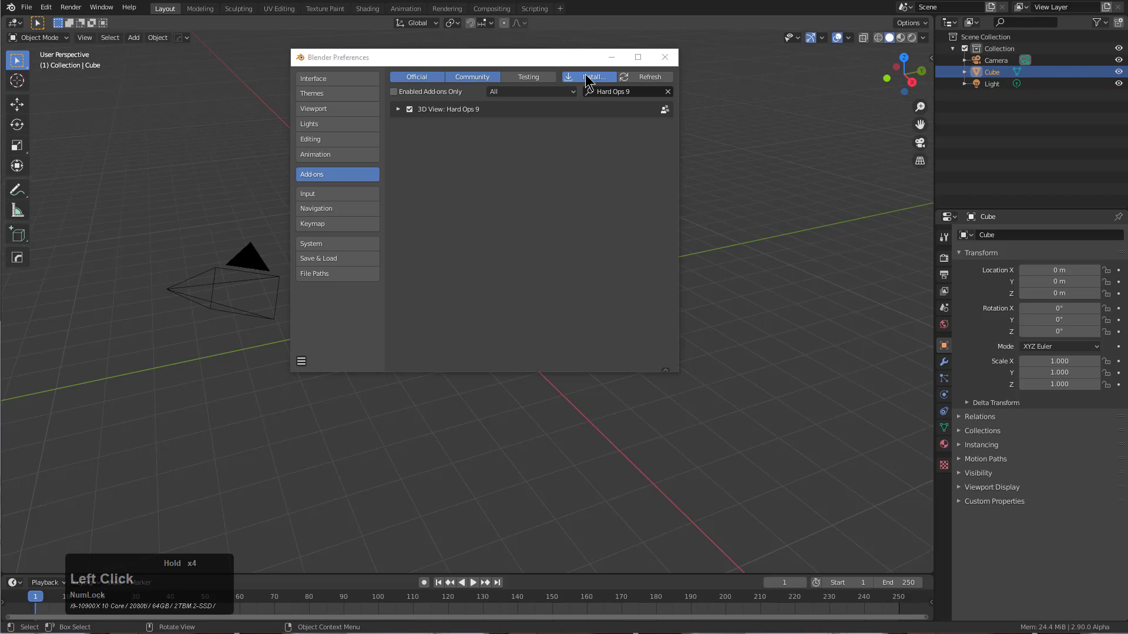
left_click(422, 50)
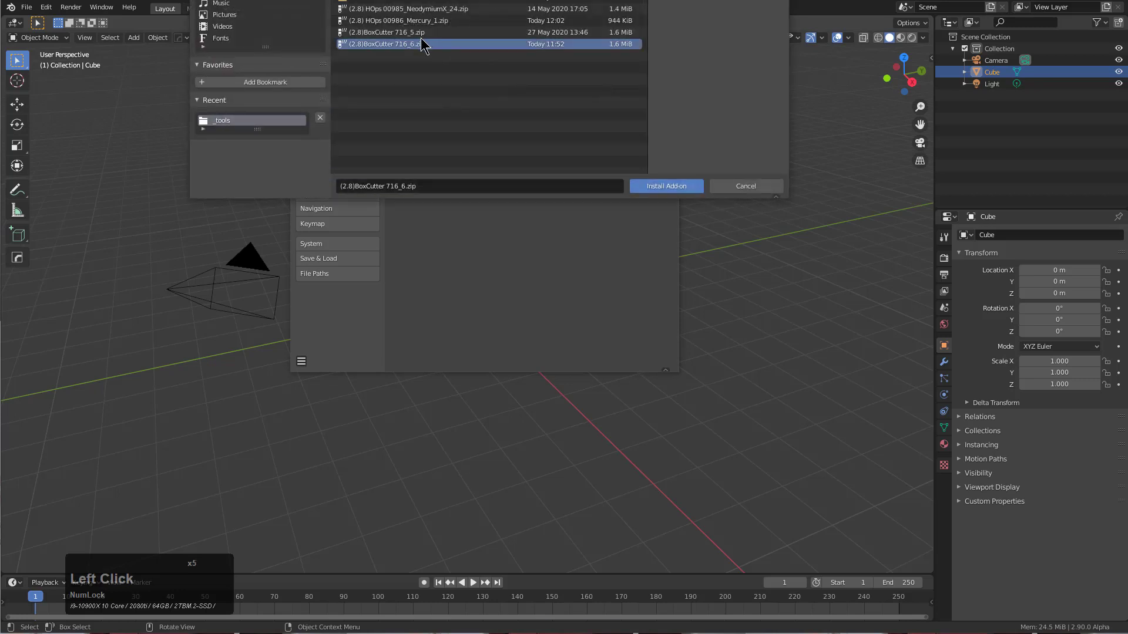
left_click(671, 188)
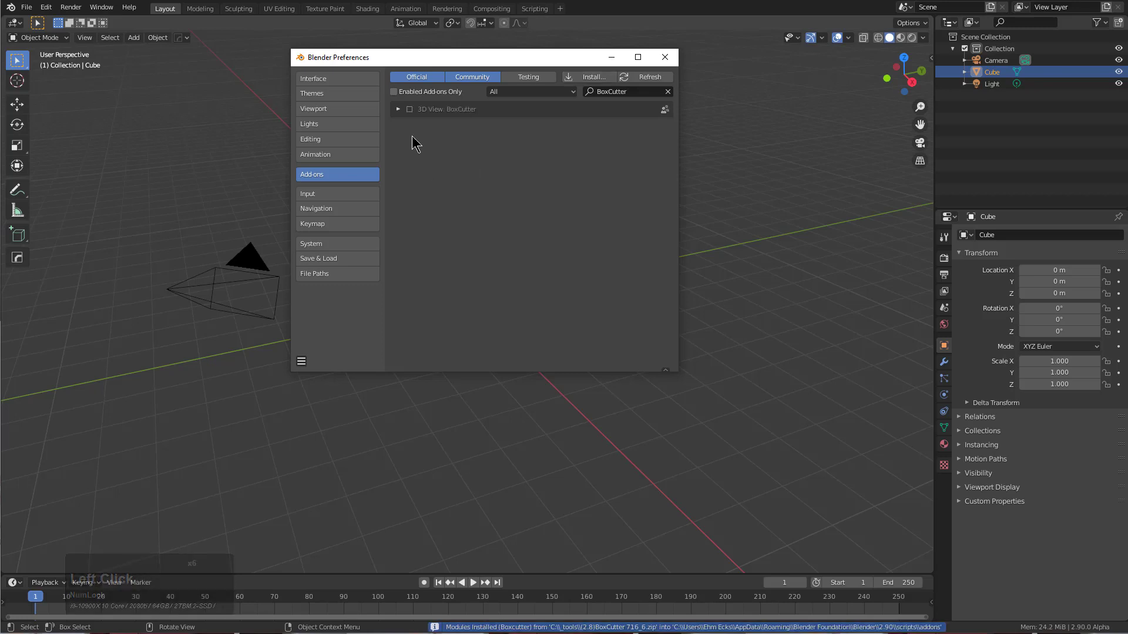
left_click(413, 115)
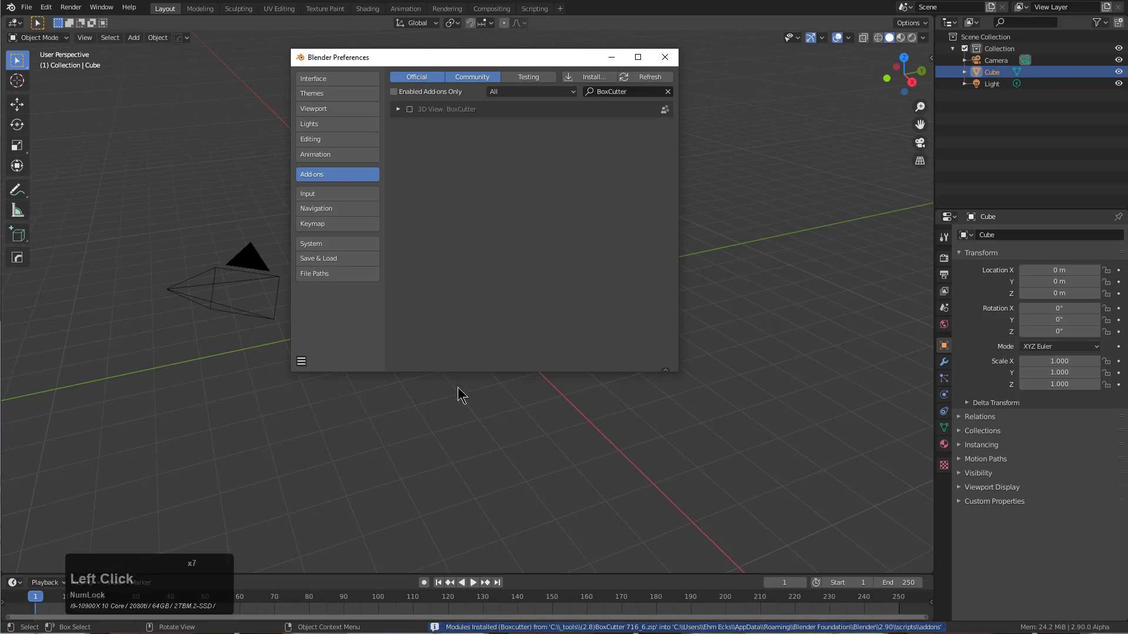
left_click(401, 109)
left_click(402, 110)
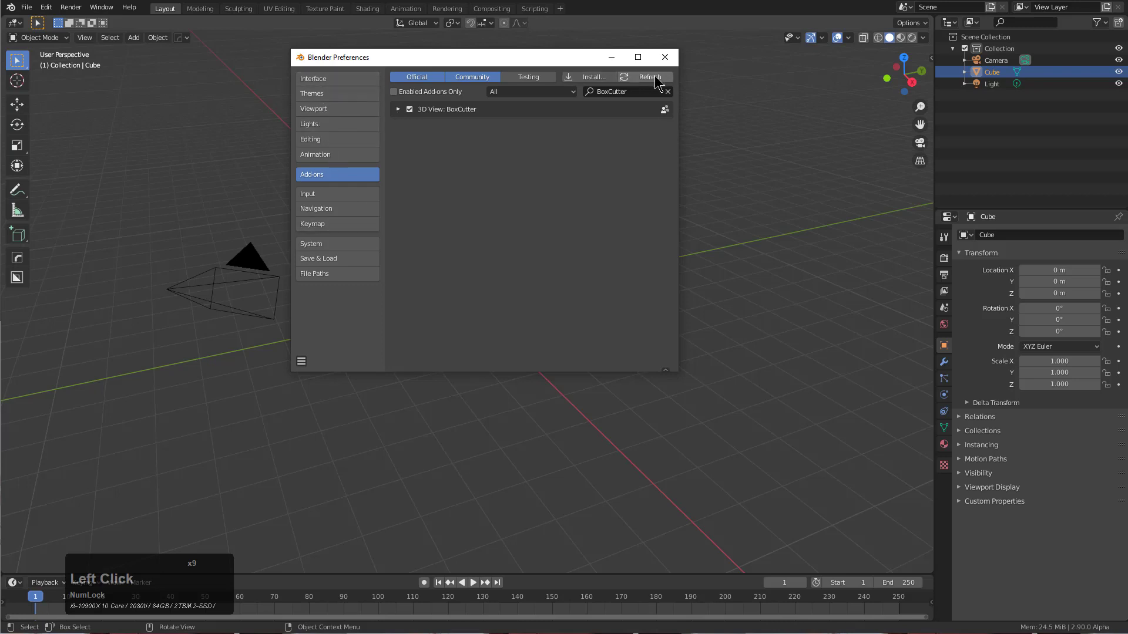
- Enable Python Tooltips and apply the Deep Grey theme preset
left_click(340, 84)
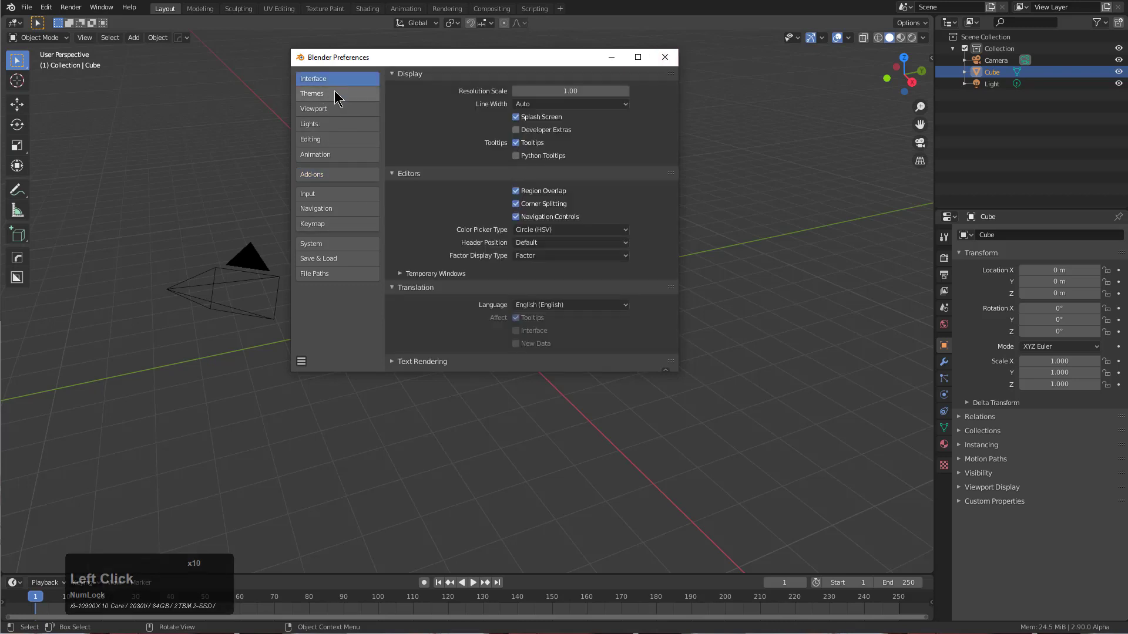
left_click(527, 163)
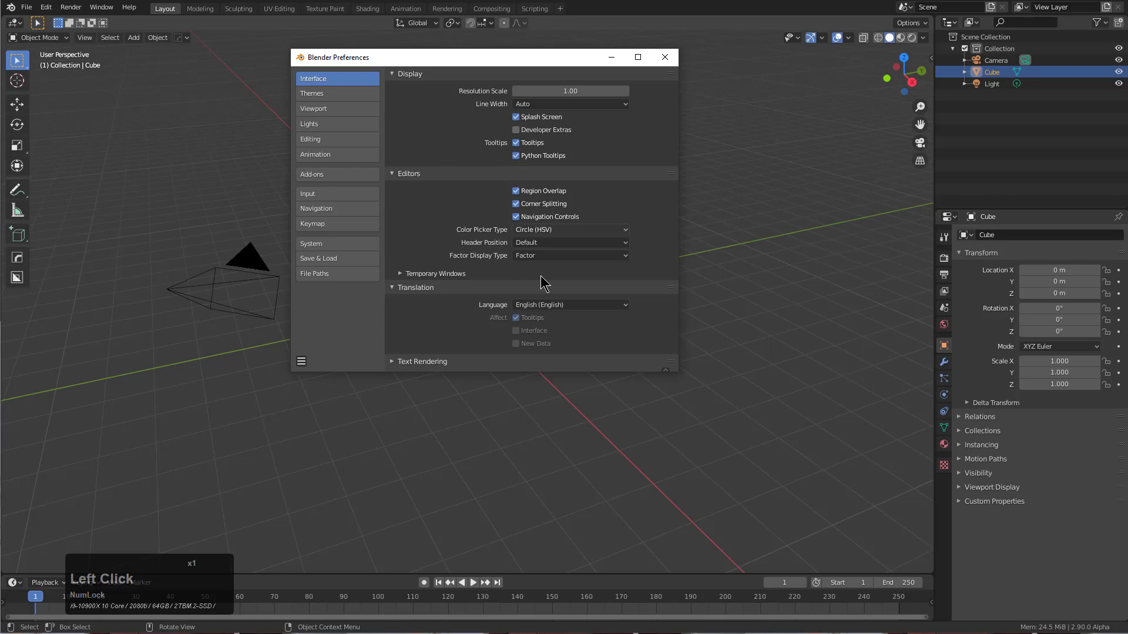
left_click(337, 101)
left_click(463, 80)
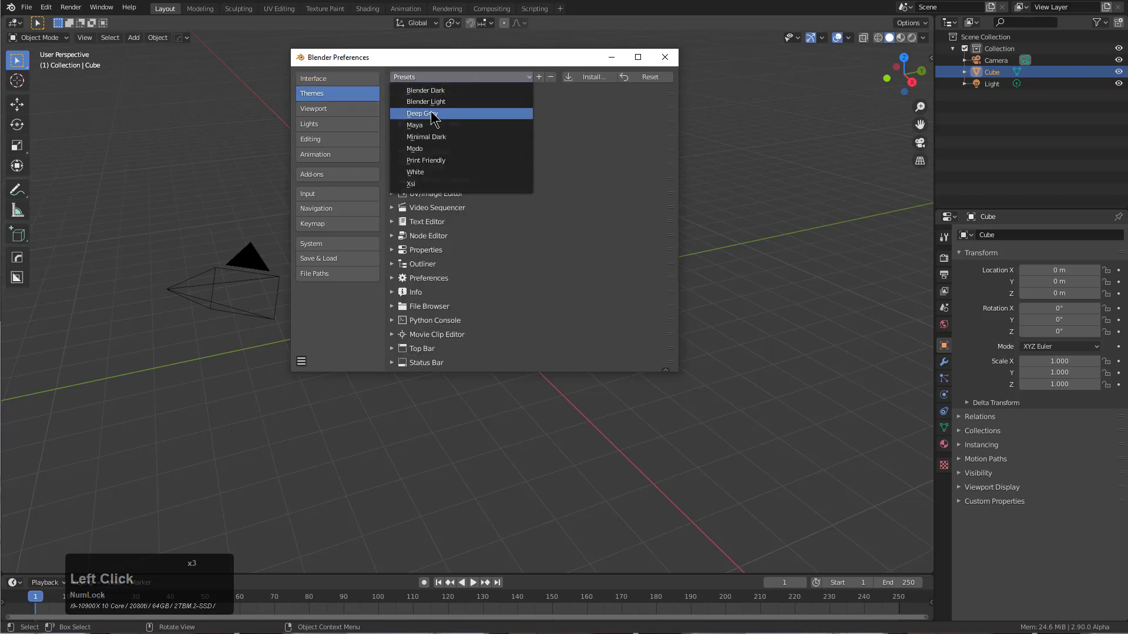
left_click(444, 116)
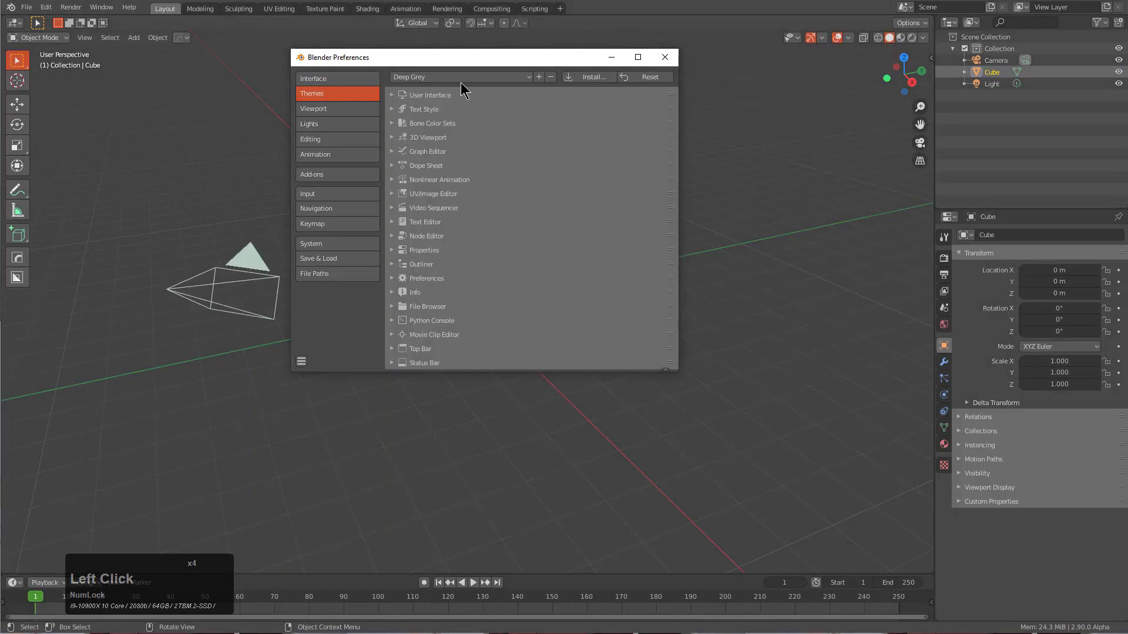
- Give the 3D Viewport active object highlight a green colour
left_click(394, 140)
left_click(477, 69)
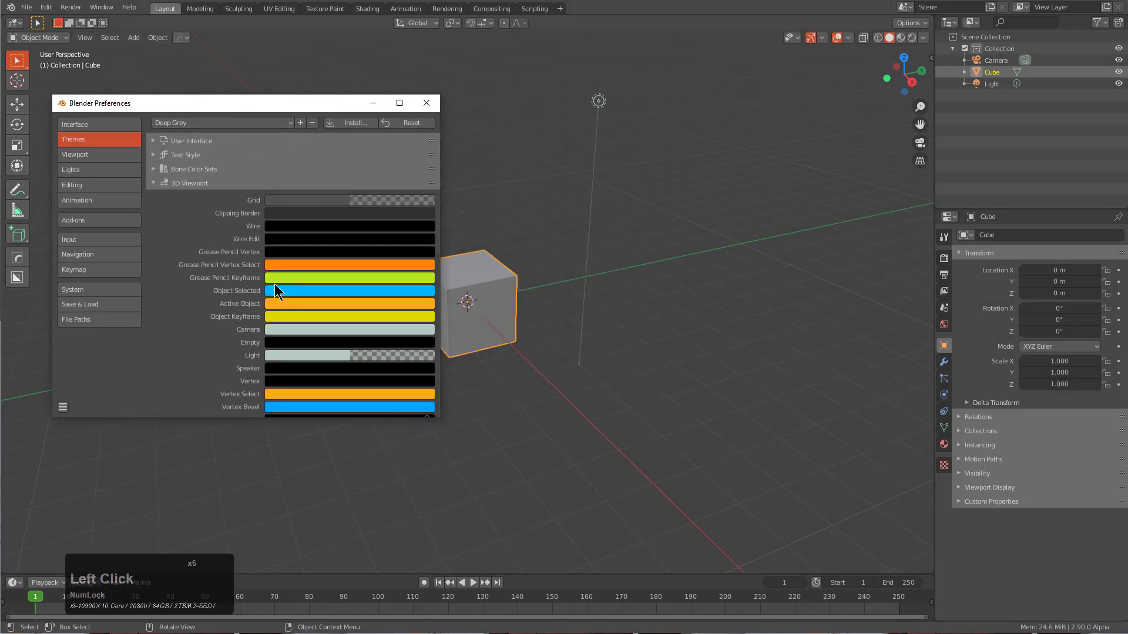
left_click(287, 288)
left_click(284, 302)
double_click(284, 303)
left_click_drag(367, 185, 220, 332)
- Set vertex size 6 px, face dot size 5 px and outline width 3 px in the theme
scroll("down", 3)
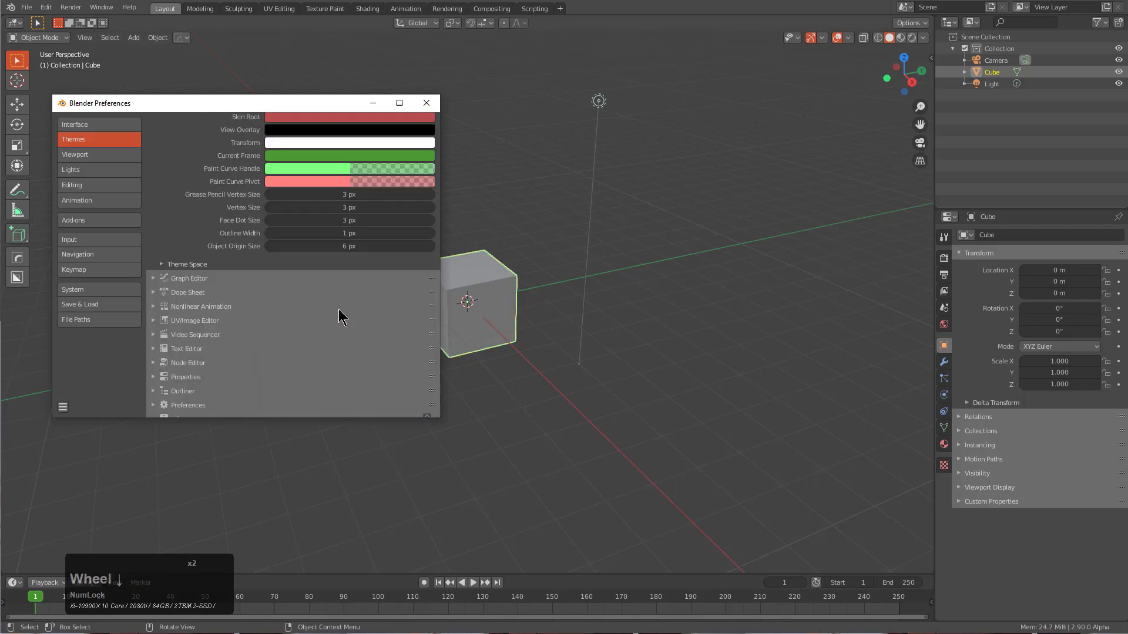
scroll("up", 3)
double_click(432, 262)
left_click(438, 247)
scroll("down", 3)
scroll("up", 3)
double_click(431, 217)
left_click(432, 201)
double_click(432, 201)
left_click(432, 201)
left_click(432, 201)
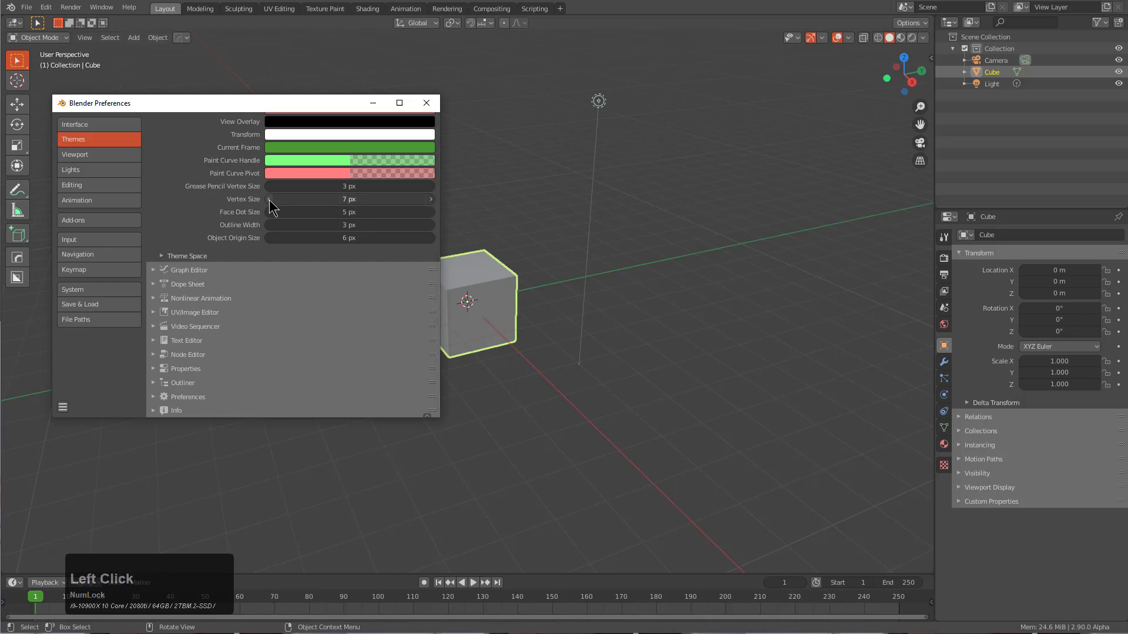
left_click(271, 203)
left_click(98, 154)
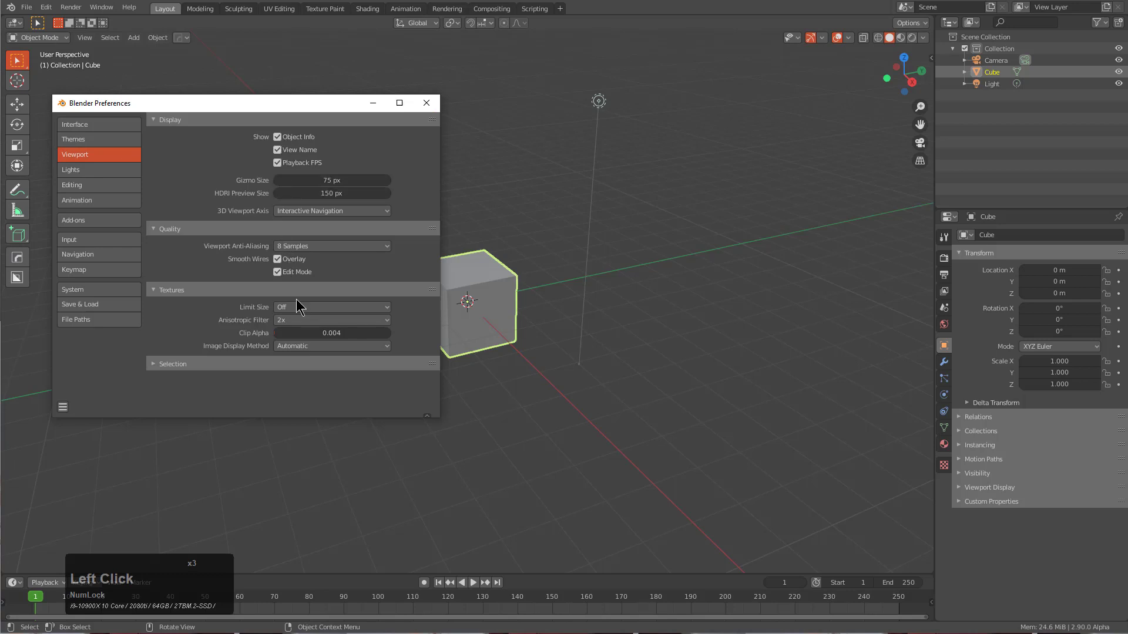
- Look through the Lights, Editing, Input, Navigation and System preference sections
left_click(98, 172)
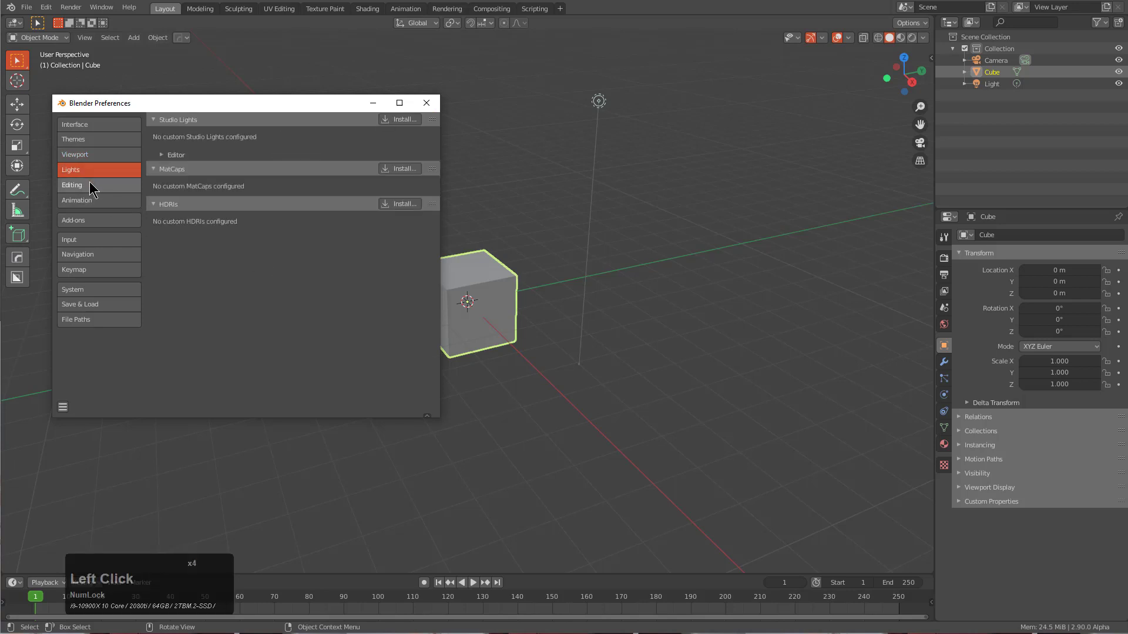
left_click(95, 183)
left_click(94, 220)
left_click(100, 235)
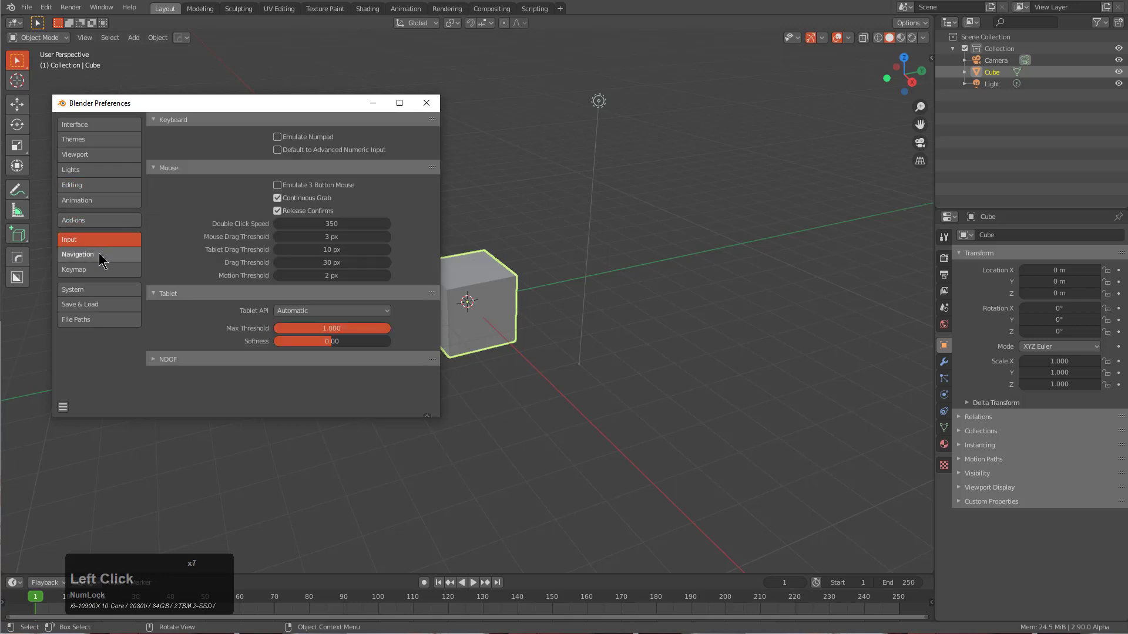
left_click(105, 257)
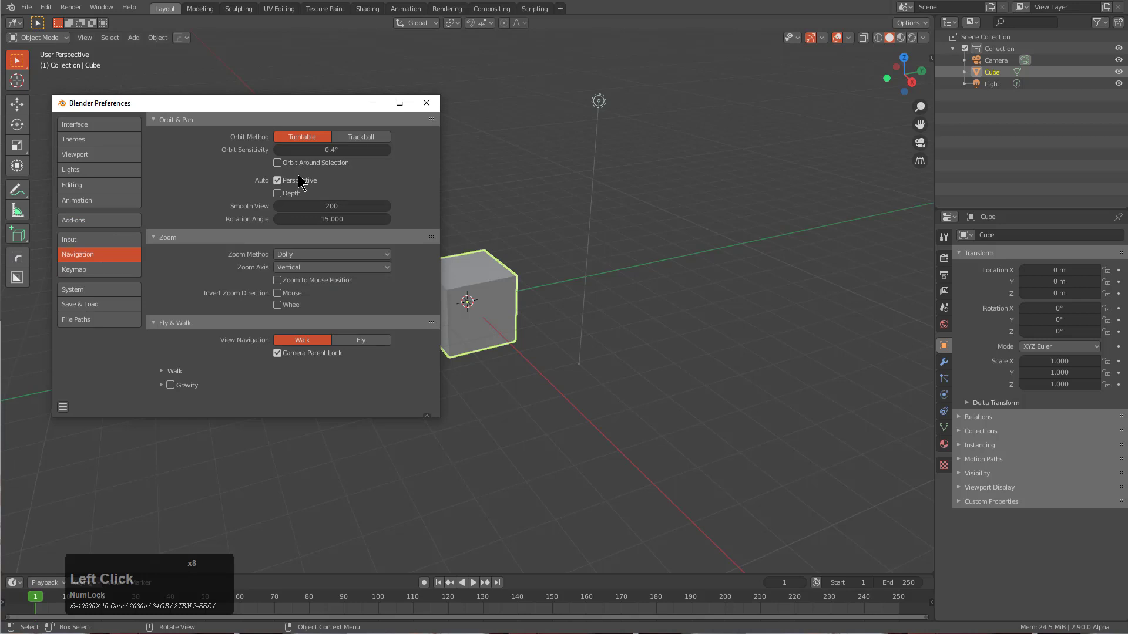
left_click(296, 182)
left_click(97, 263)
left_click(93, 293)
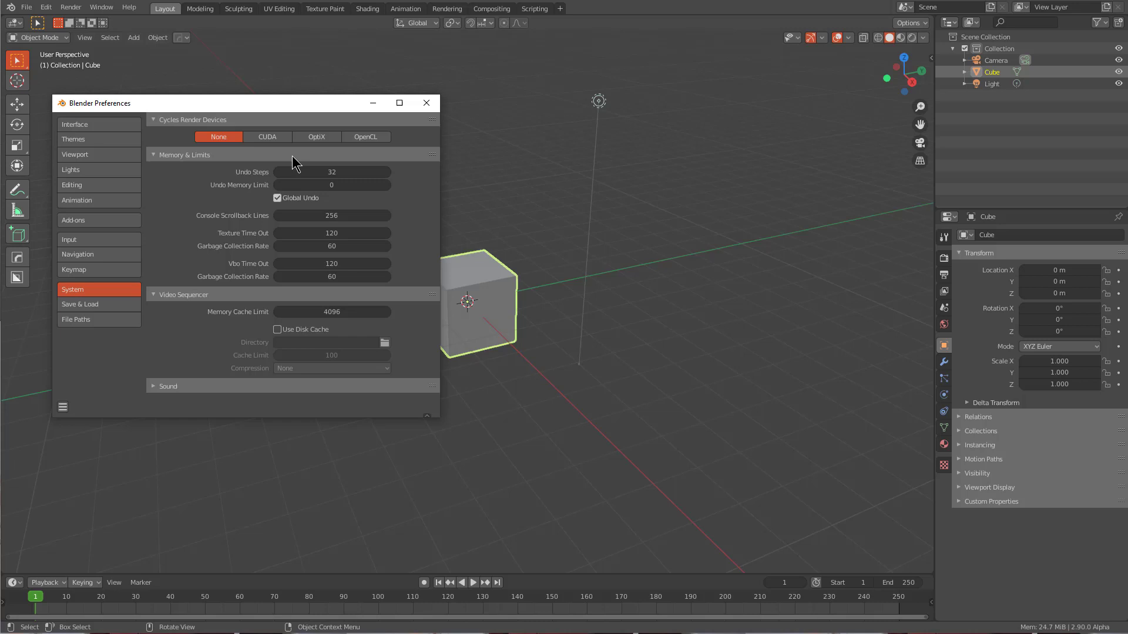
- In Save & Load set Recent Files 30, Auto Save Timer 1 minute, and enable Auto Run Python Scripts
left_click(264, 134)
left_click(231, 168)
left_click(90, 305)
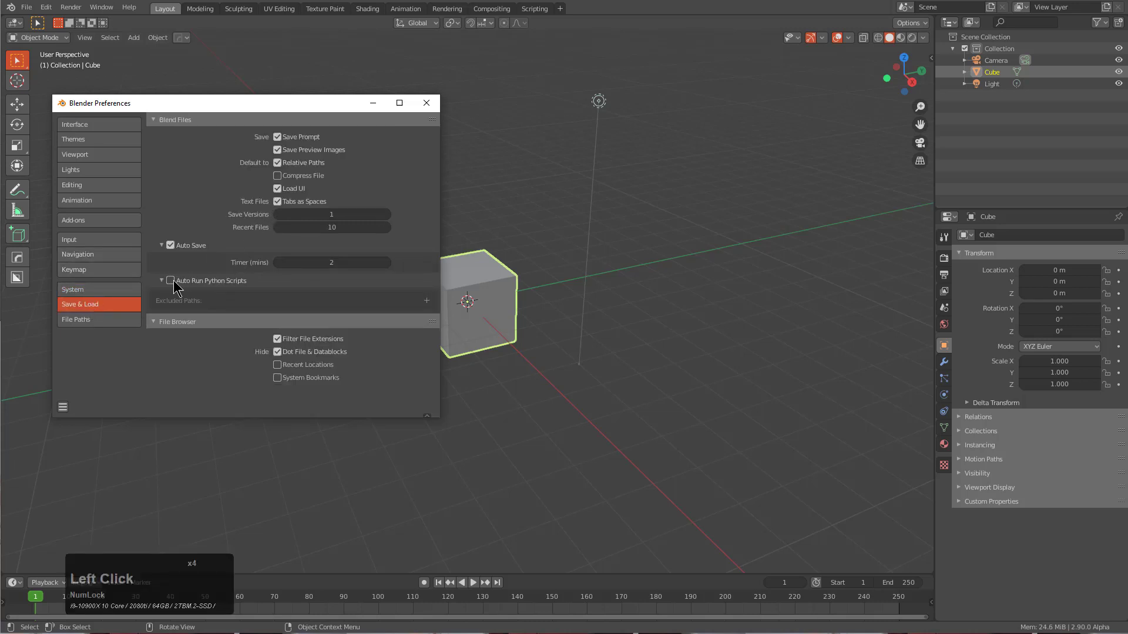
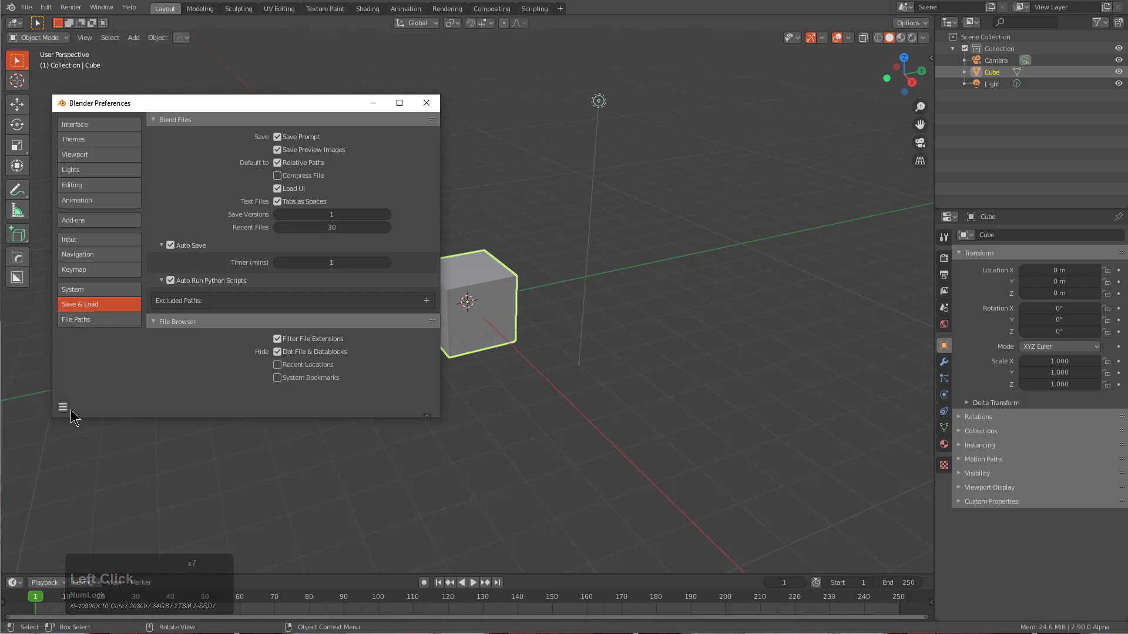
left_click(70, 413)
- Save the changed preferences, close the window, and frame the default cube in the viewport
left_click(103, 383)
left_click(433, 108)
scroll("up", 3)
middle_click(467, 313)
key("shift+h")
- Orbit and zoom around the selected cube to inspect its new thick green outline
scroll("up", 3)
middle_click(475, 307)
scroll("up", 3)
middle_click(539, 305)
scroll("down", 3)
left_click_drag(552, 306, 557, 306)
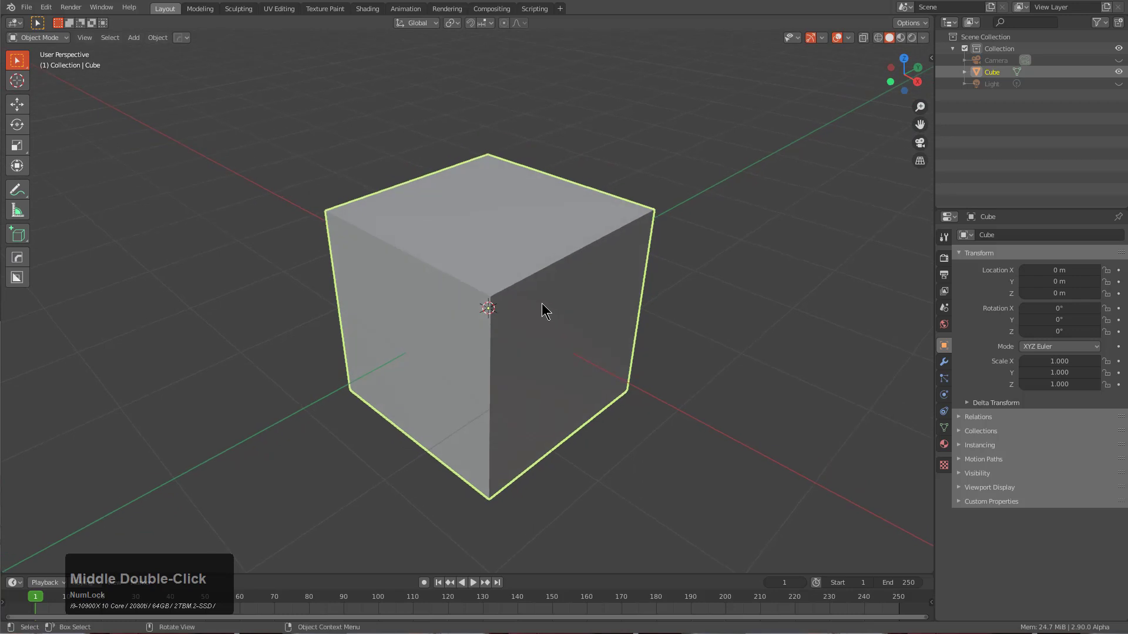
key("shift+alt+Num_Lock")
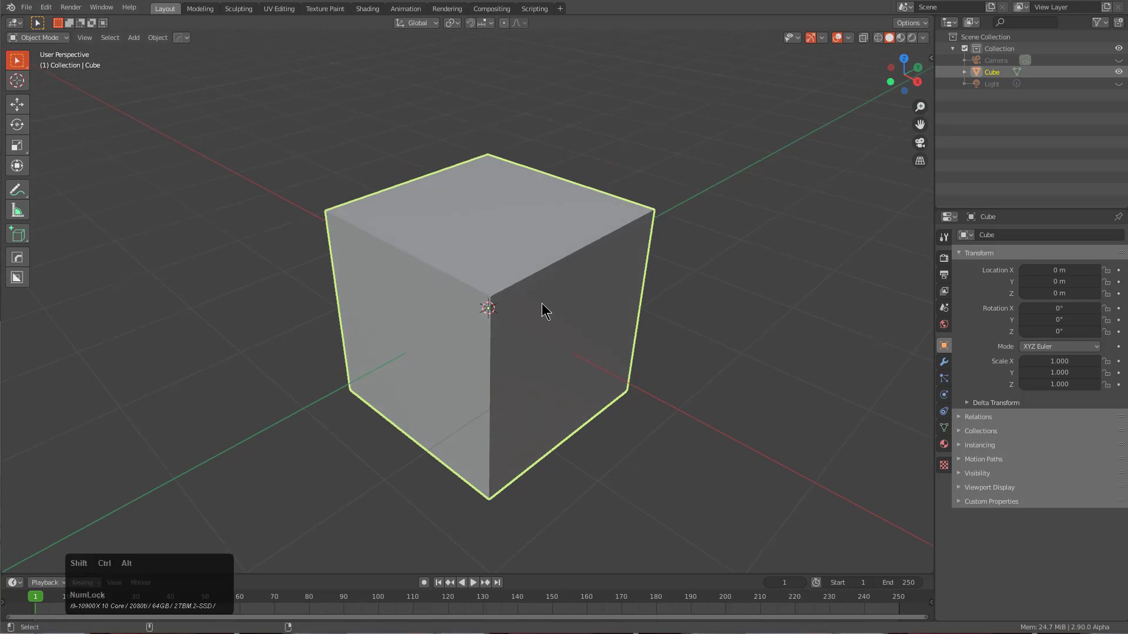
key("l")
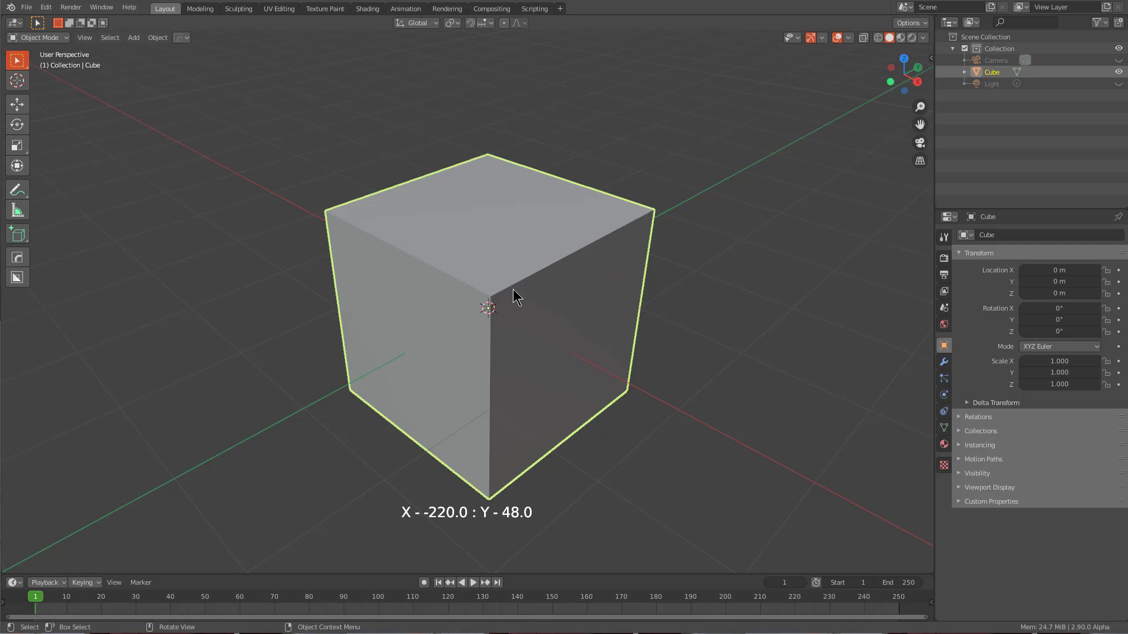
key("a")
scroll("up", 3)
scroll("down", 3)
scroll("up", 3)
scroll("down", 3)
scroll("up", 3)
scroll("up", 3)
scroll("down", 3)
left_click(675, 333)
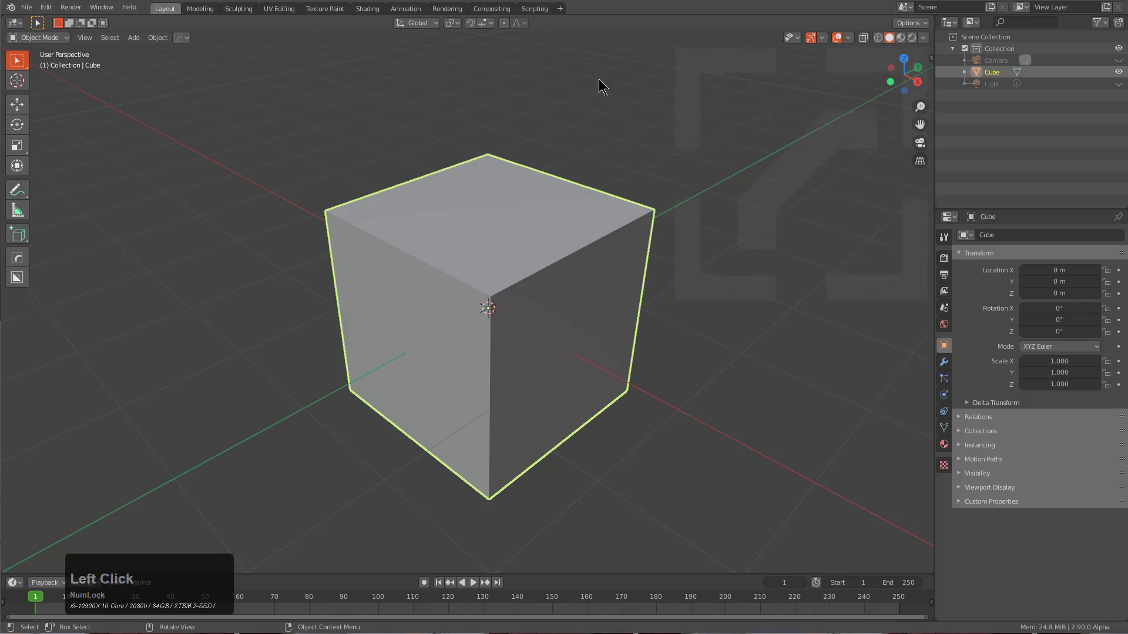
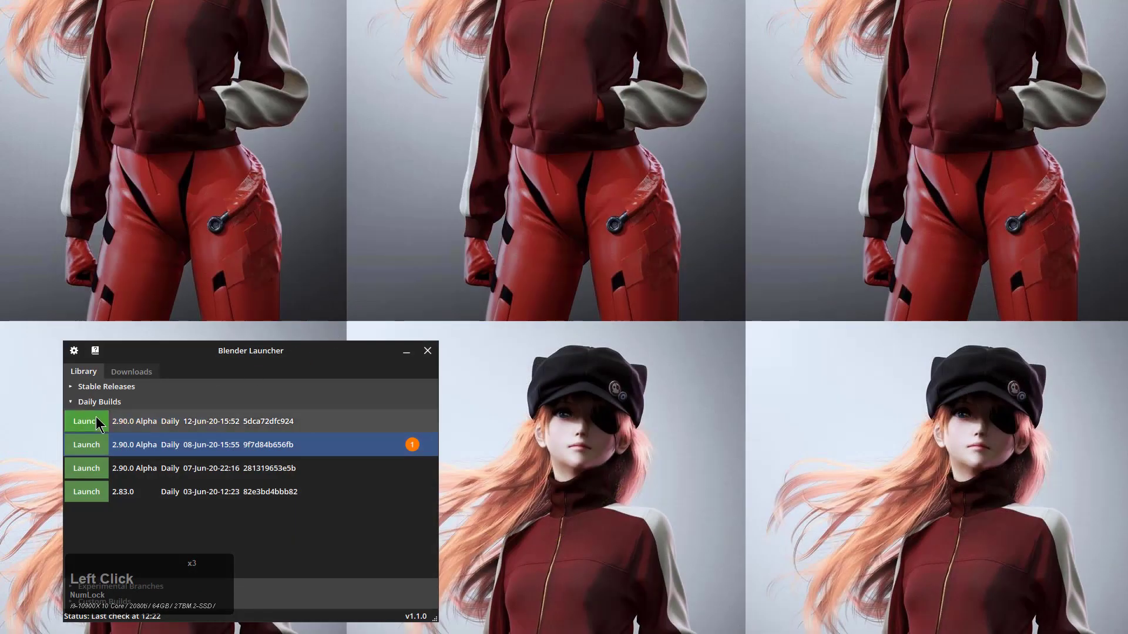
- Launch the 2.90.0 Alpha daily build, dismiss the splash, and look down on the cube
left_click(88, 446)
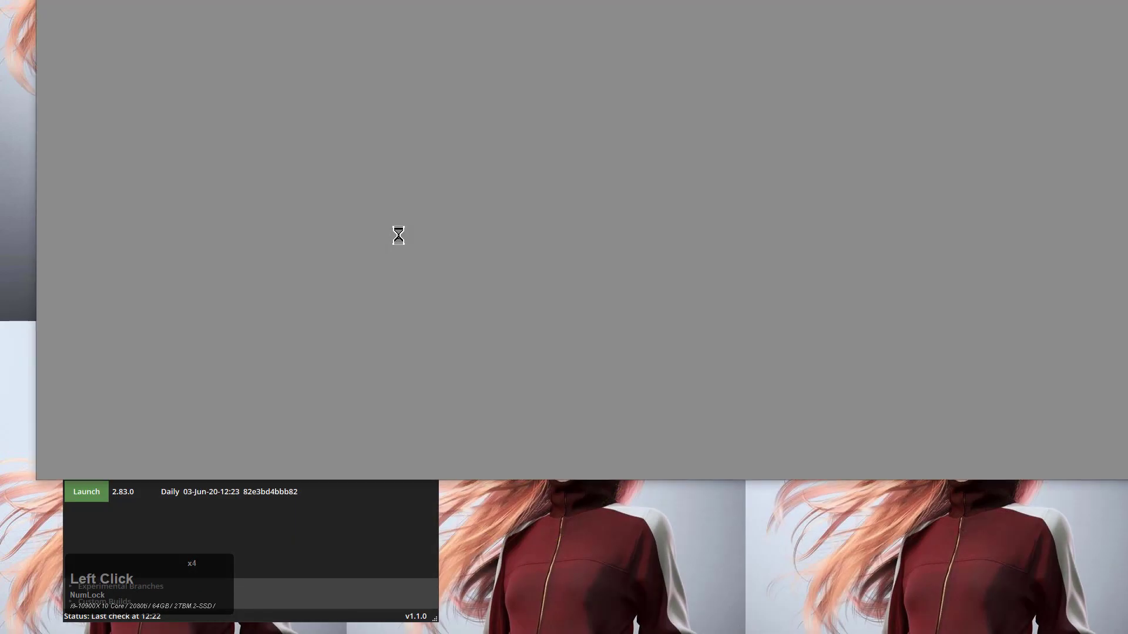
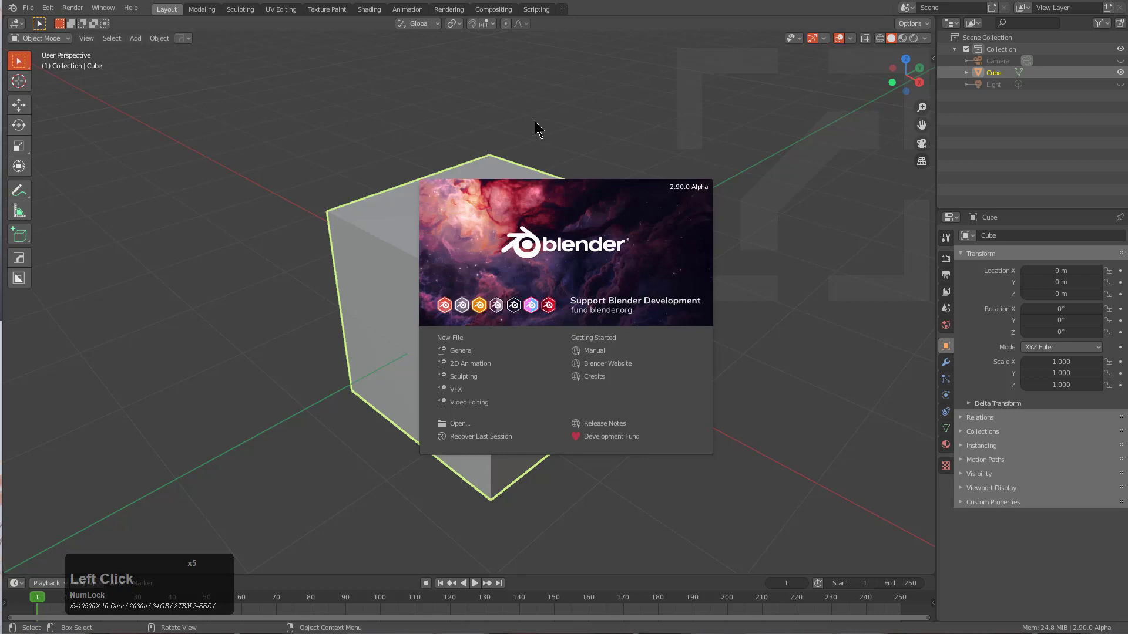
left_click(537, 124)
scroll("up", 3)
middle_click(492, 213)
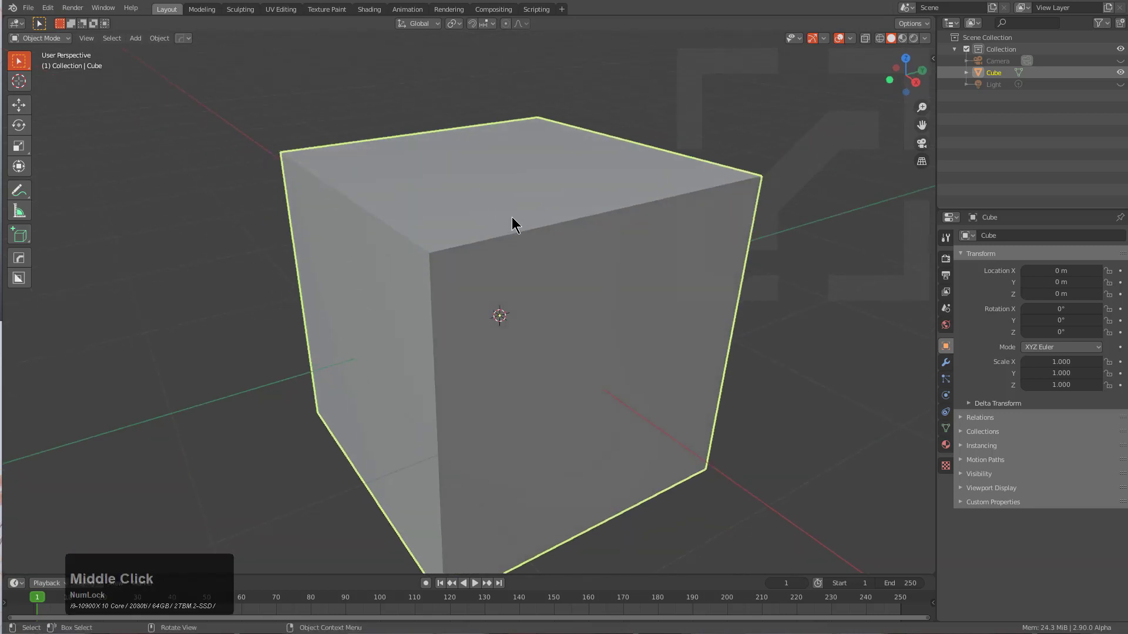
middle_click(507, 225)
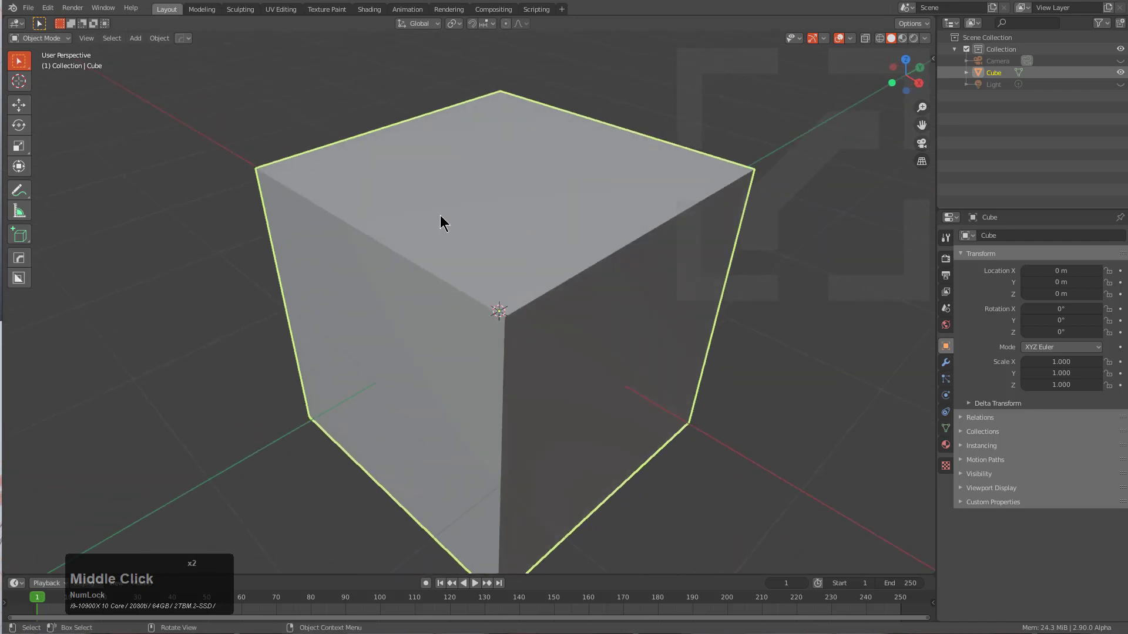
- BoxCutter a rectangular notch into the cube's face, then Sharpen it from the Hard Ops Q menu
key("w")
left_click(402, 231)
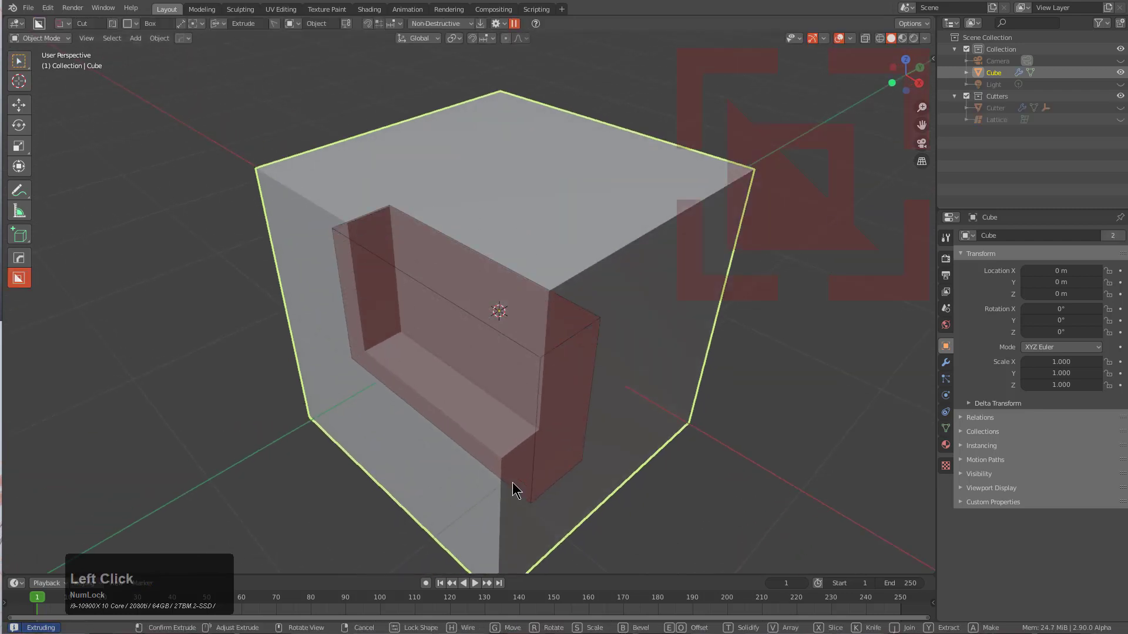
left_click(515, 485)
key("q")
left_click(572, 268)
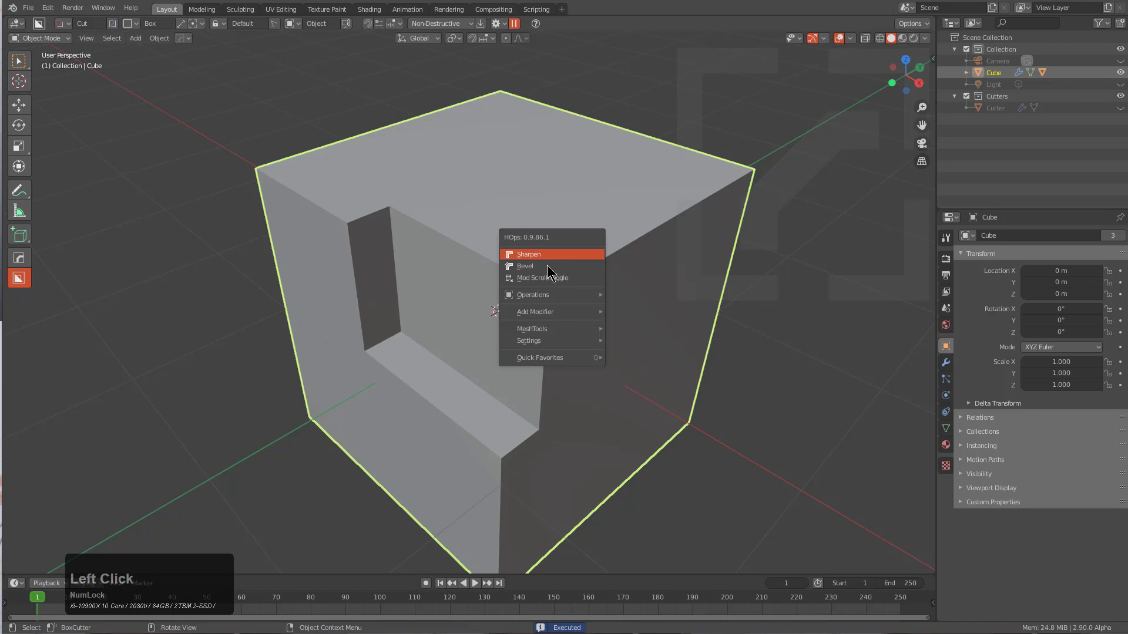
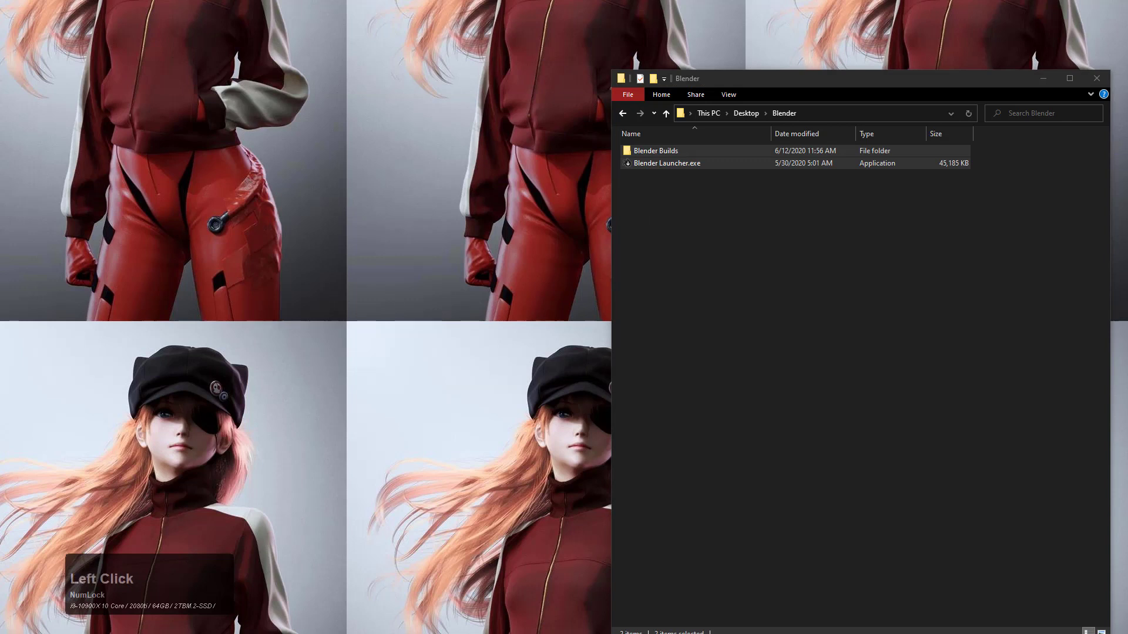
- Delete the old Blender Builds folder to the recycle bin
left_click(713, 264)
left_click(707, 211)
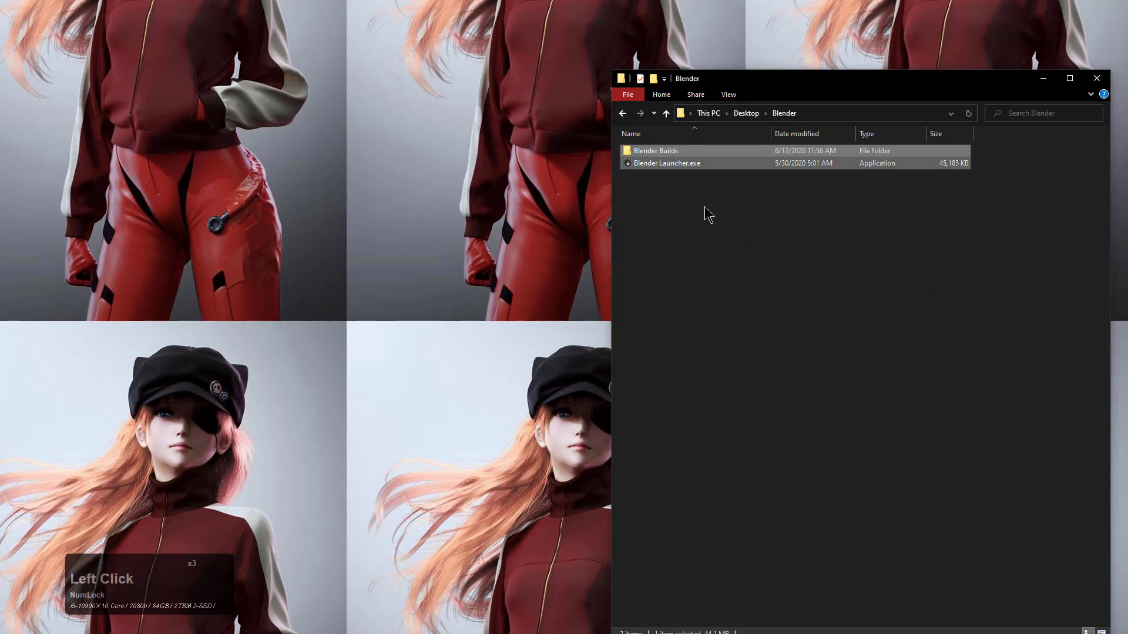
key("Delete")
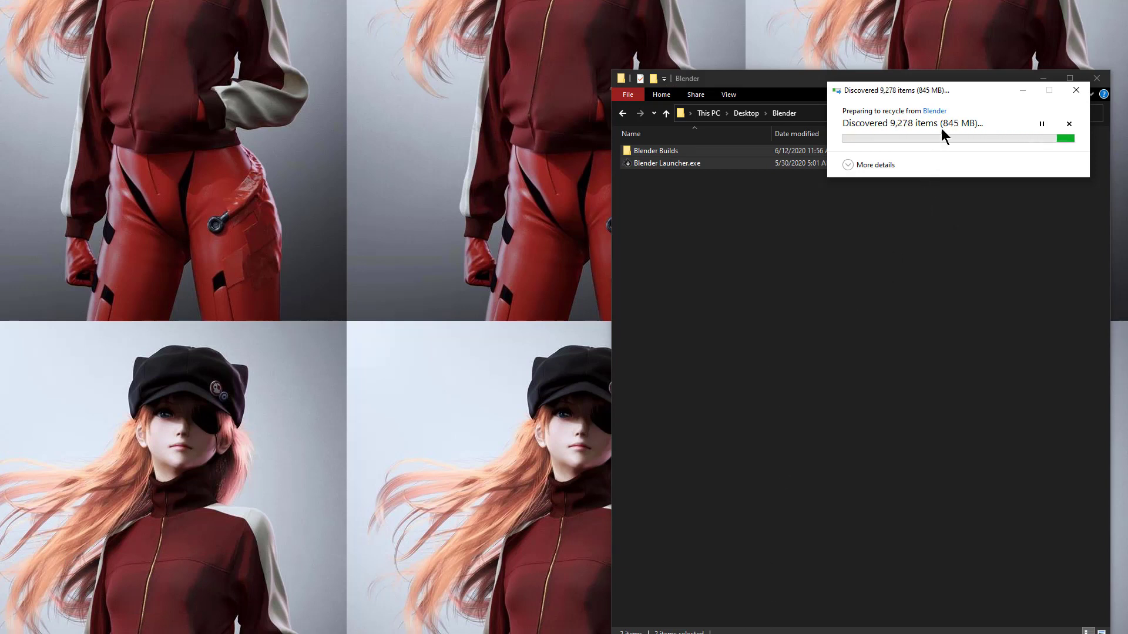
left_click_drag(953, 98, 683, 226)
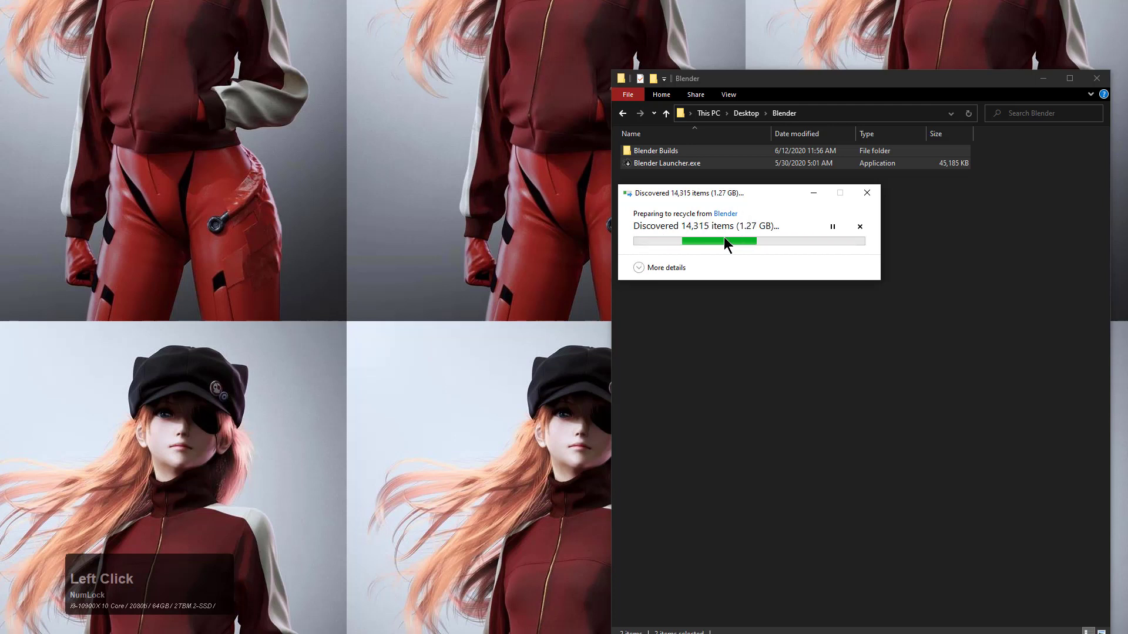
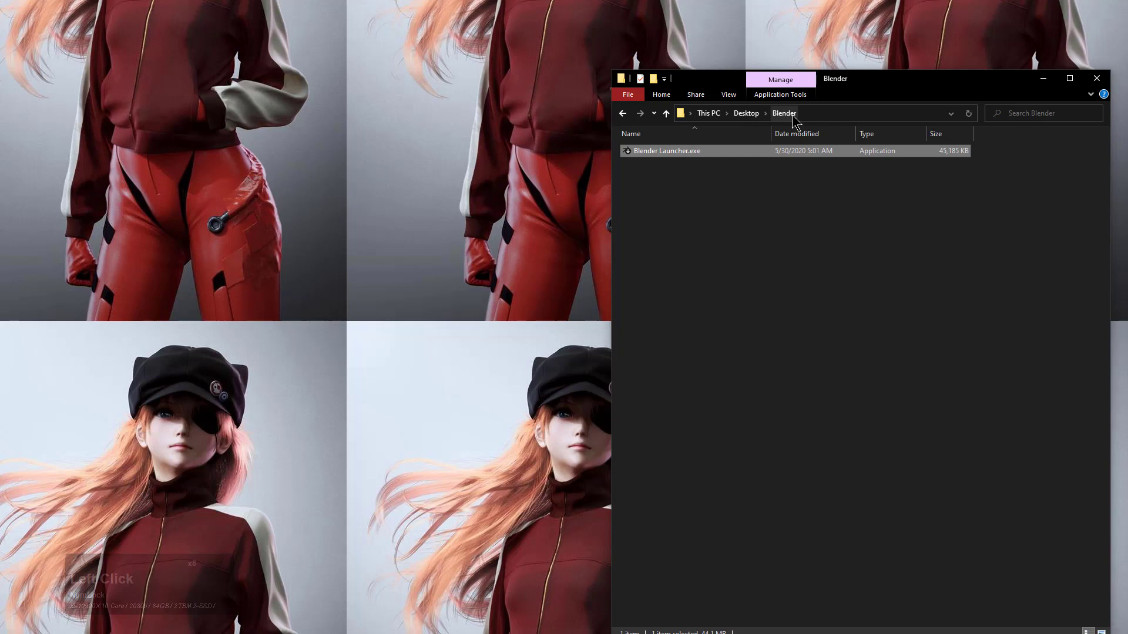
- Create a new folder named 'builds', then start Blender Launcher.exe
left_click(645, 446)
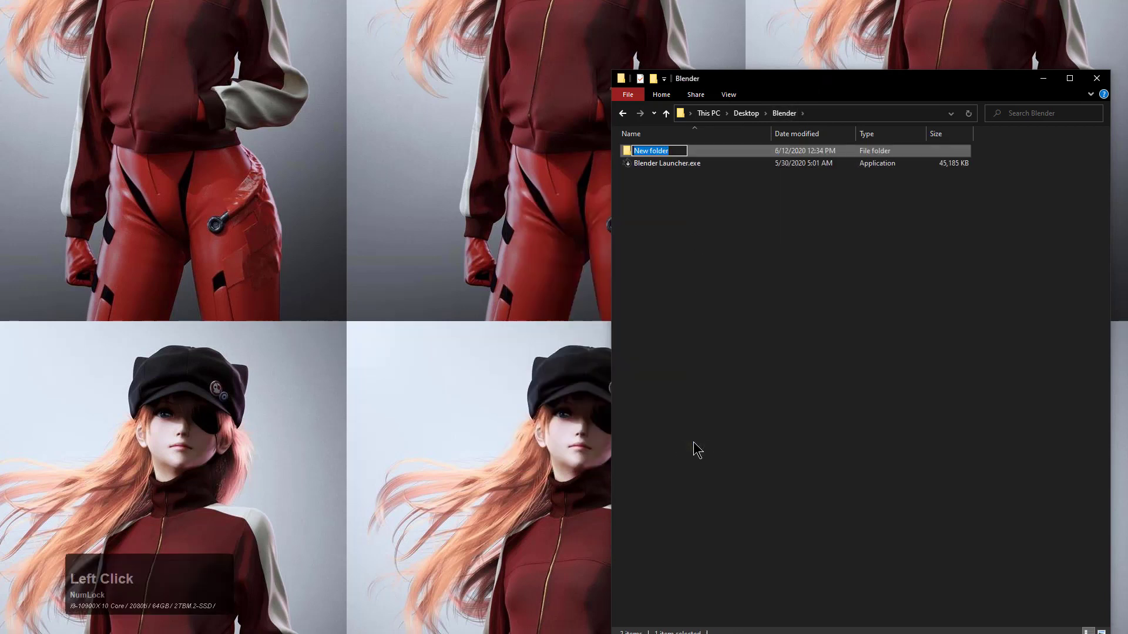
type("builds")
key("Return")
left_click(716, 360)
left_click(682, 165)
double_click(682, 165)
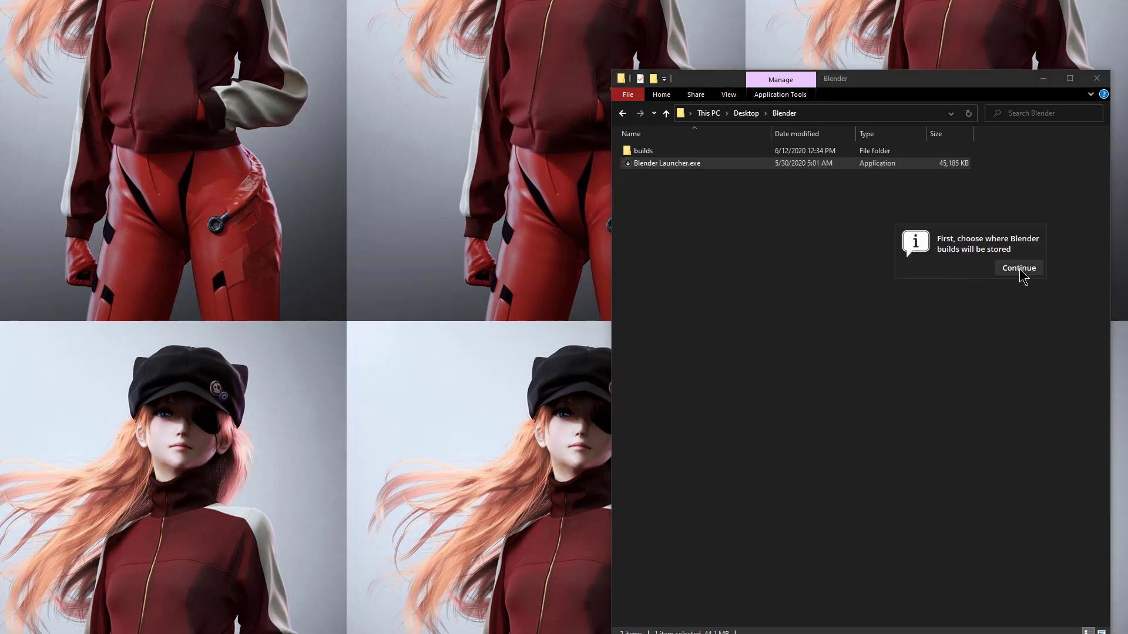
- Continue to pick the builds folder as the library location, then relaunch Blender Launcher.exe
left_click(1021, 272)
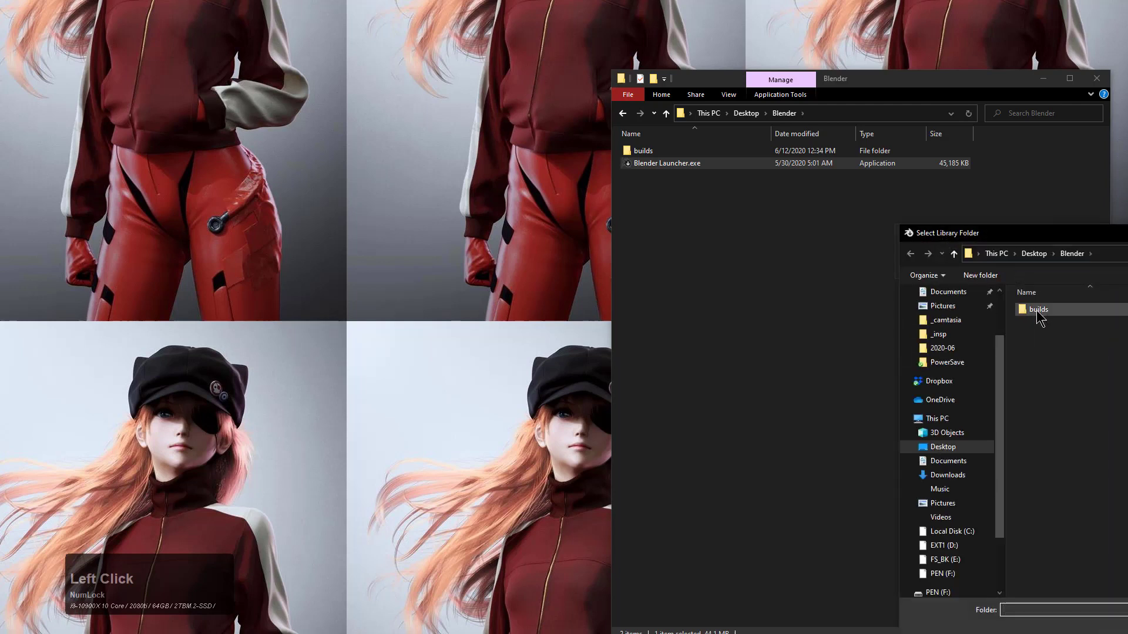
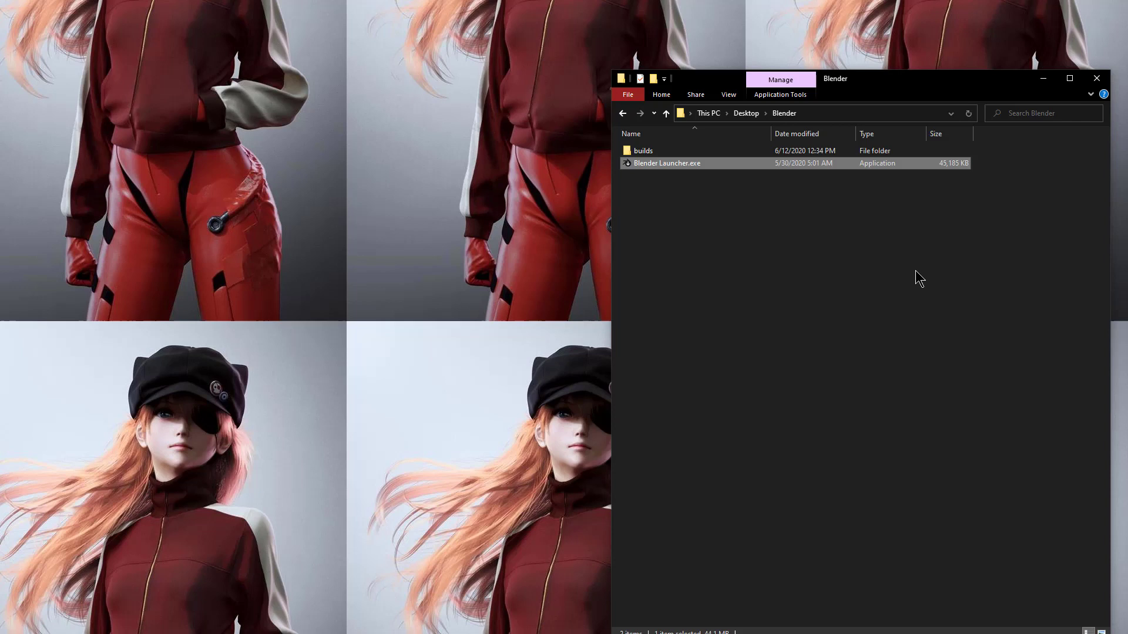
left_click(698, 215)
left_click(664, 166)
double_click(664, 166)
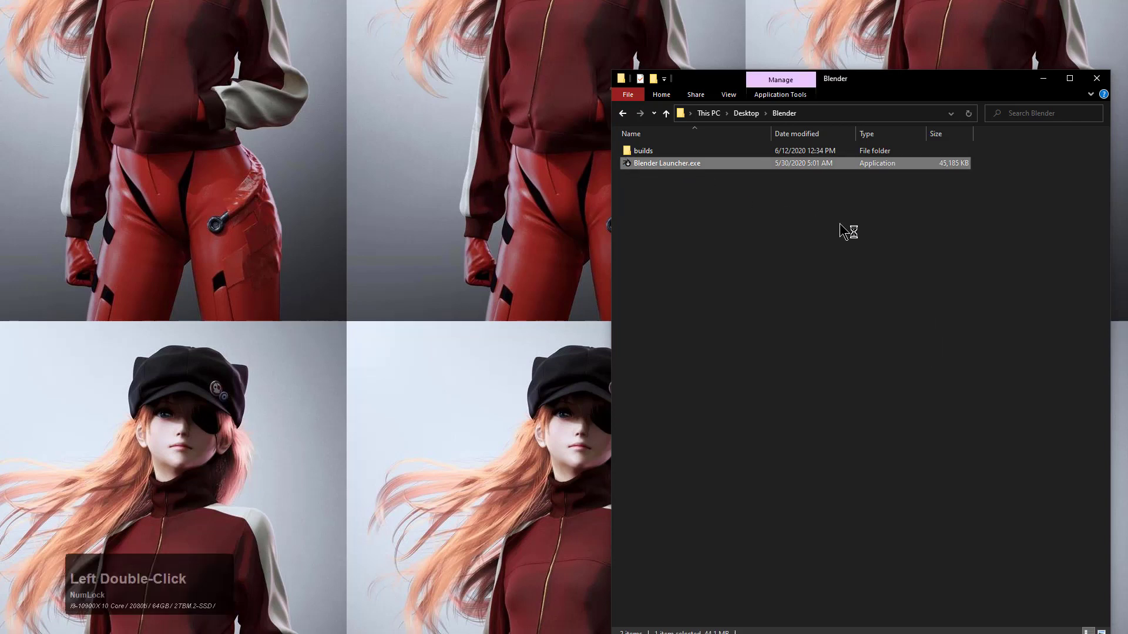
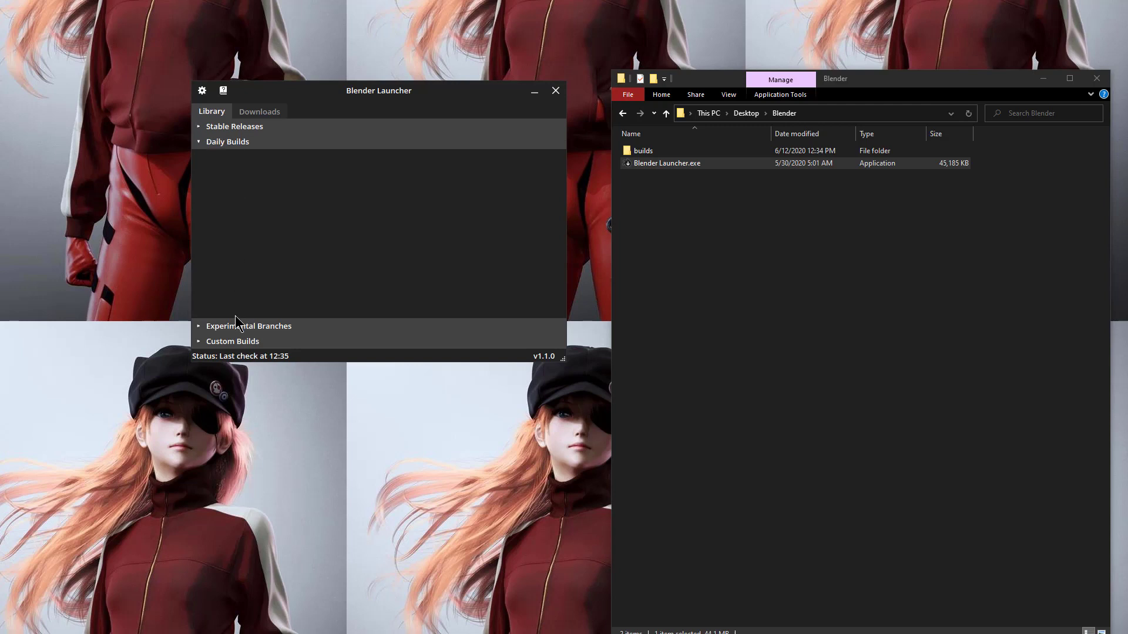
- Download the 2.83.0 stable release plus the 2.90.0 and 2.83.0 daily builds, then show the Library
left_click(240, 324)
left_click(239, 343)
left_click(258, 115)
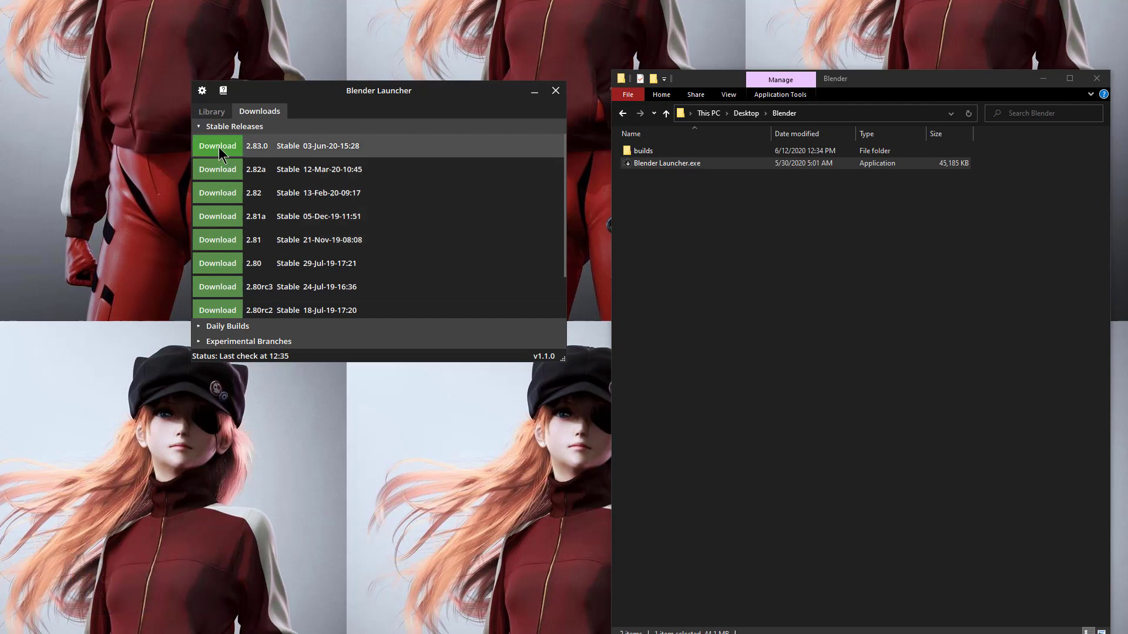
left_click(220, 147)
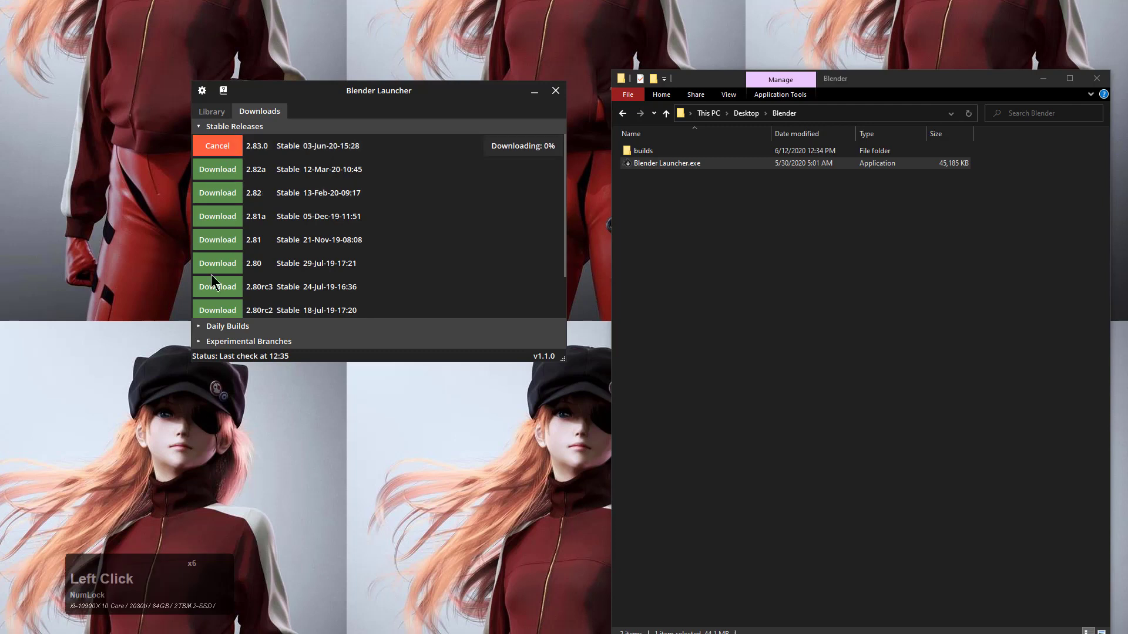
left_click(202, 326)
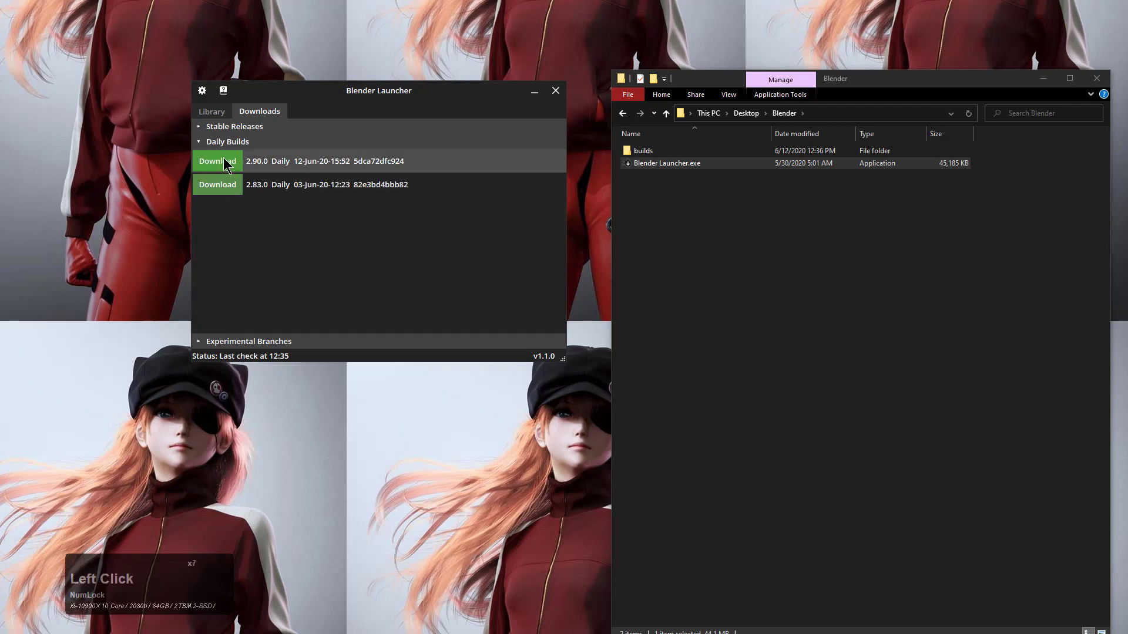
left_click(224, 164)
left_click(220, 189)
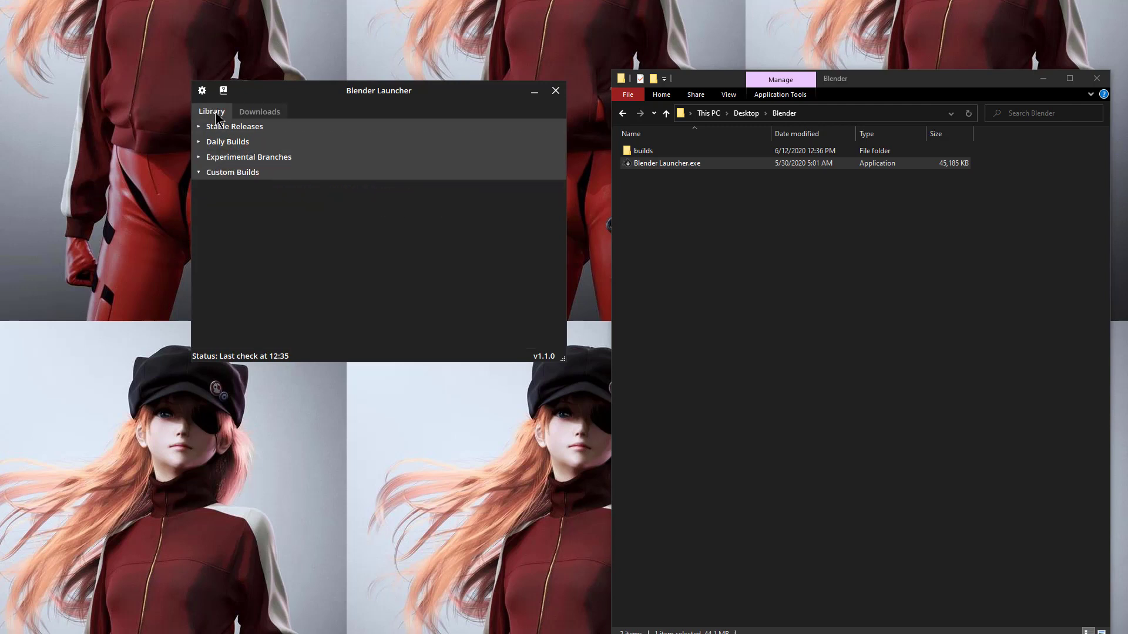
- Expand the installed Stable and Daily Builds lists and launch the 2.90.0 Alpha build
left_click(221, 130)
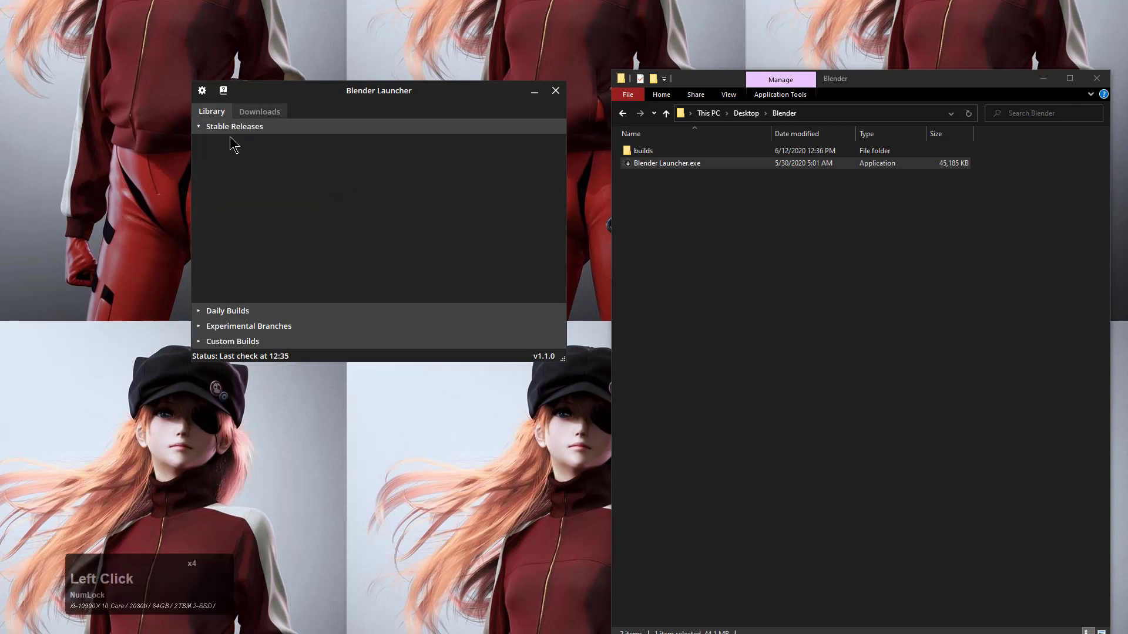
left_click(213, 310)
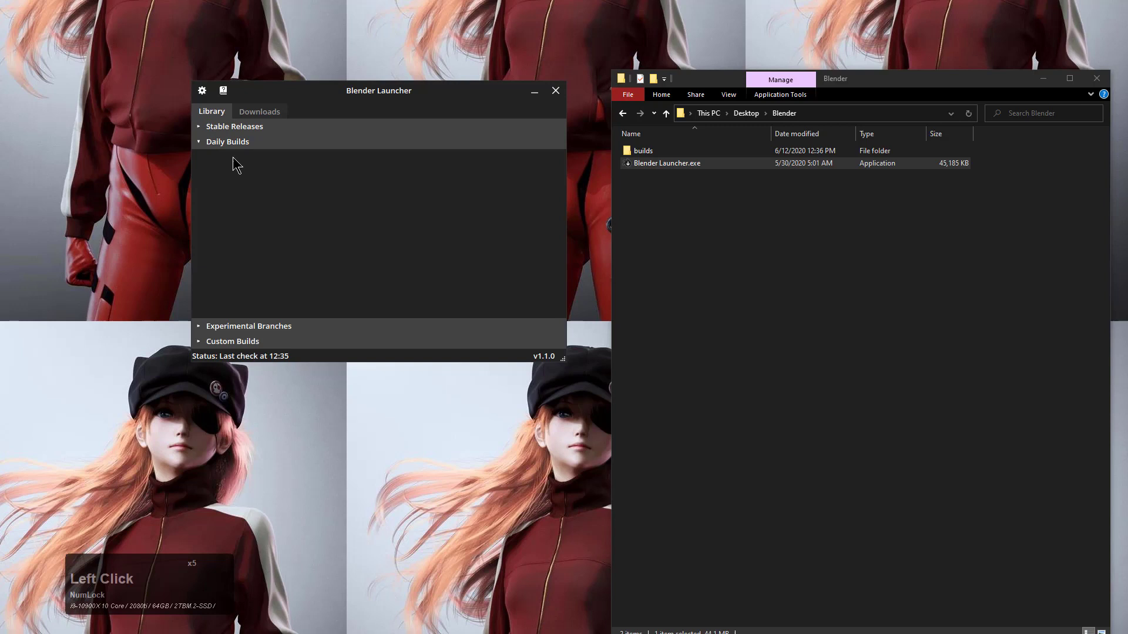
left_click(264, 114)
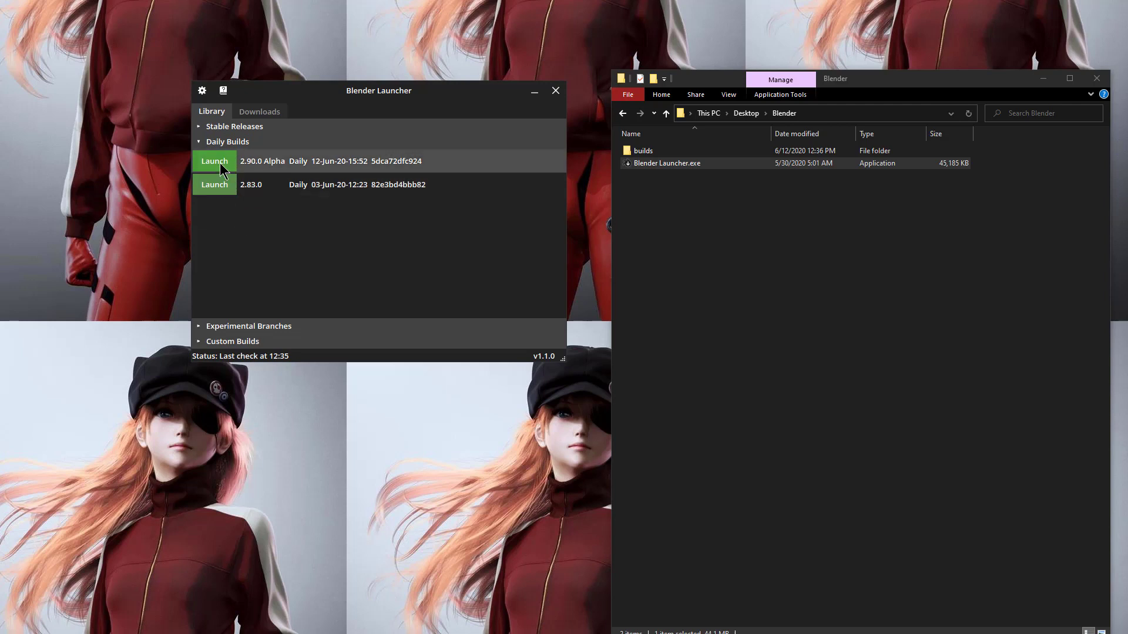
left_click(225, 163)
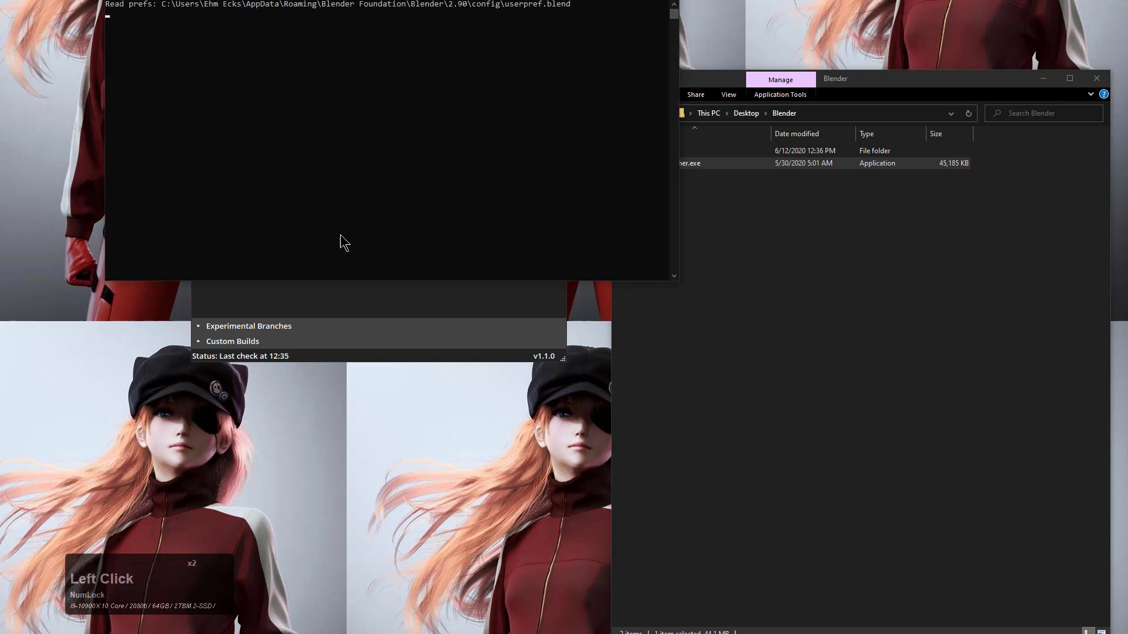
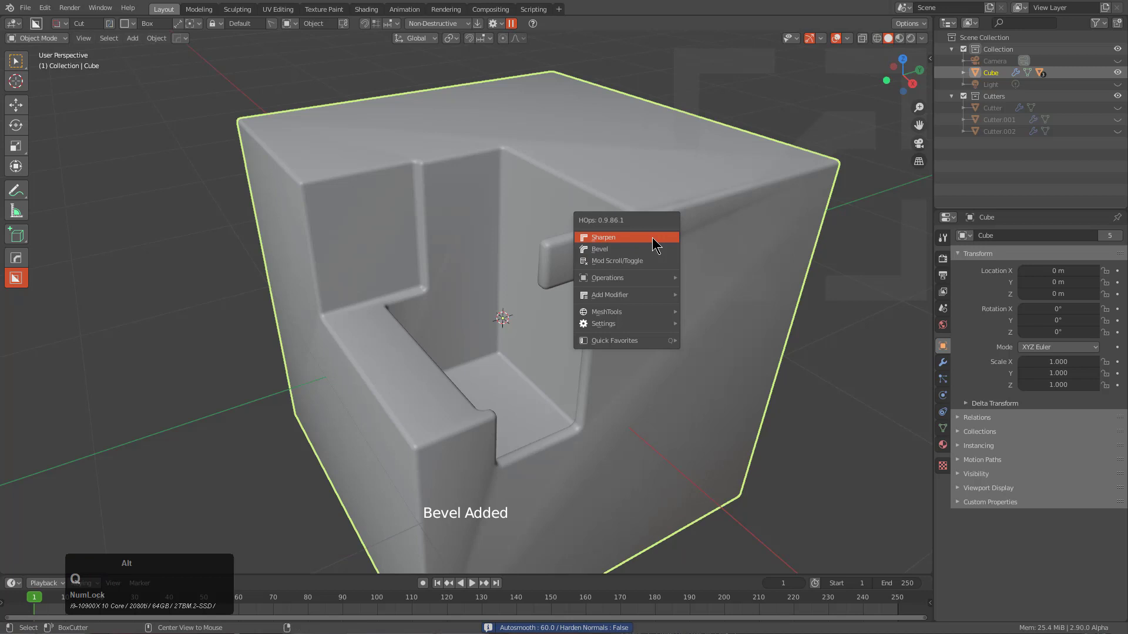
- Sharpen the cube with bevel and weighted normals, then move Bevel below Boolean.001 in the modifier stack
left_click(655, 241)
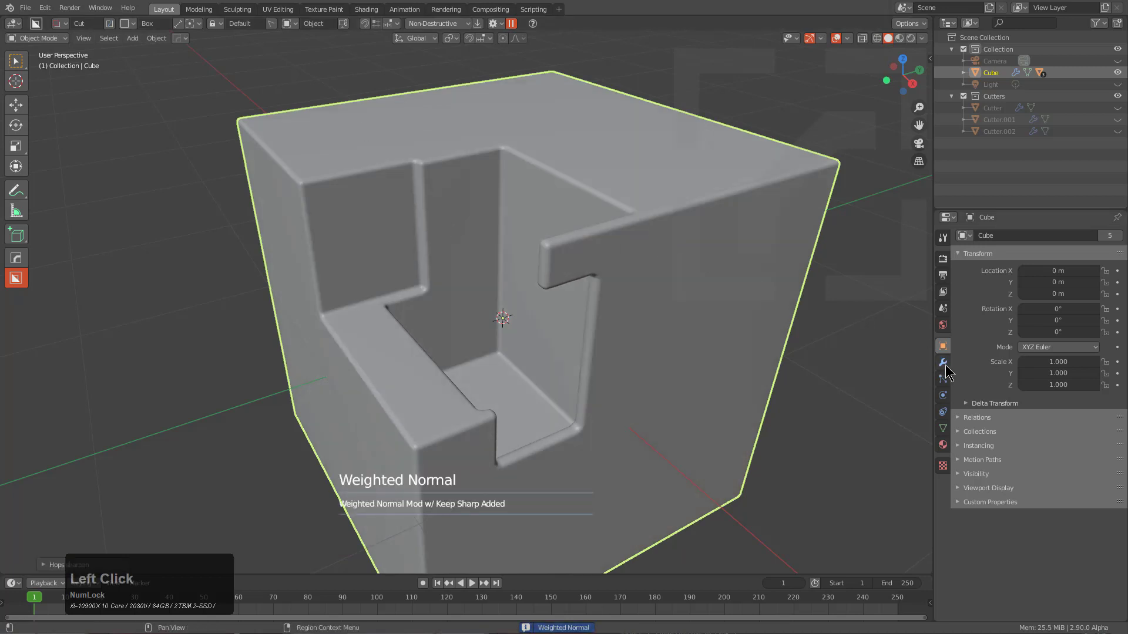
left_click(963, 308)
left_click(964, 323)
left_click(1123, 304)
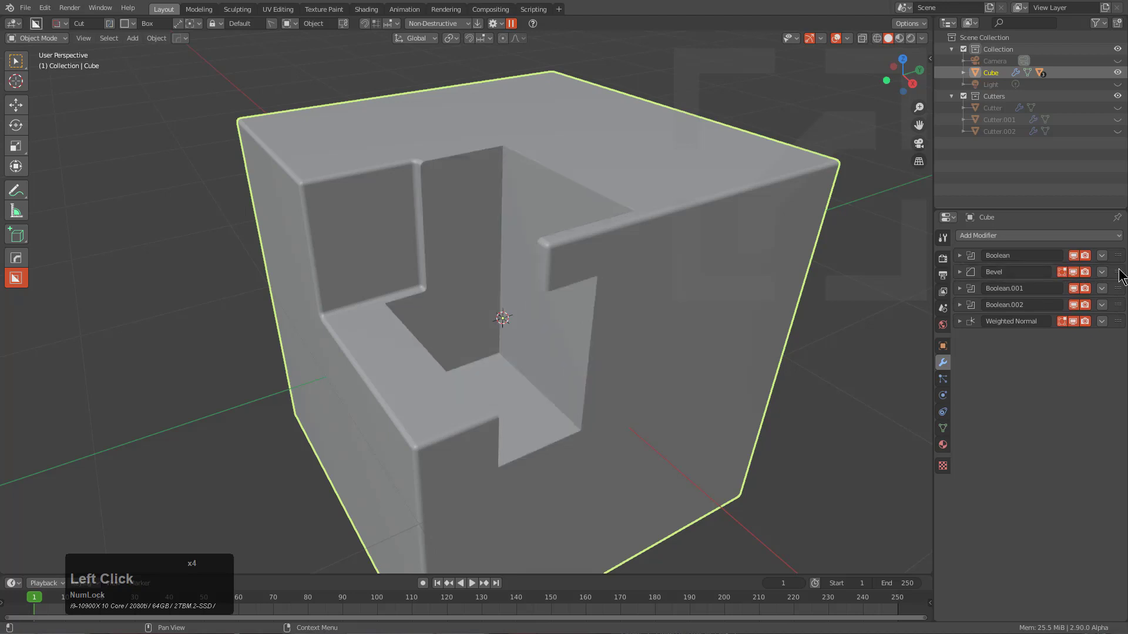
left_click(1122, 275)
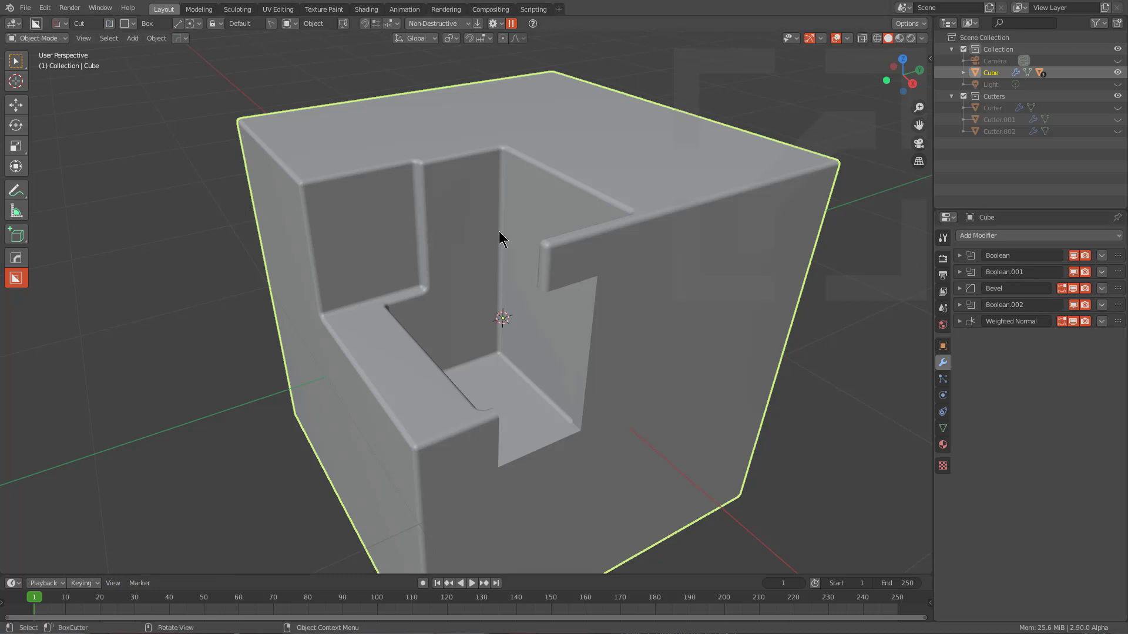
- In the HOps Helper modifier list, move Bevel below Boolean.002 and expand the Weighted Normal settings
middle_click(584, 225)
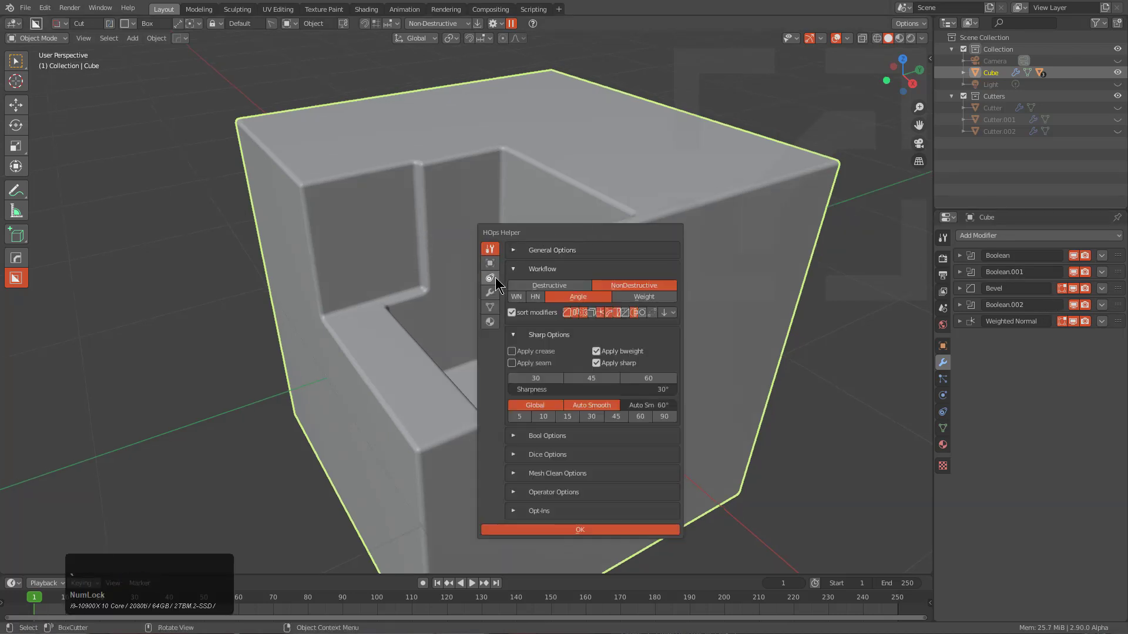
left_click(497, 294)
left_click(583, 228)
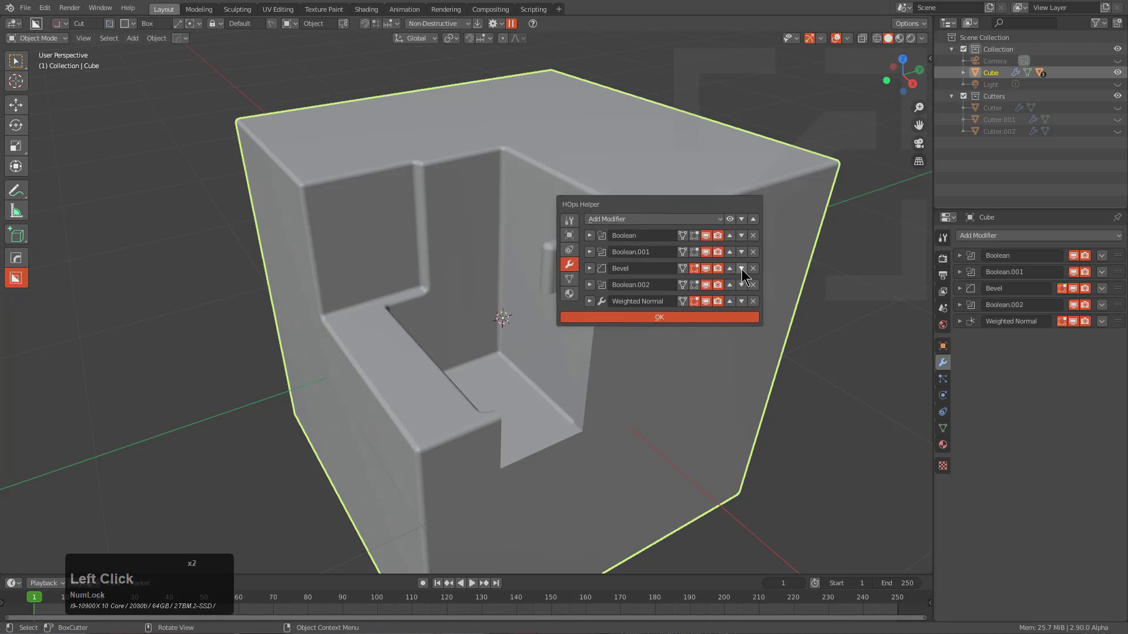
left_click(746, 268)
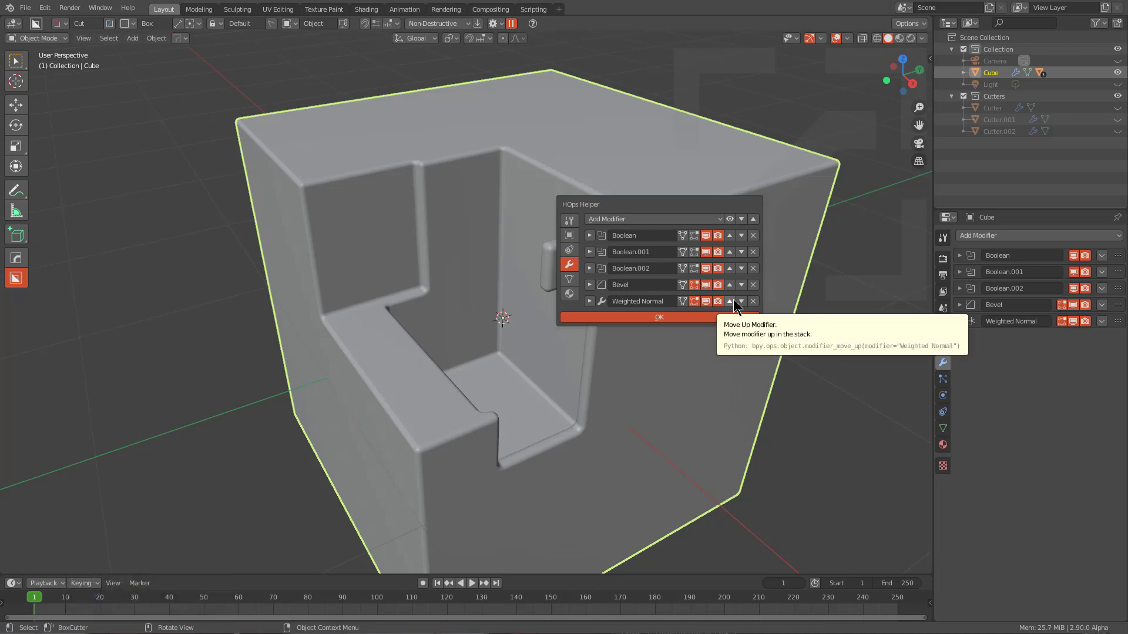
left_click(595, 299)
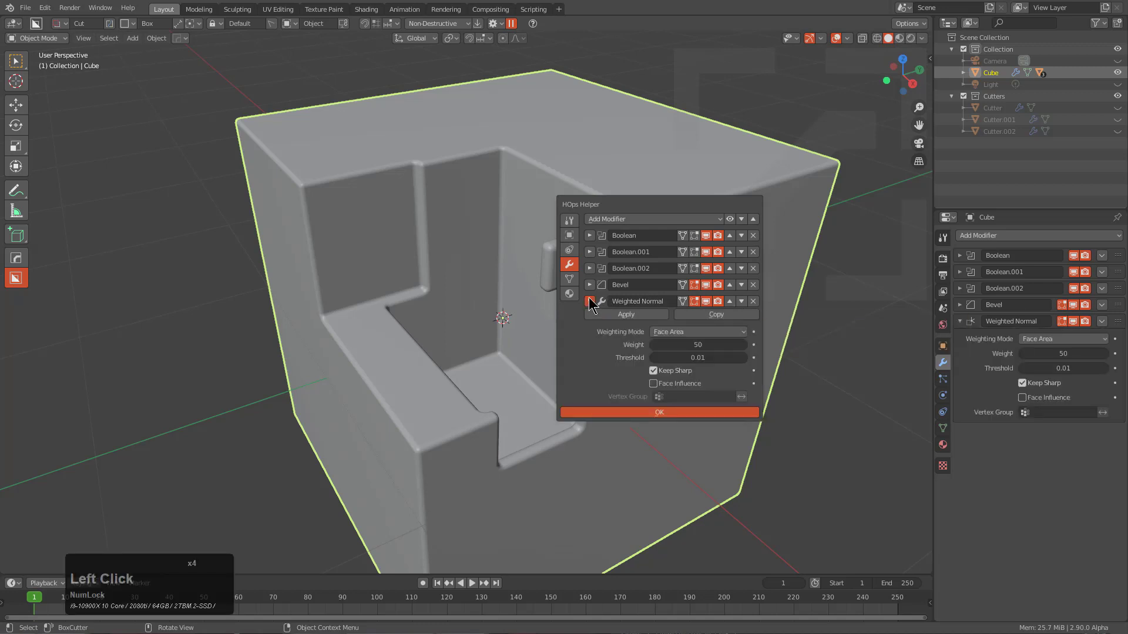
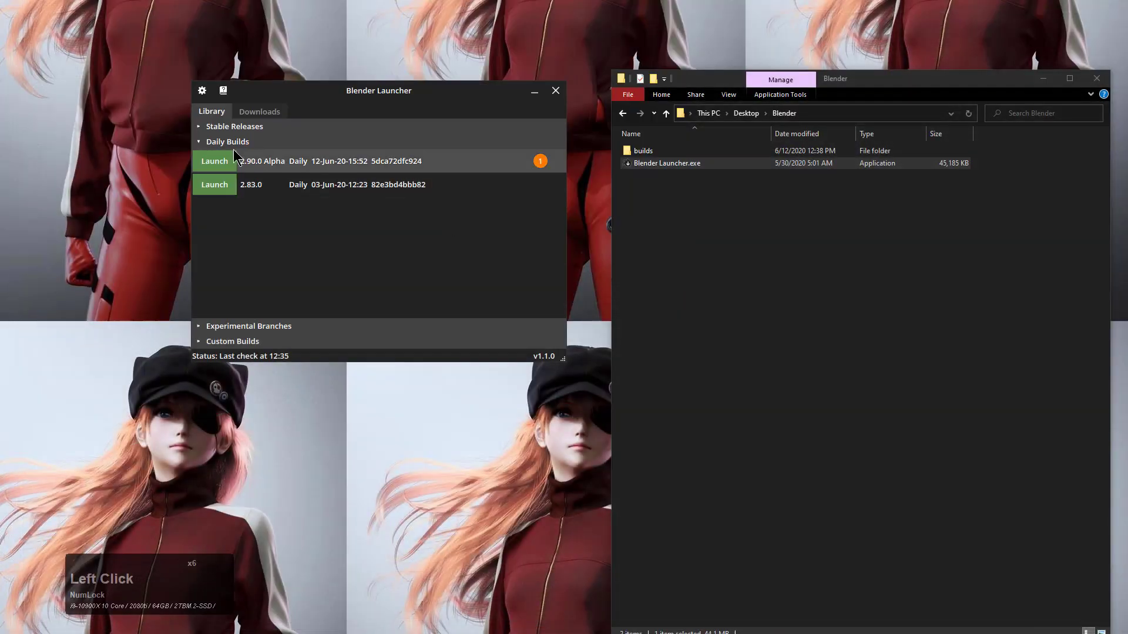
- Launch the 2.83.0 daily build from the Library and bring its Blender window forward
left_click(216, 162)
left_click(713, 34)
left_click(212, 188)
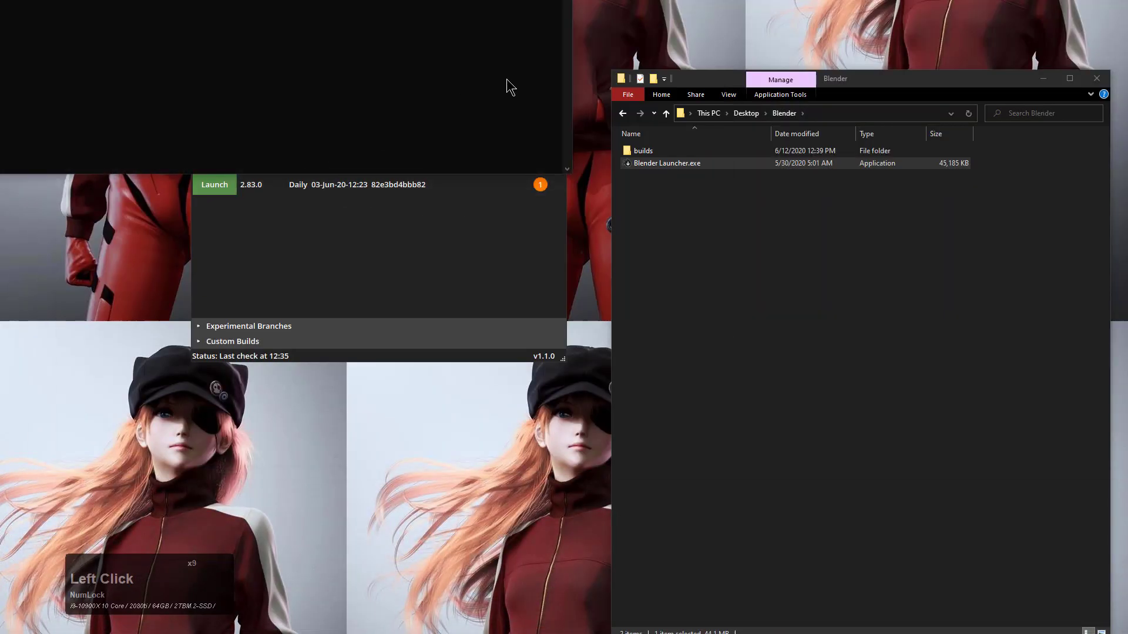
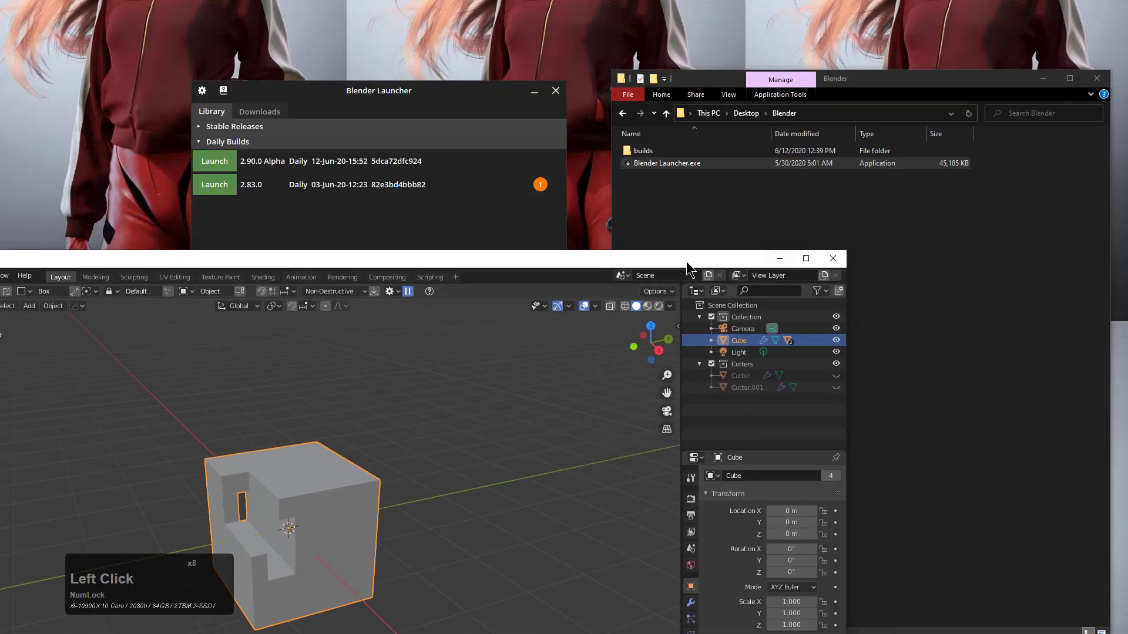
left_click(692, 260)
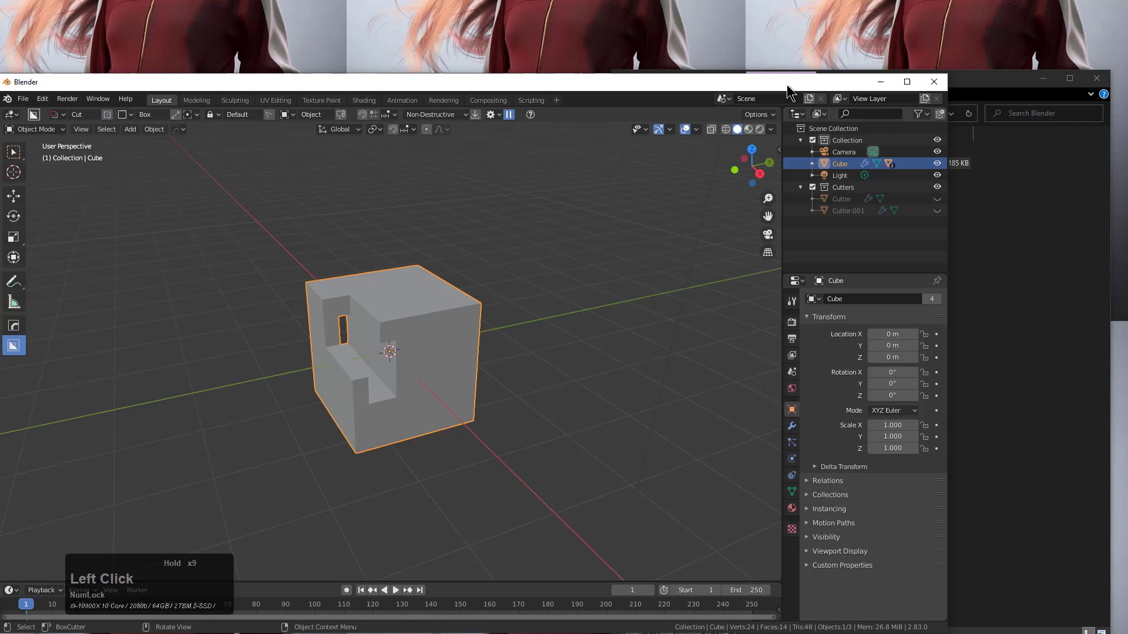
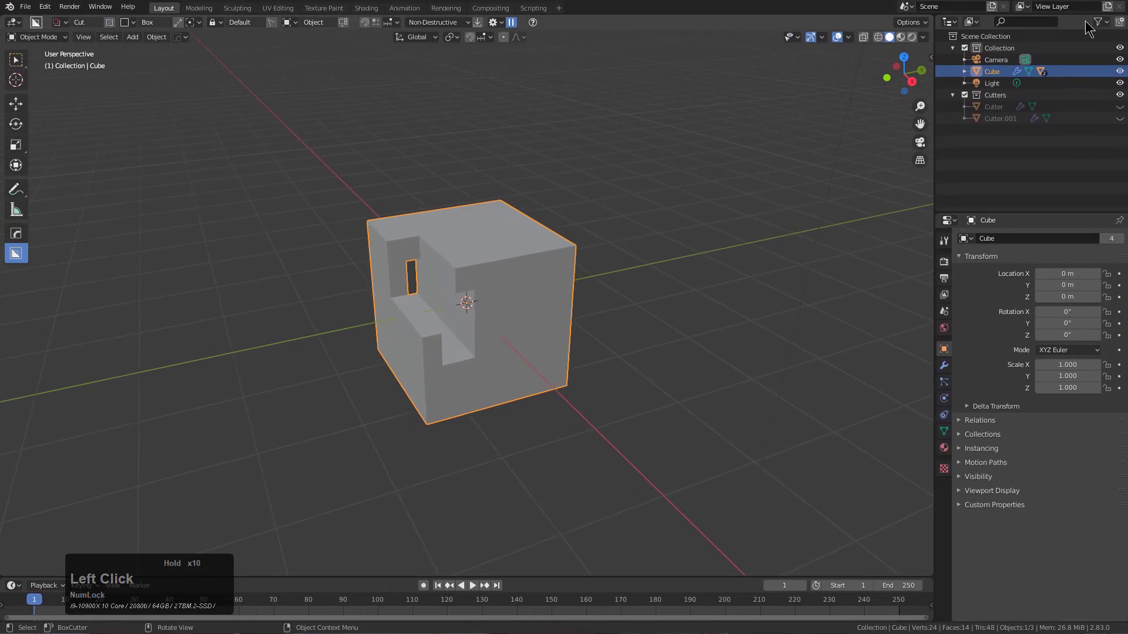
- Cut three more BoxCutter notches into the cube, bringing it to five boolean cuts
middle_click(645, 194)
scroll("up", 3)
left_click(520, 305)
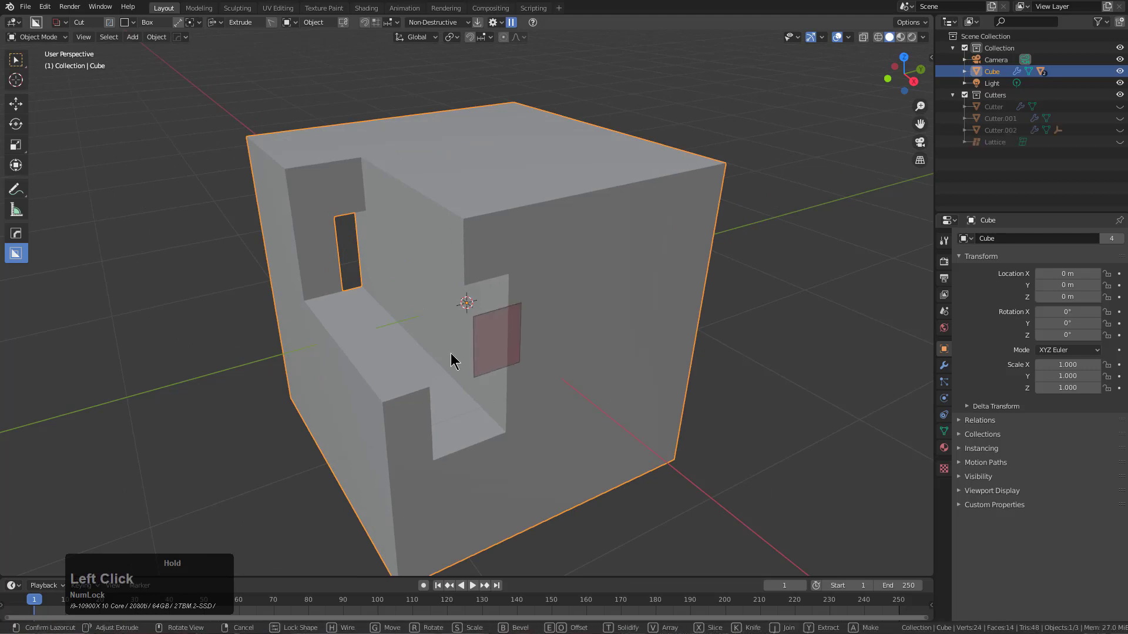
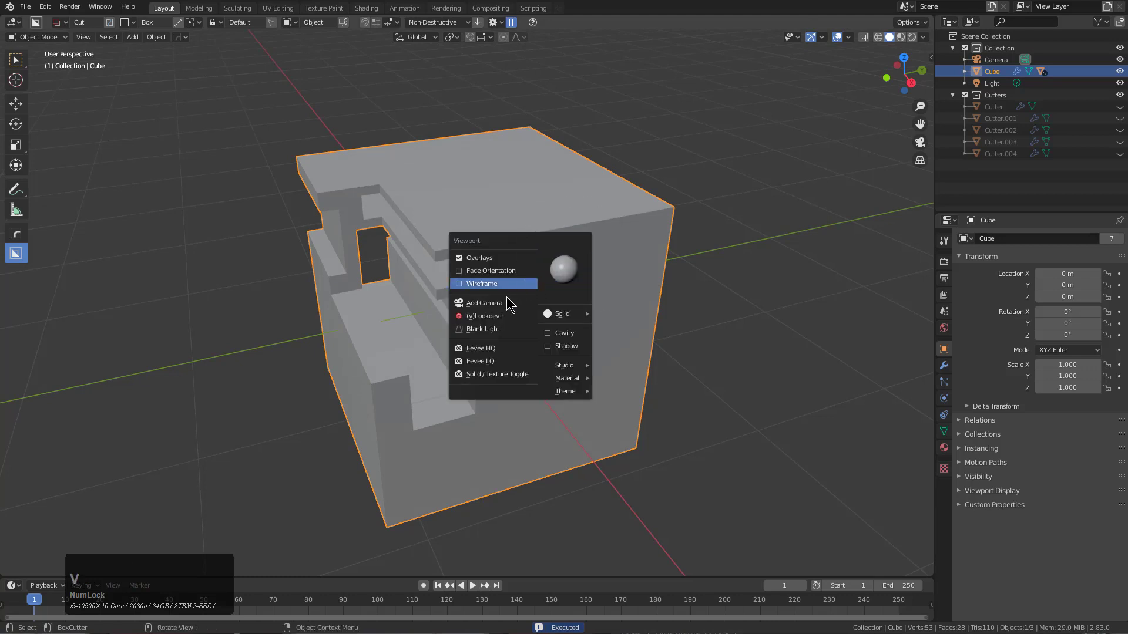
left_click(512, 353)
middle_click(517, 302)
scroll("up", 3)
key("q")
left_click(572, 276)
scroll("up", 3)
left_click(566, 280)
left_click(942, 364)
left_click(970, 362)
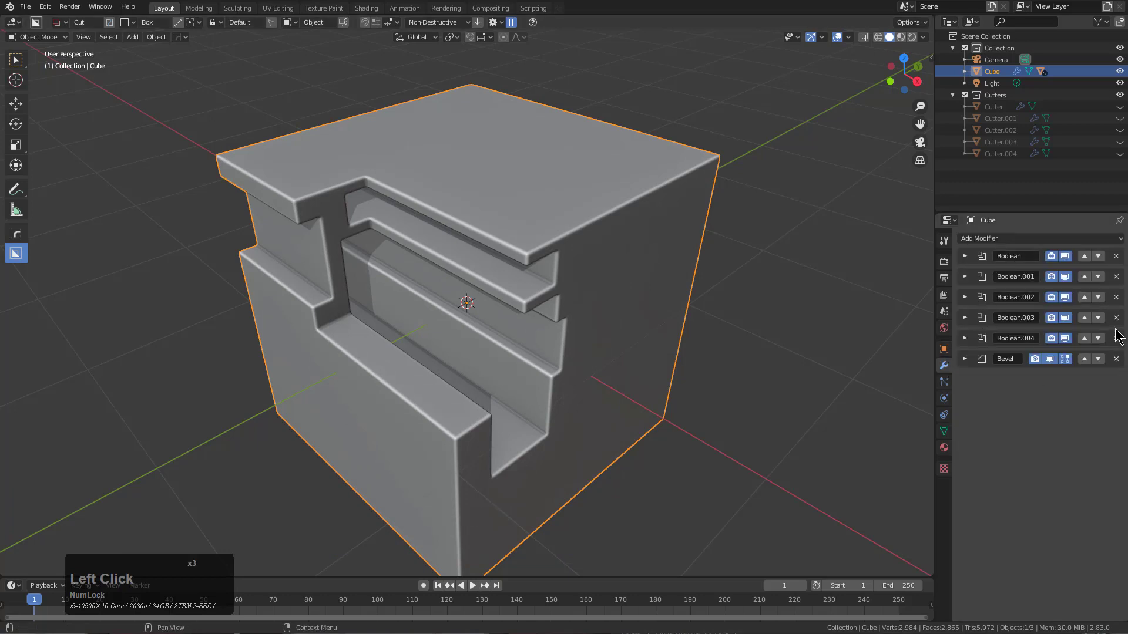
middle_click(488, 216)
middle_click(602, 243)
- Add a Hard Ops Bevel to all the cube's edges and adjust it with the mouse wheel
key("q")
left_click(598, 233)
scroll("up", 3)
scroll("down", 3)
scroll("up", 3)
scroll("down", 3)
scroll("up", 3)
scroll("down", 3)
scroll("up", 3)
scroll("down", 3)
scroll("up", 3)
scroll("down", 3)
scroll("up", 3)
scroll("down", 3)
scroll("down", 3)
left_click(591, 240)
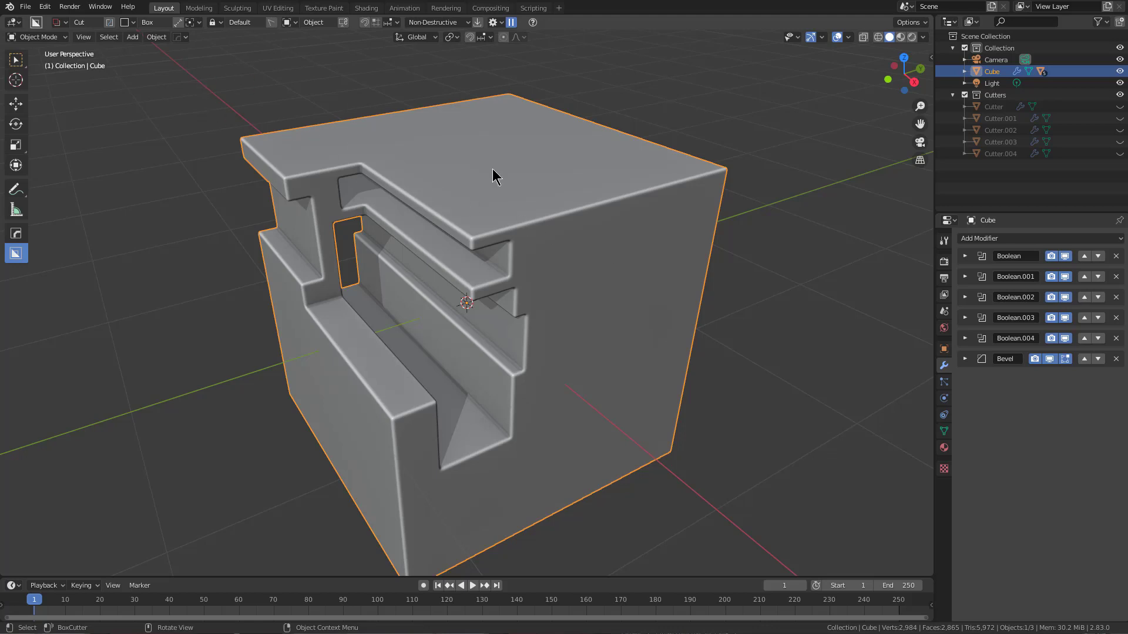
left_click(185, 36)
- Review the Hard Ops panel's Opt-ins settings for the 2.83 build
left_click(183, 60)
left_click(178, 61)
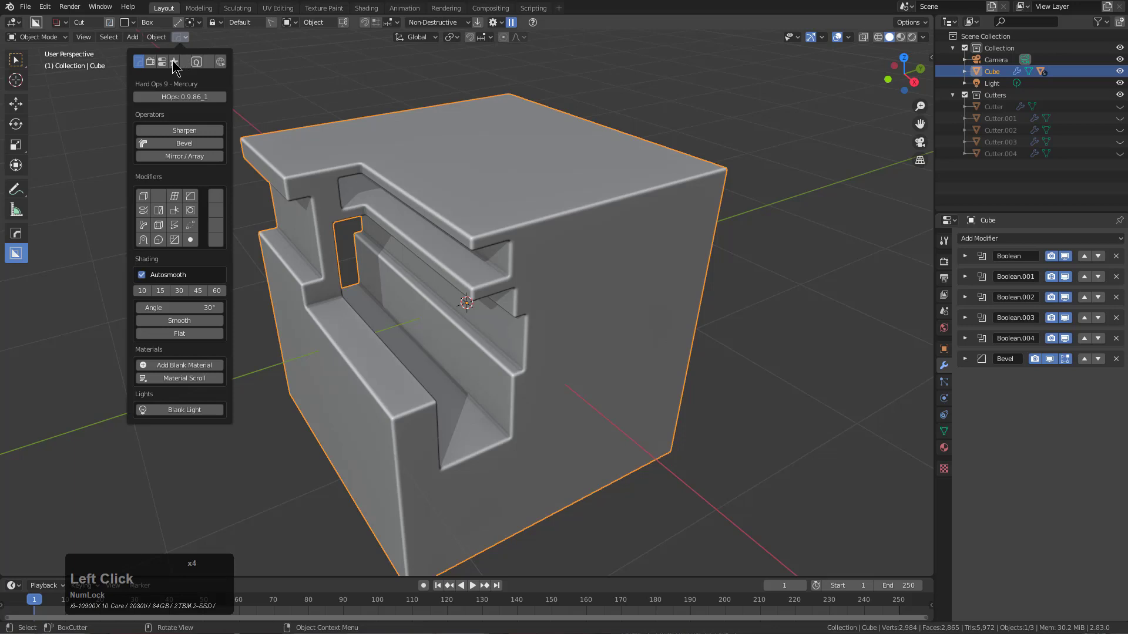
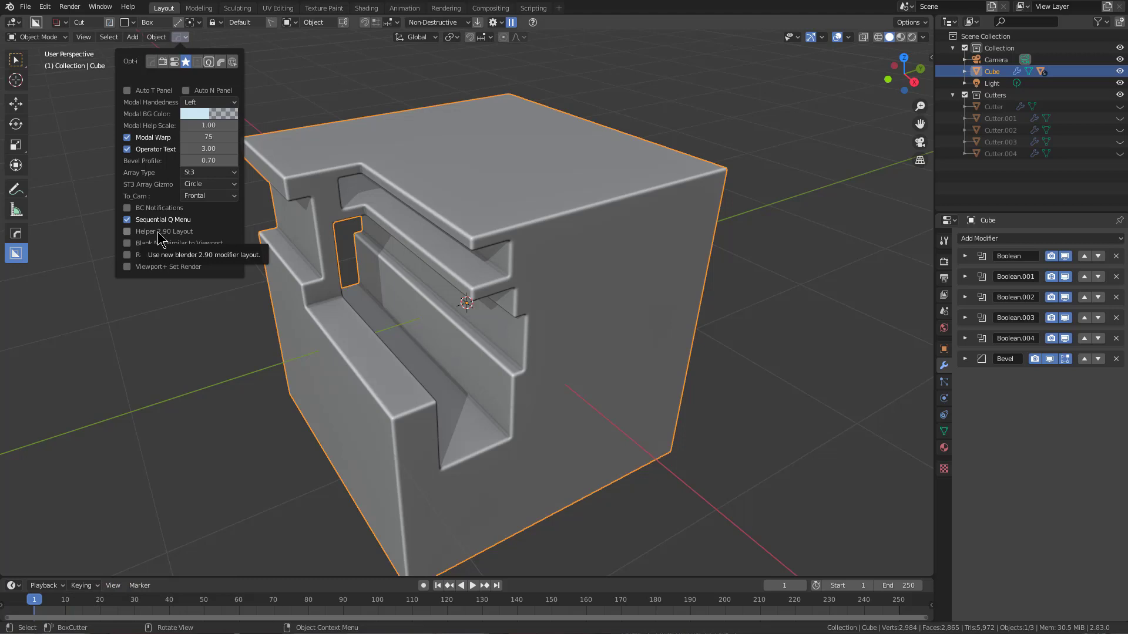
left_click(159, 236)
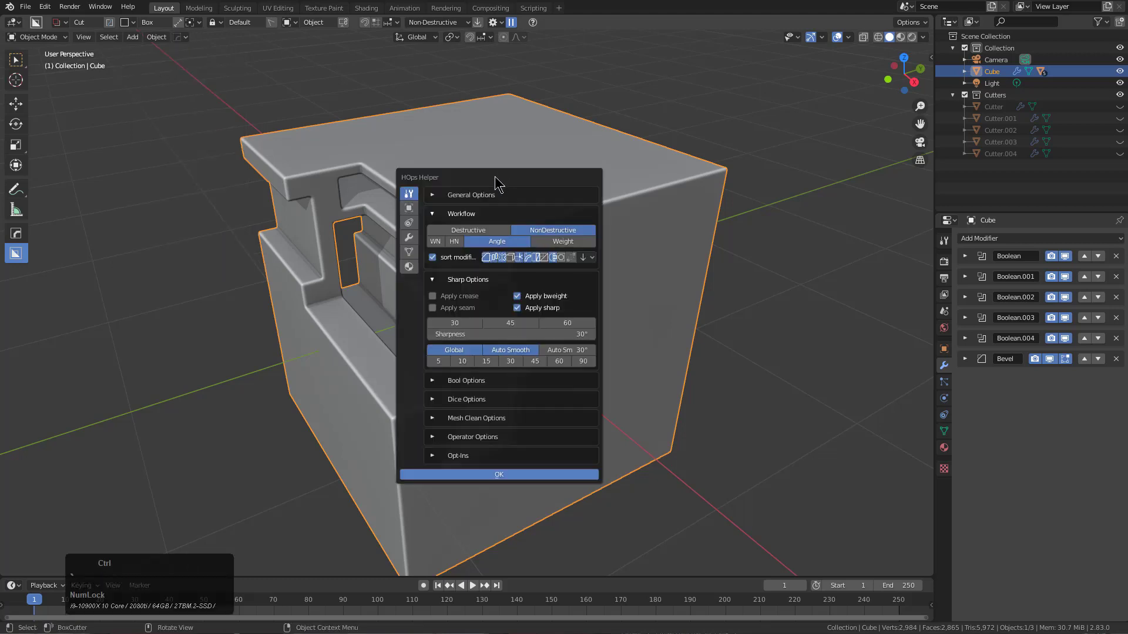
- Show the HOps Helper modifier list with five booleans and bevel, inspecting Boolean.004 subtracting Cutter.004
left_click(416, 233)
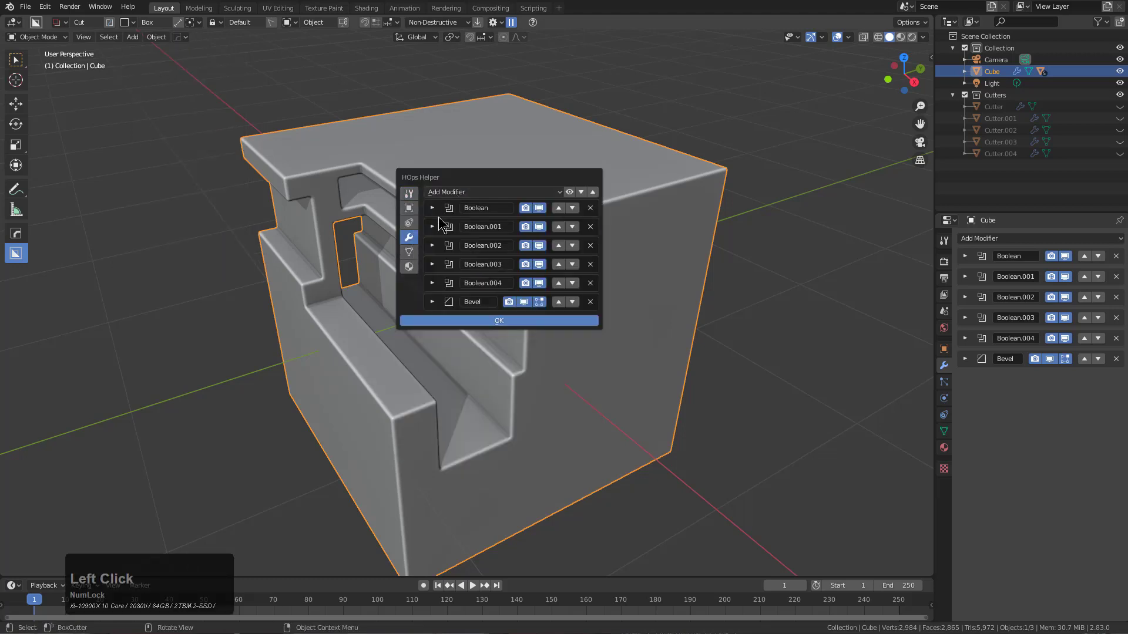
left_click(438, 283)
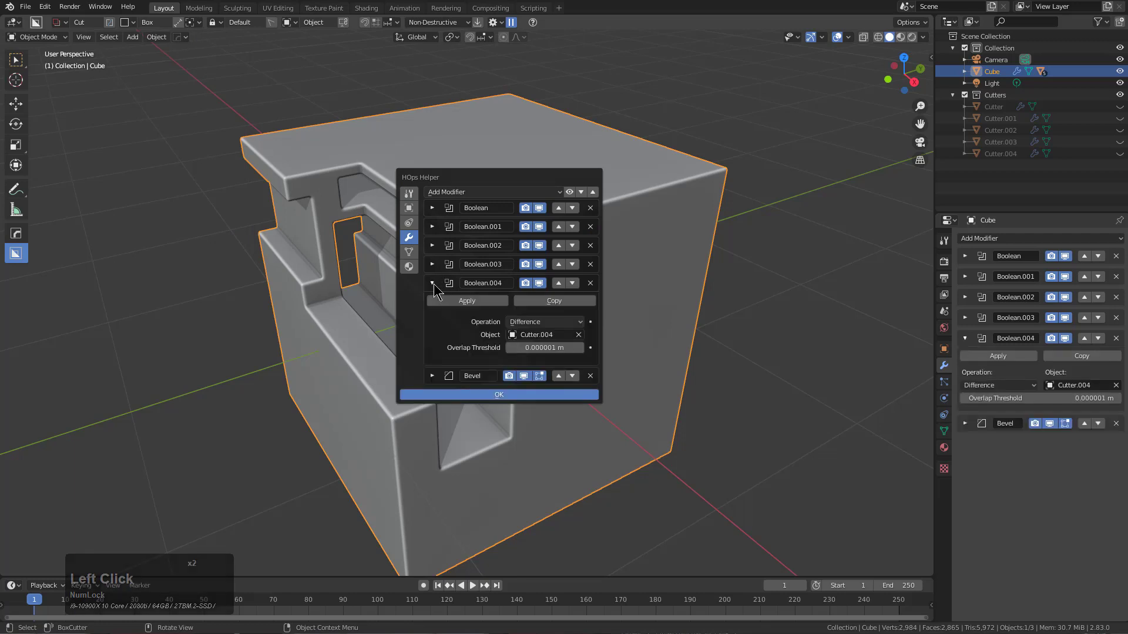
left_click(438, 284)
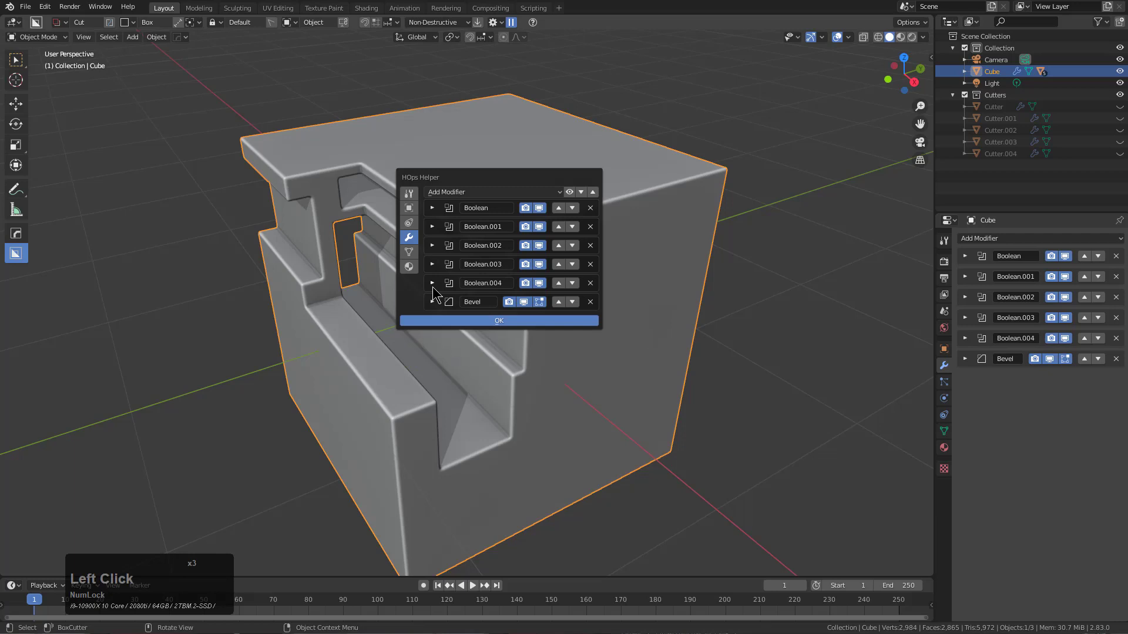